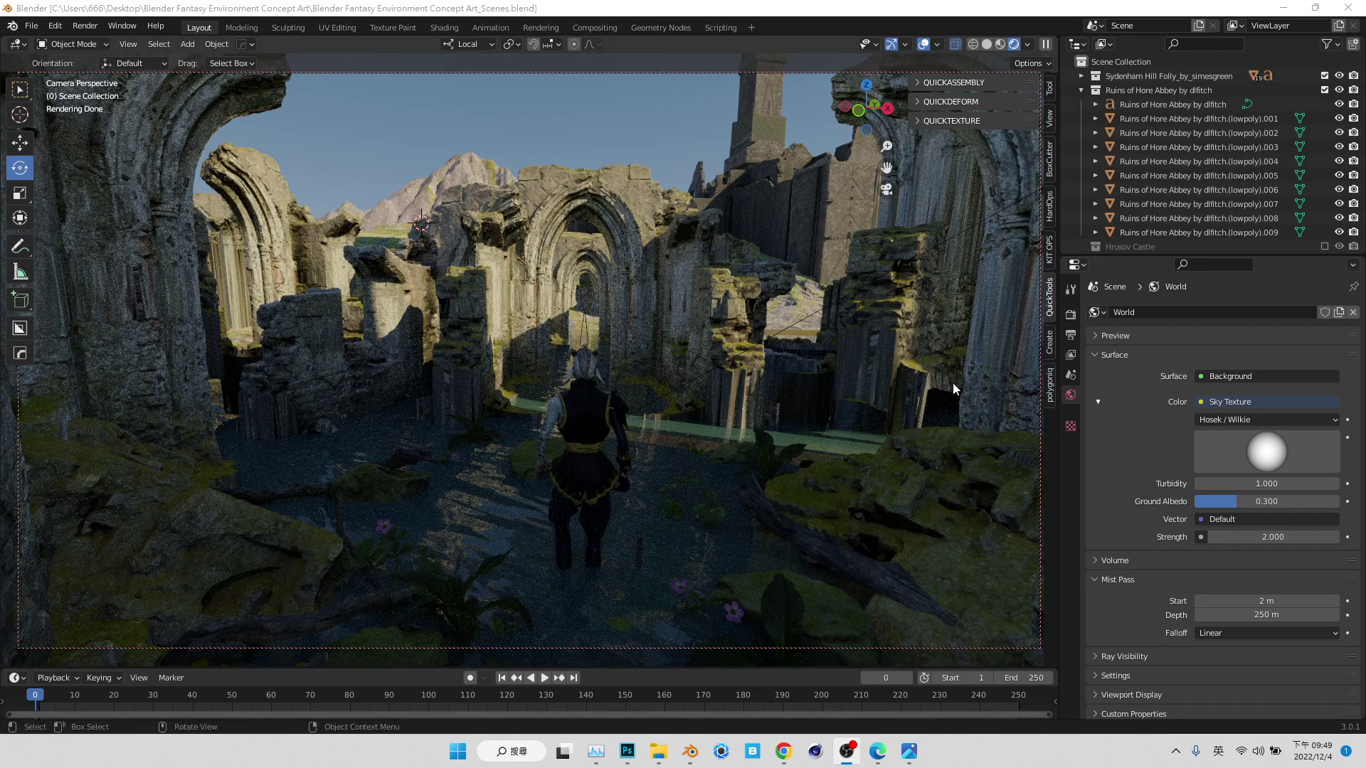
Select the arched wall piece and water ground, then save the .blend file with Ctrl+S.
{"action": "double_click", "coordinate": [913, 381]}
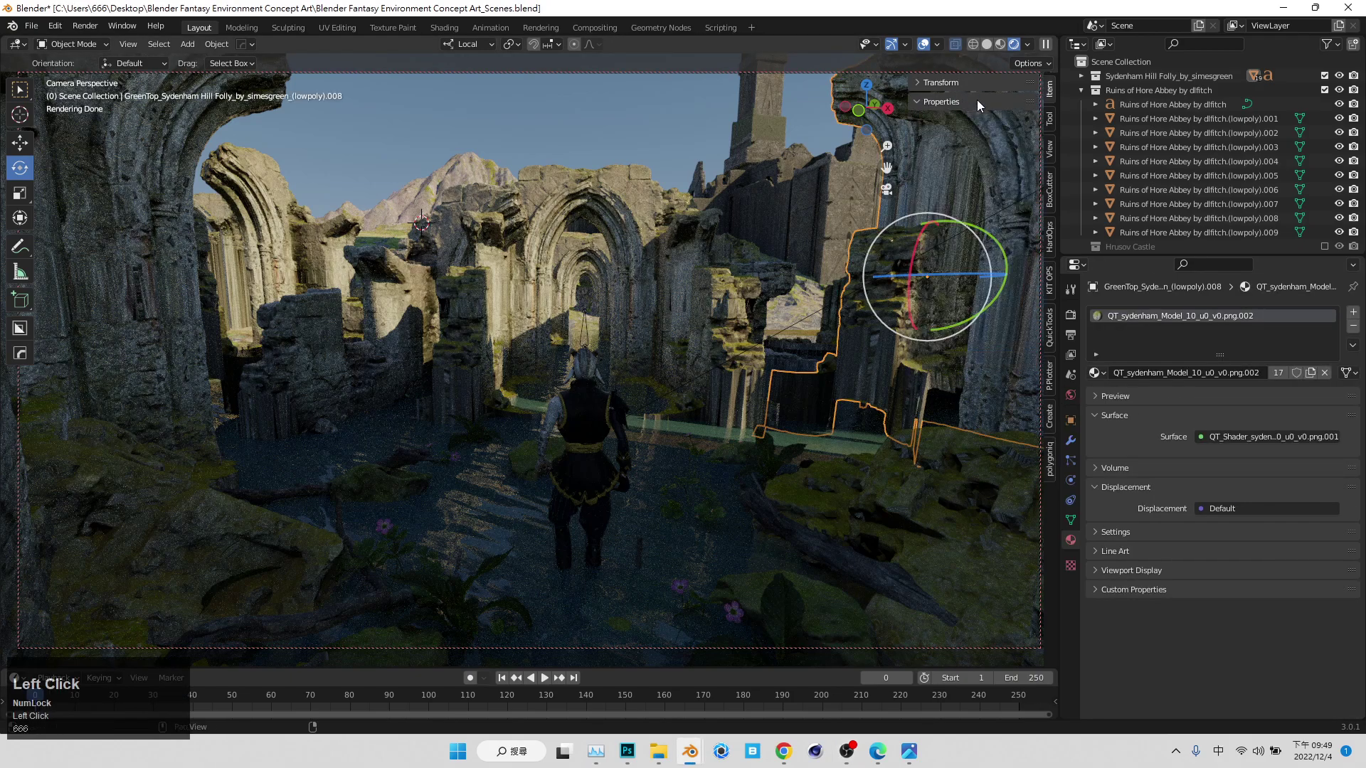
{"action": "left_click_drag", "start_coordinate": [37, 155], "coordinate": [620, 105]}
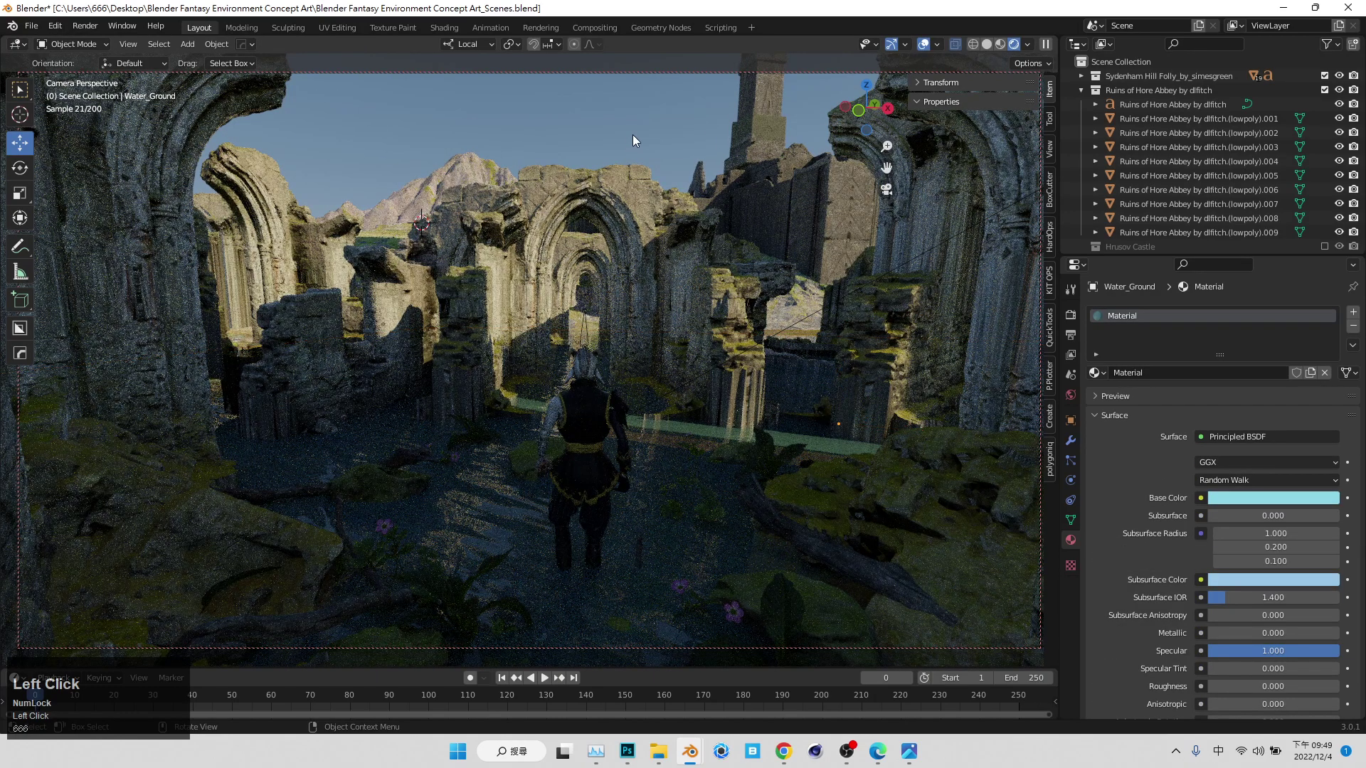
{"action": "key", "text": "ctrl+s"}
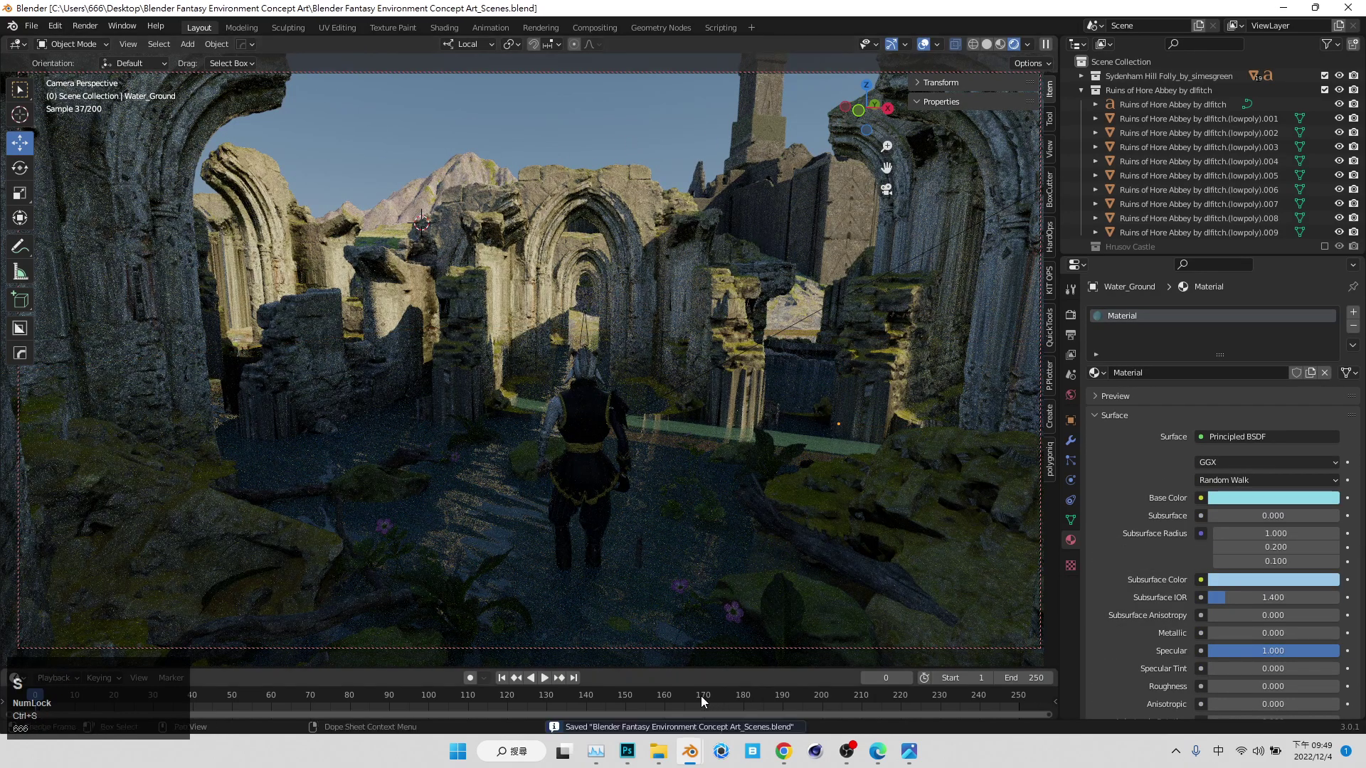
Switch to Photoshop and close the HoreAbbey8k.jpg tab, returning to the cg5566 PSD.
{"action": "left_click", "coordinate": [638, 762]}
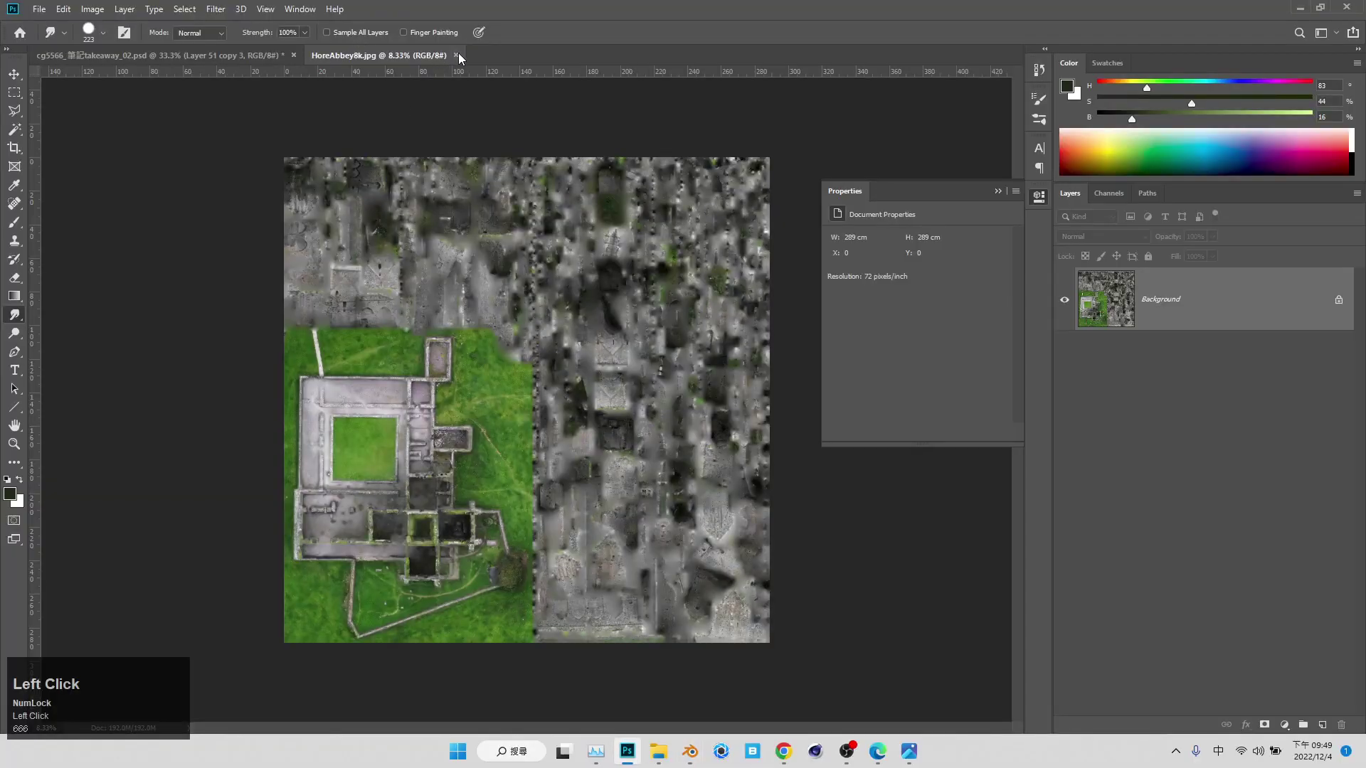
{"action": "scroll", "scroll_direction": "down", "scroll_amount": 3}
{"action": "left_click_drag", "start_coordinate": [1072, 409], "coordinate": [1088, 522]}
{"action": "scroll", "scroll_direction": "down", "scroll_amount": 3}
{"action": "left_click", "coordinate": [1079, 404]}
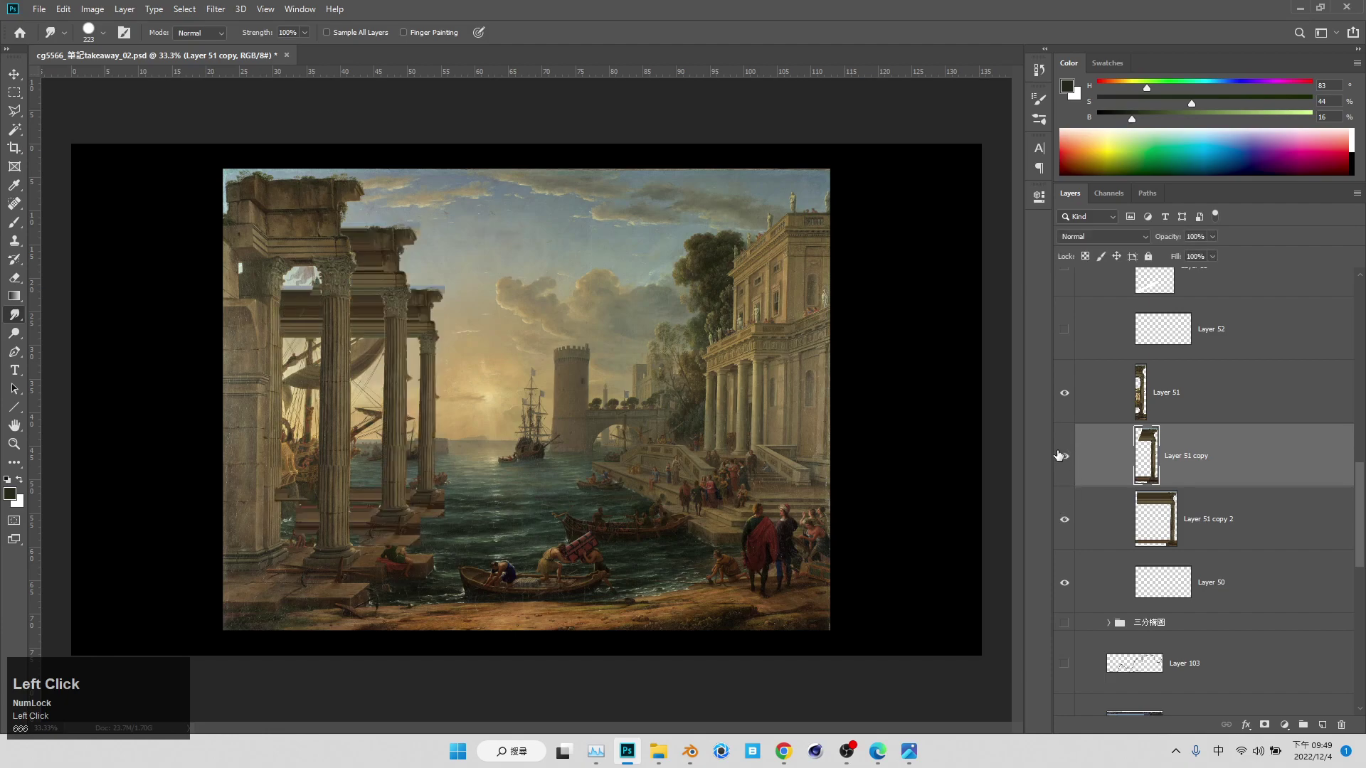
Reveal the mirrored Layer 51 column copies and add a new empty Layer 117 above them.
{"action": "scroll", "scroll_direction": "up", "scroll_amount": 3}
{"action": "left_click", "coordinate": [1071, 487]}
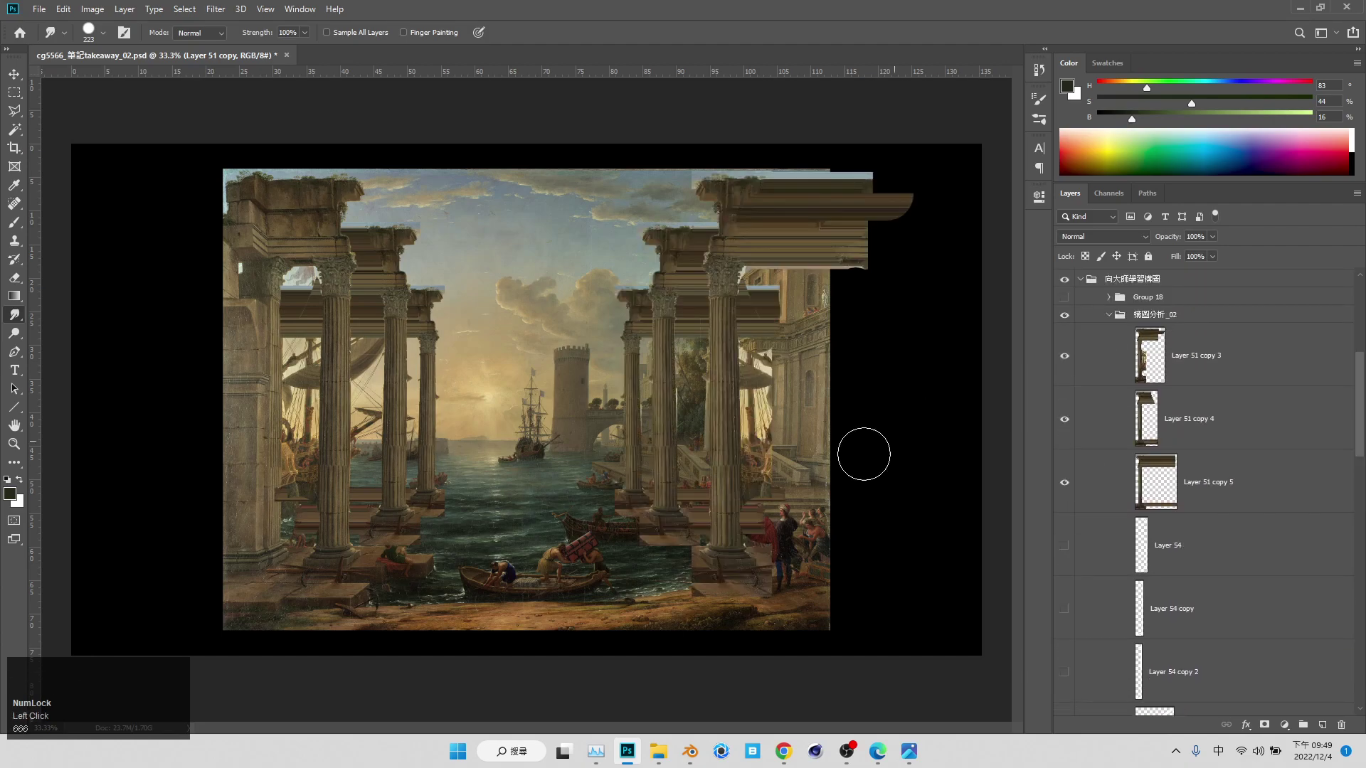
{"action": "left_click", "coordinate": [1190, 371]}
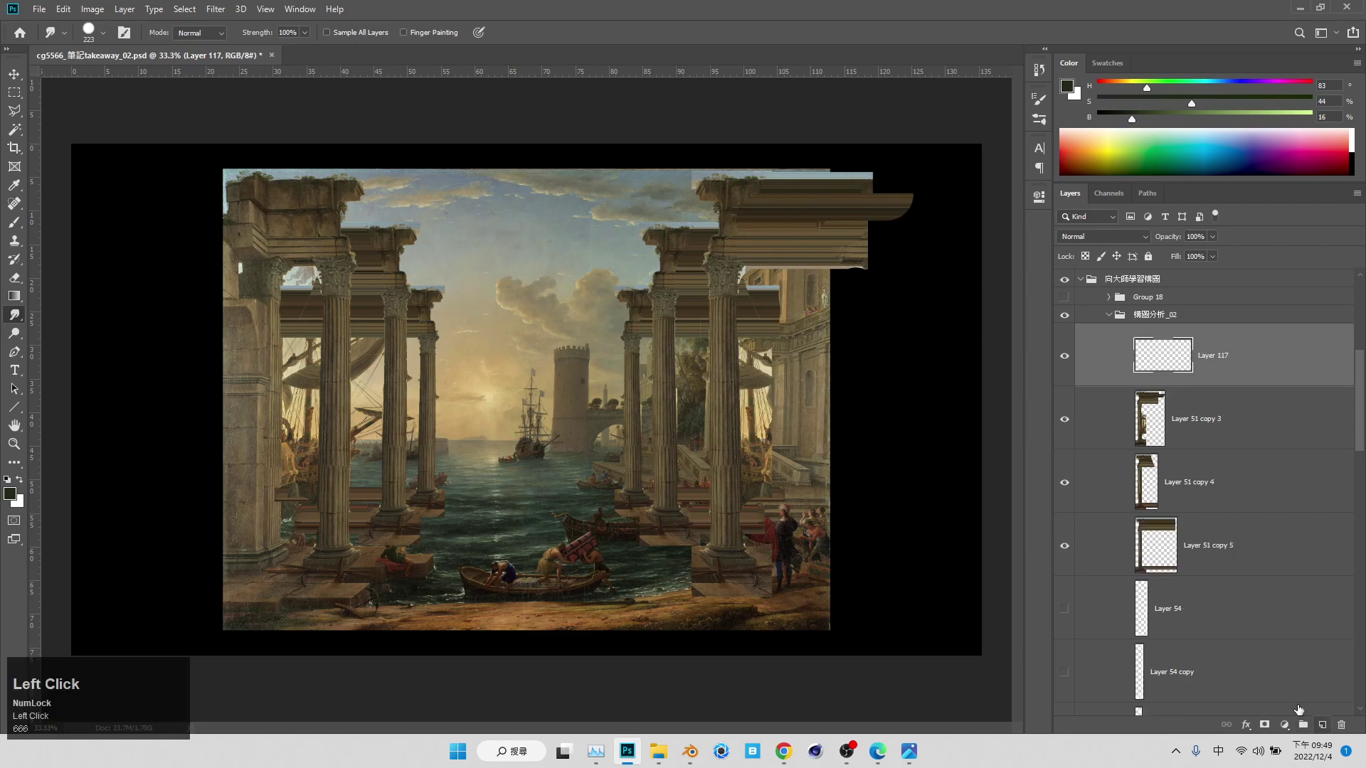
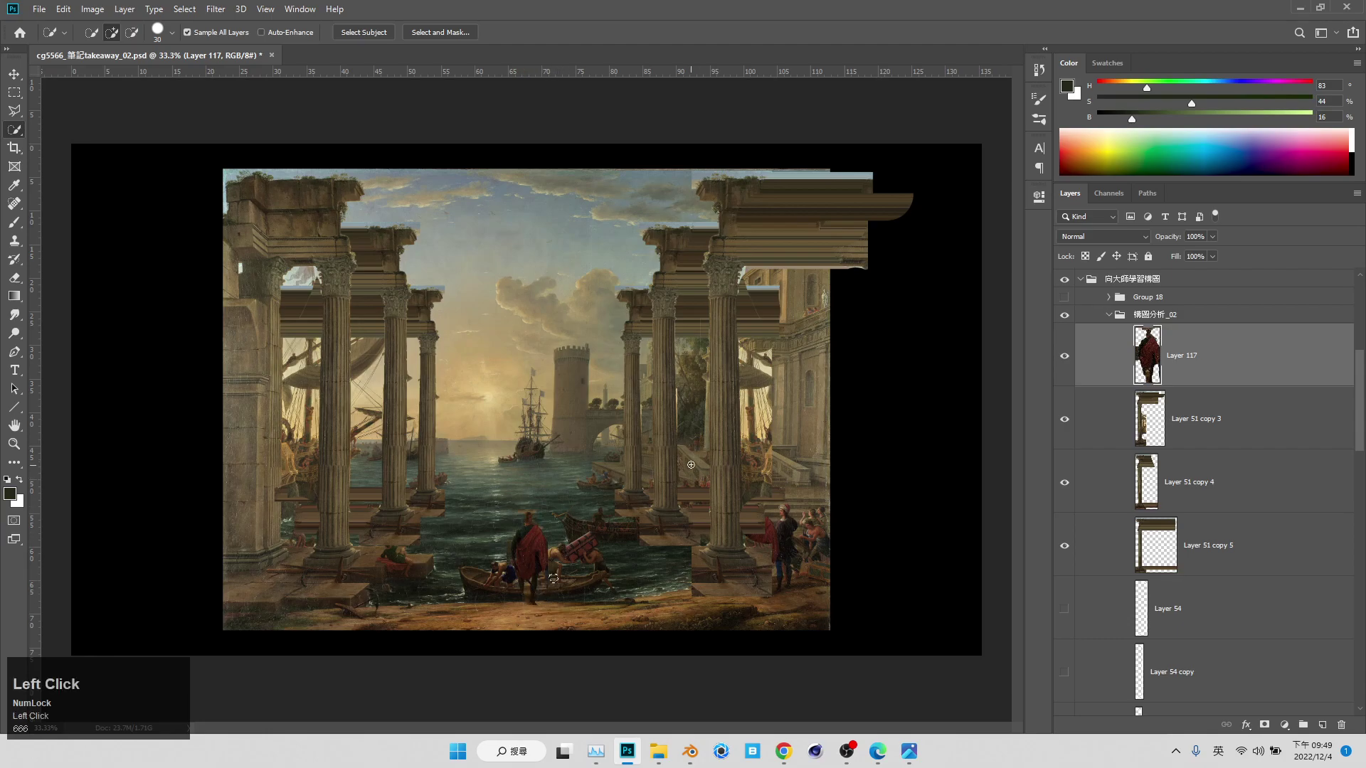
Paint the red-cloaked figure near the boat, then zoom out with the Move tool active.
{"action": "key", "text": "ctrl+d"}
{"action": "left_click", "coordinate": [1080, 432]}
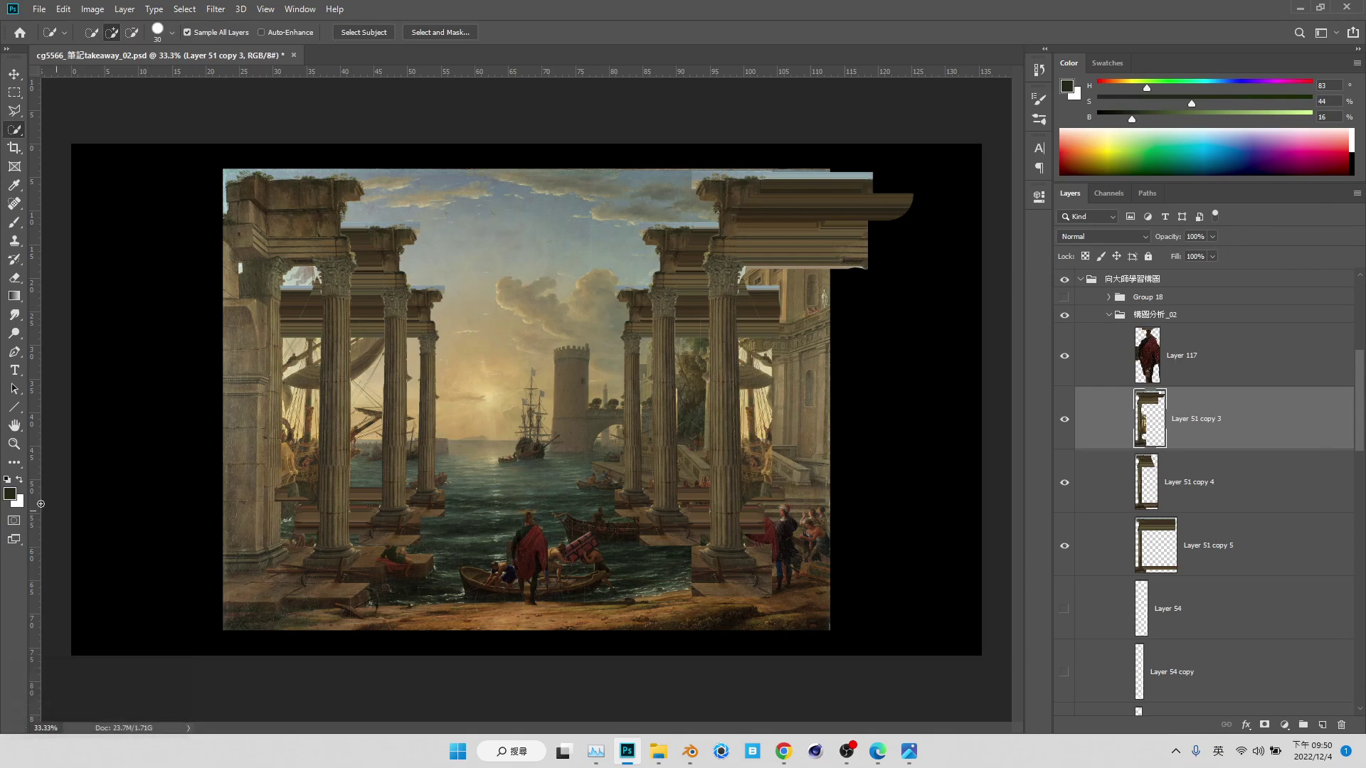
{"action": "double_click", "coordinate": [27, 449]}
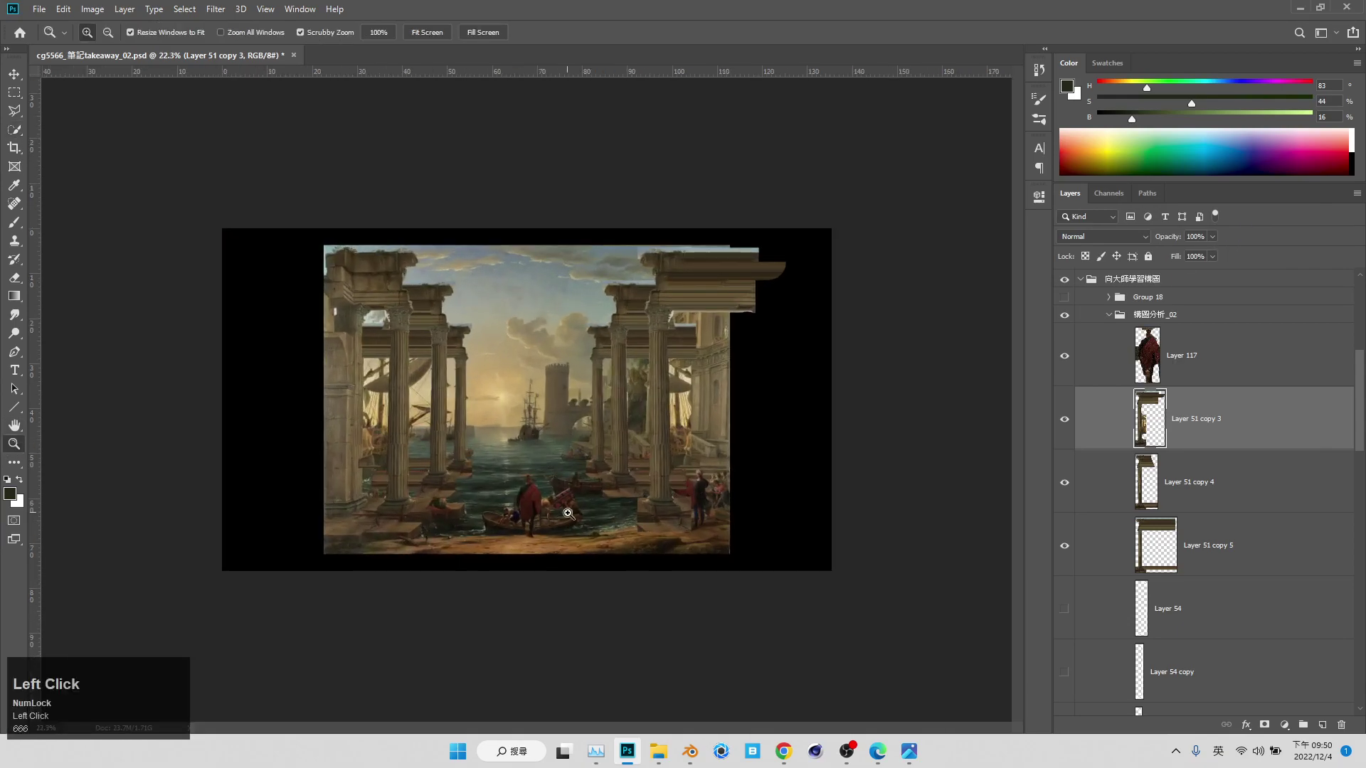
{"action": "key", "text": "v"}
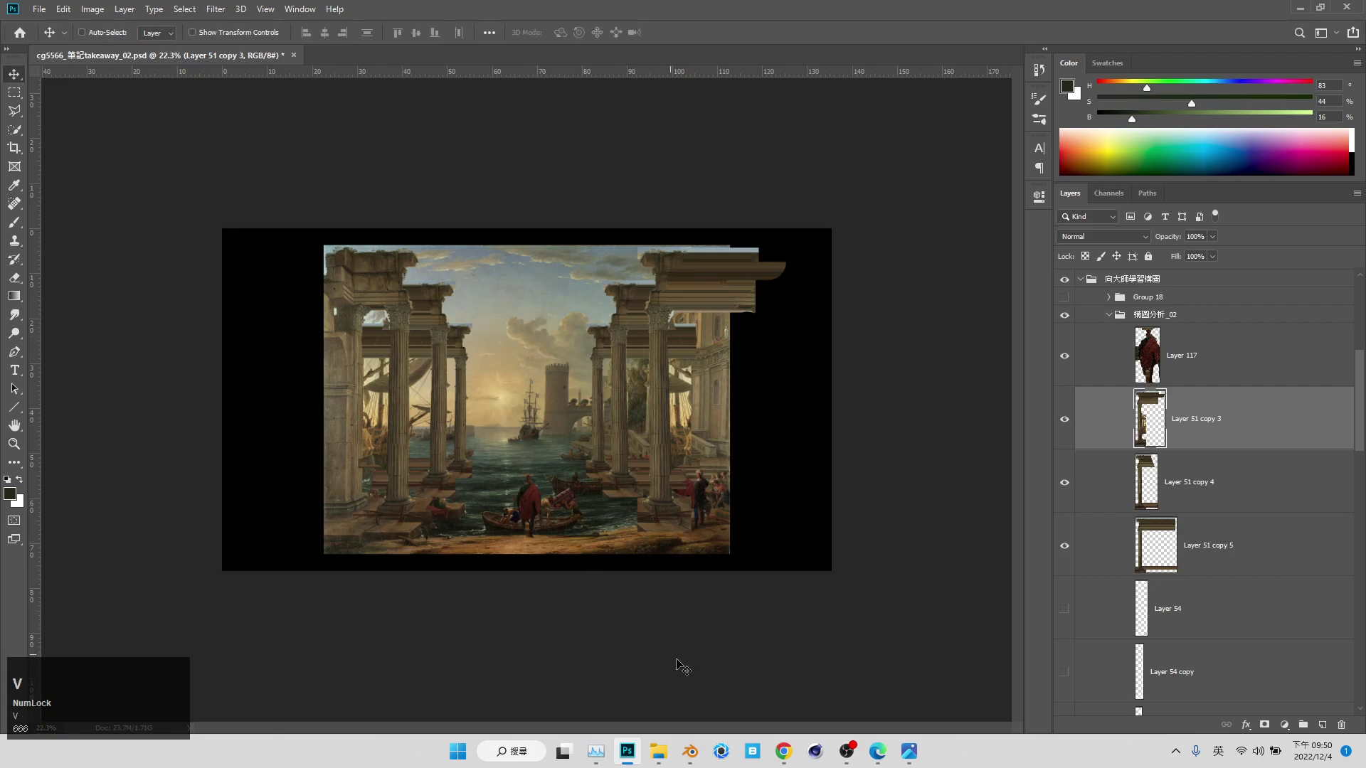
Return to Blender and select ruin pieces around the tower in the viewport.
{"action": "left_click", "coordinate": [701, 754]}
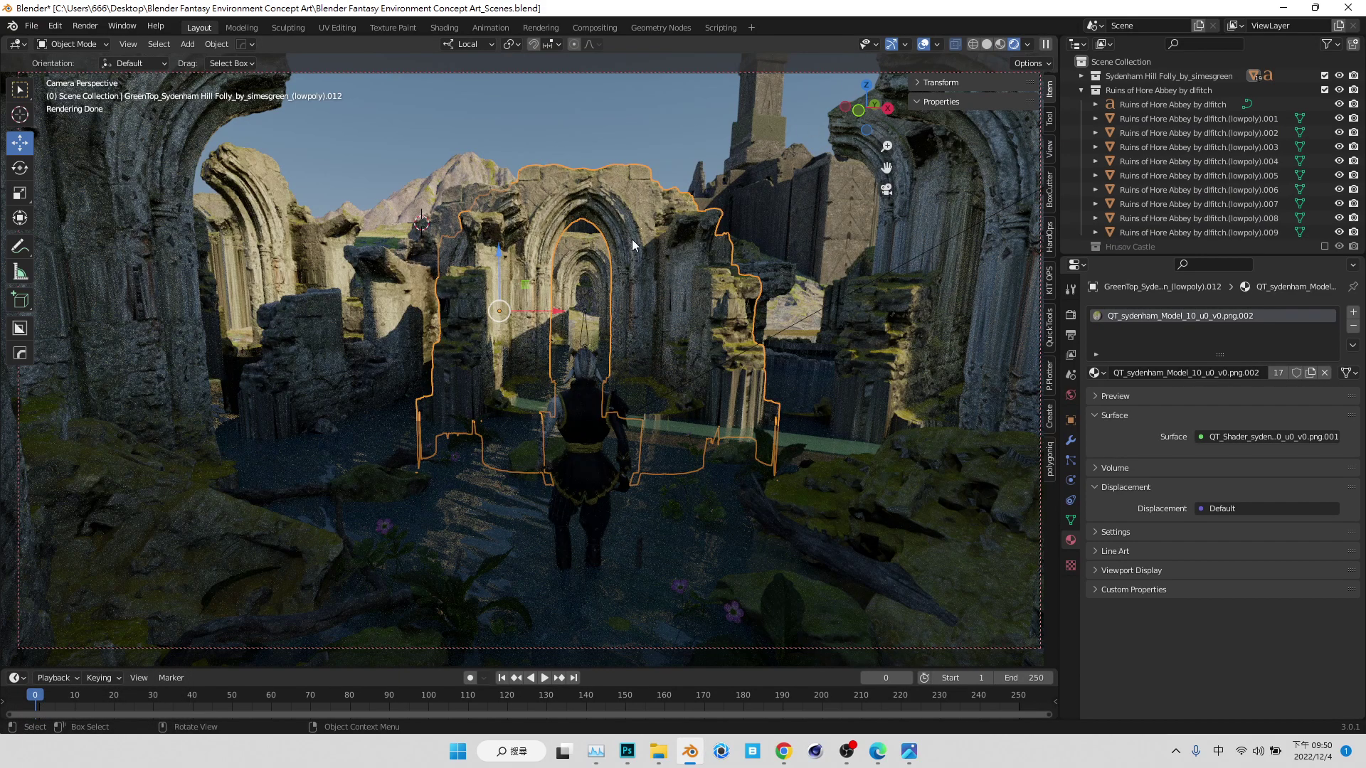
{"action": "double_click", "coordinate": [598, 161]}
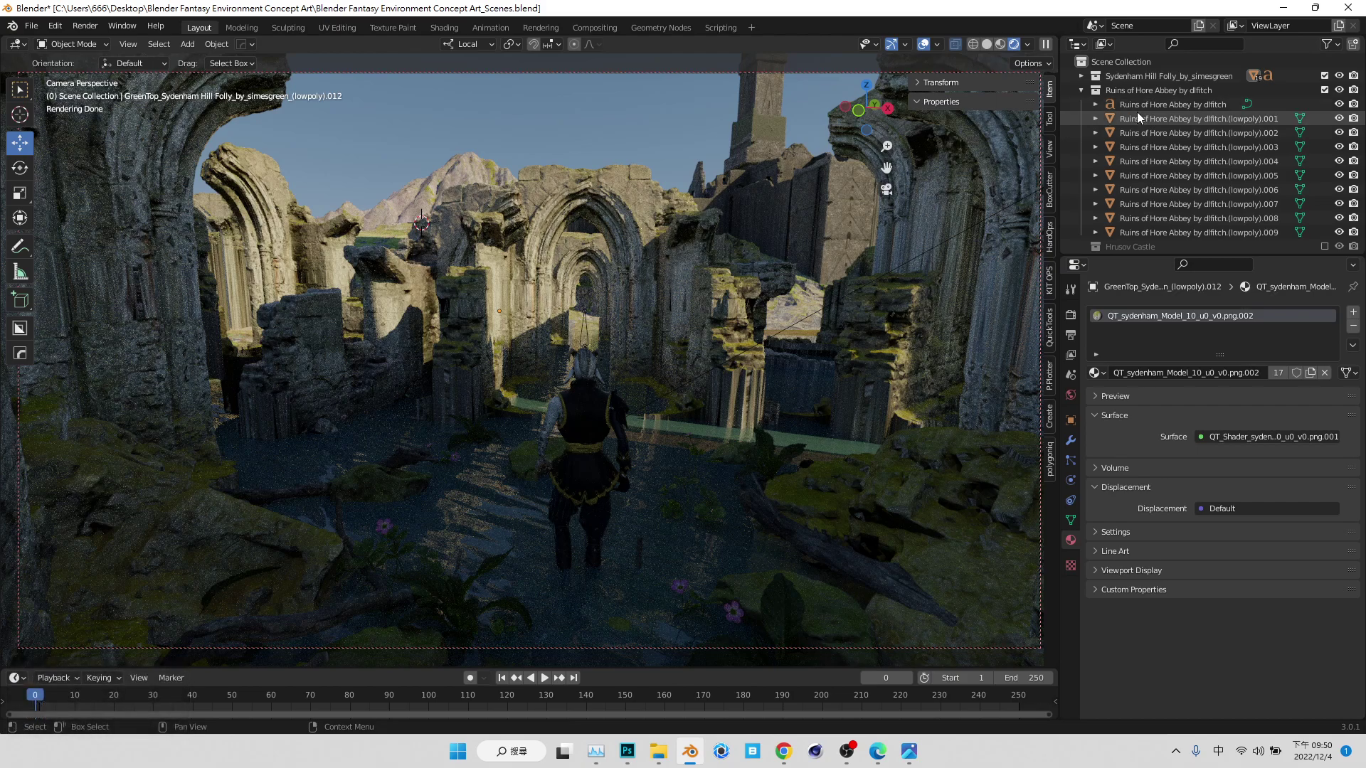
{"action": "double_click", "coordinate": [767, 400]}
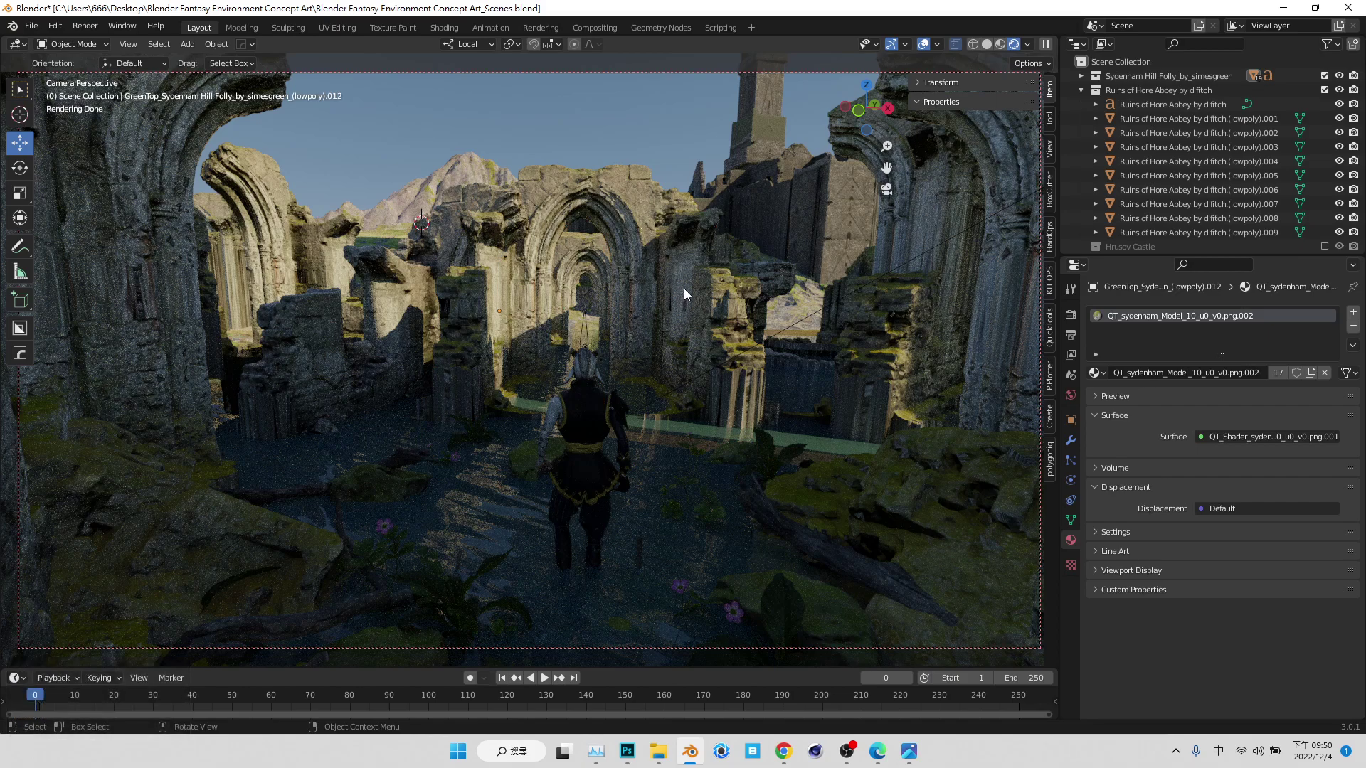
{"action": "left_click", "coordinate": [837, 218]}
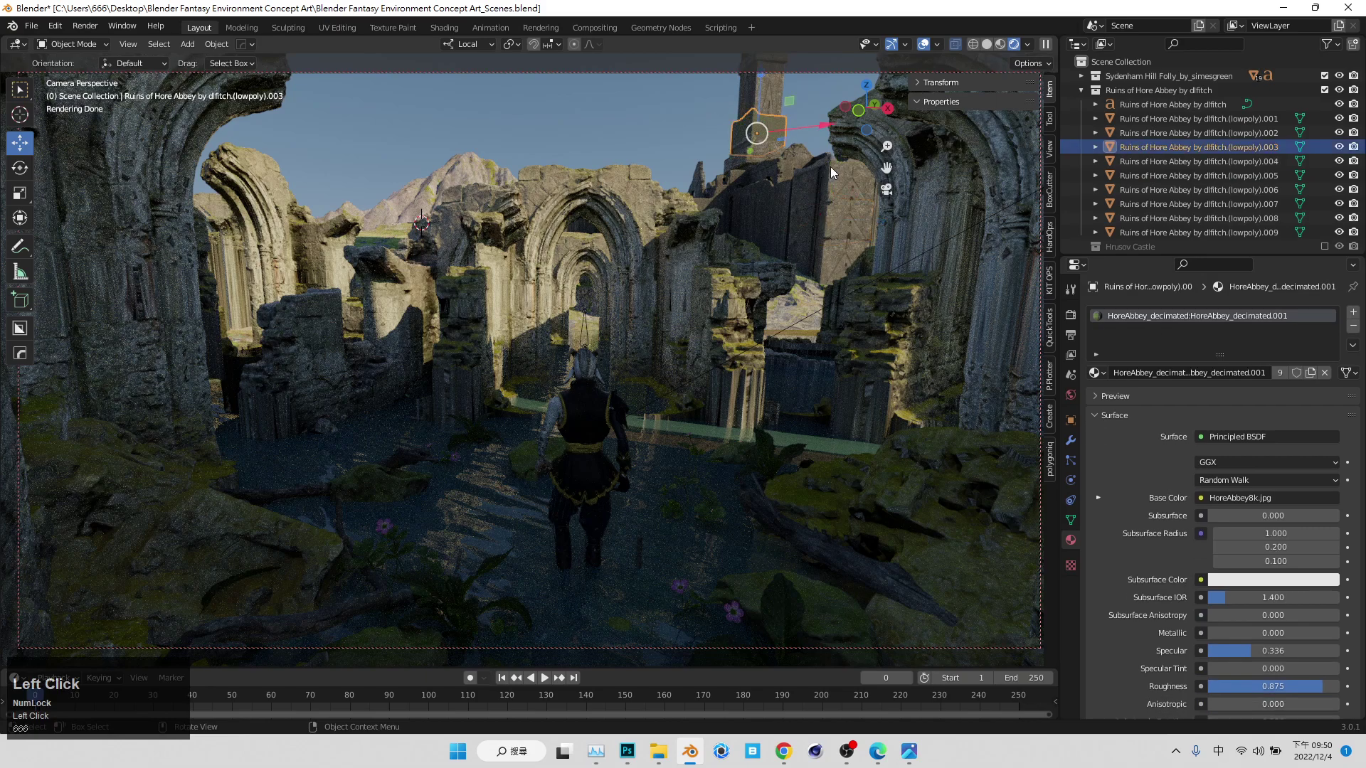
Delete Ruins of Hore Abbey (lowpoly).003, then select the central GreenTop arched wall piece.
{"action": "key", "text": "ctrl+l"}
{"action": "left_click", "coordinate": [844, 186]}
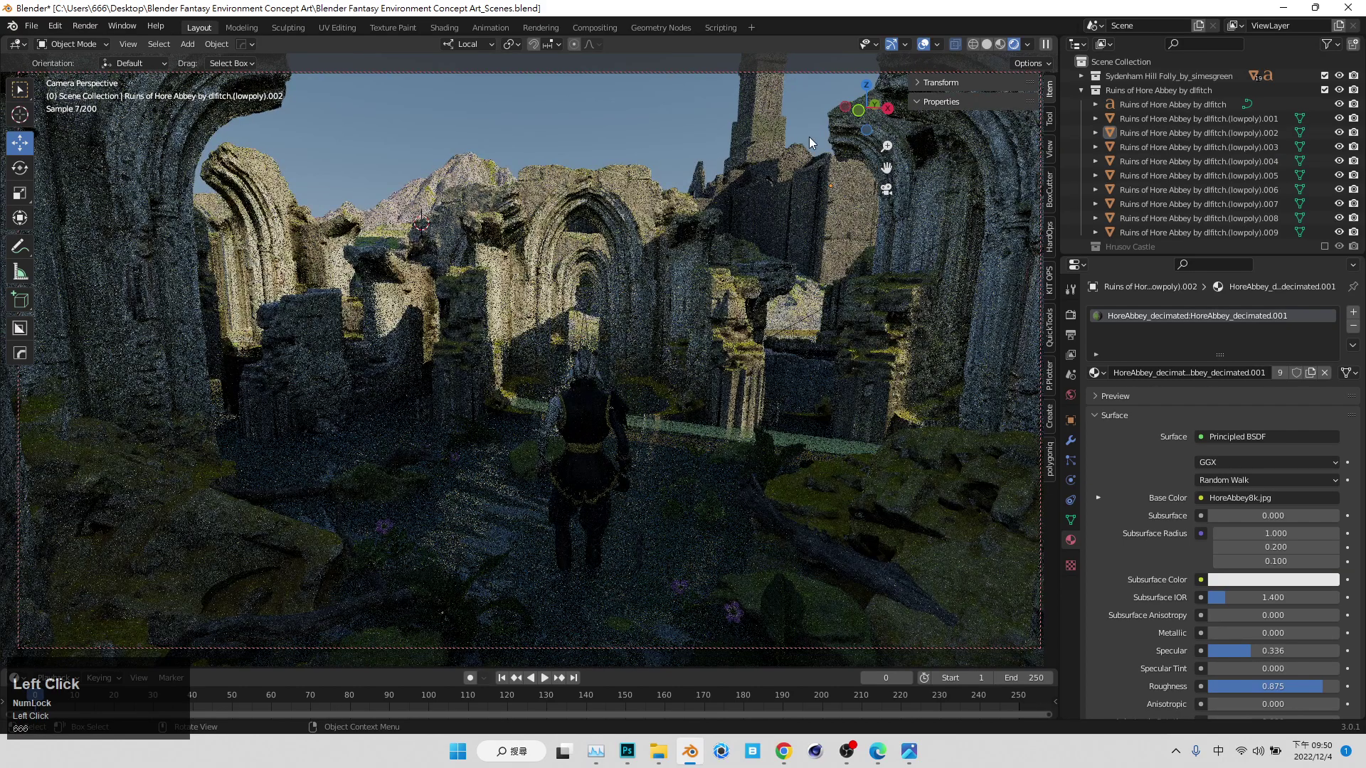
{"action": "left_click", "coordinate": [781, 127]}
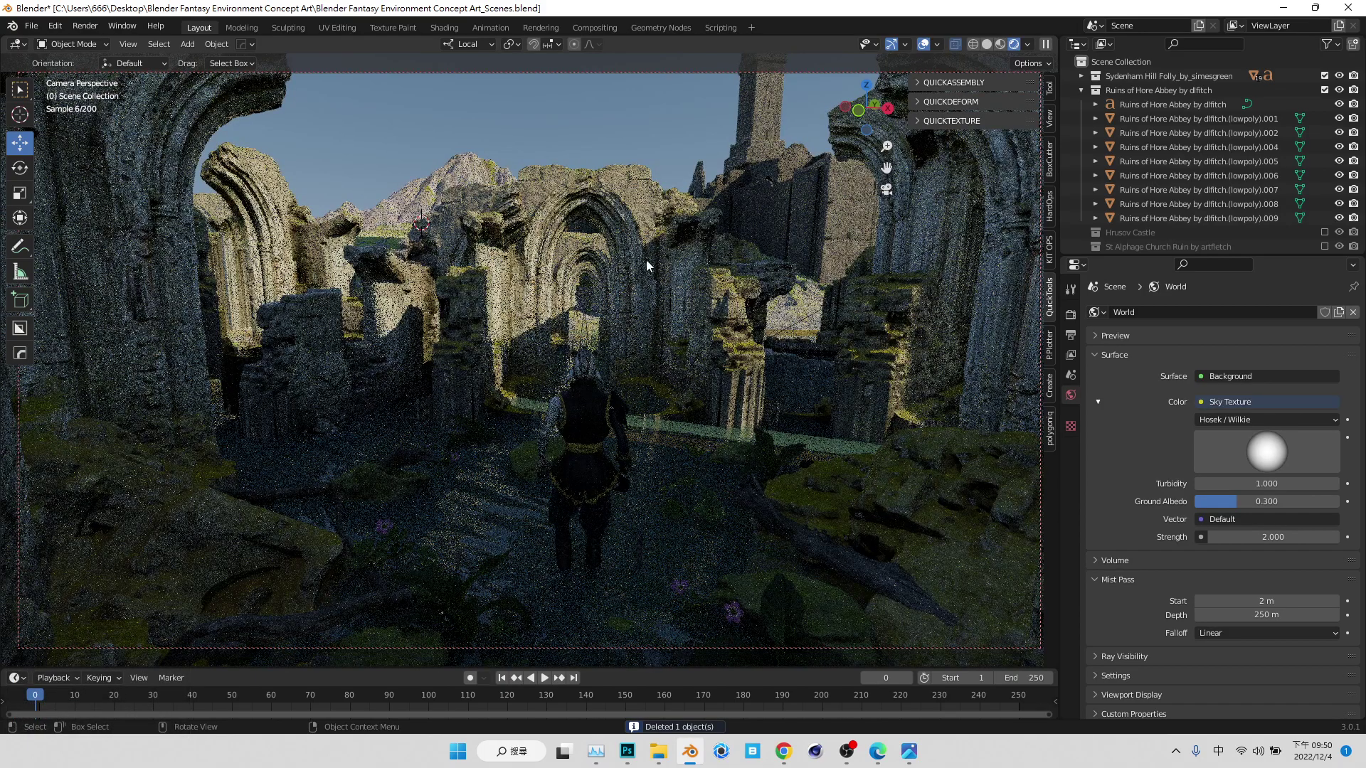
{"action": "left_click", "coordinate": [644, 205]}
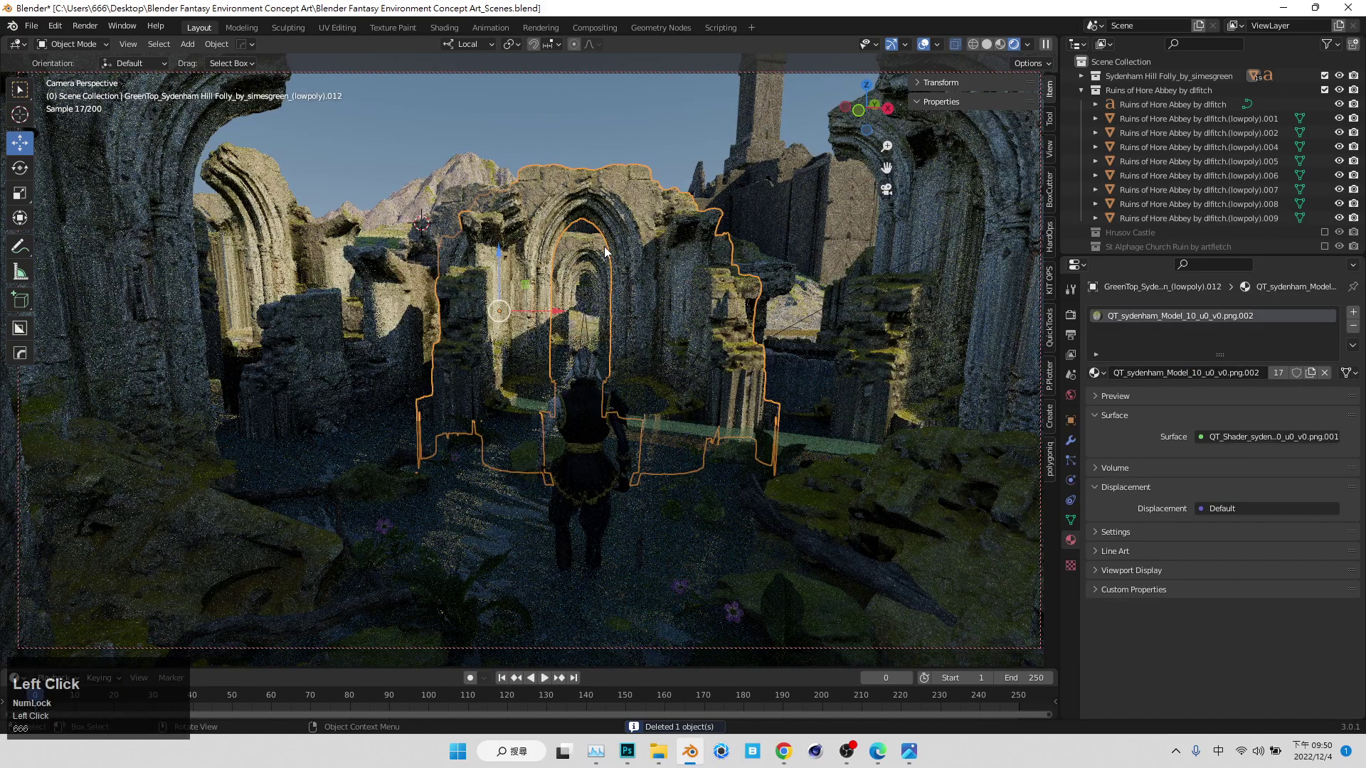
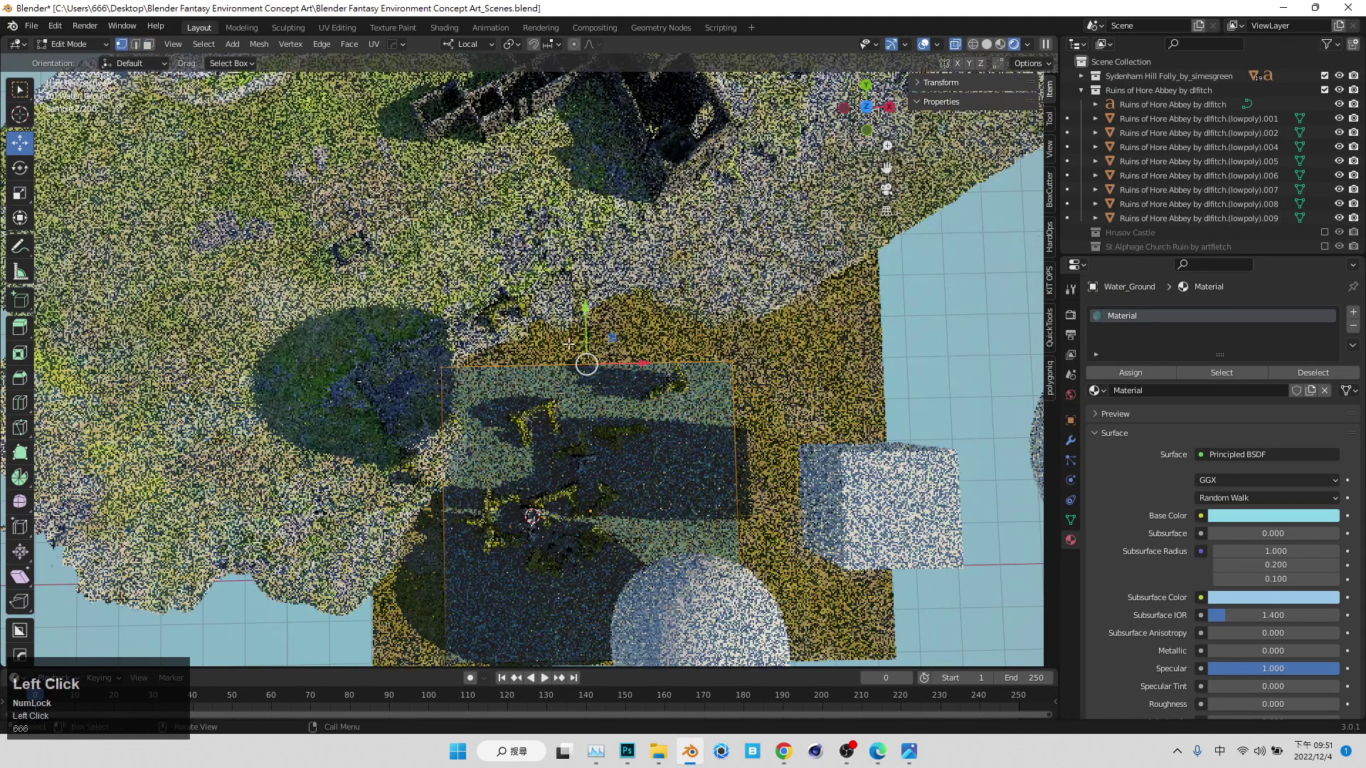
{"action": "key", "text": "Tab"}
{"action": "left_click", "coordinate": [892, 192]}
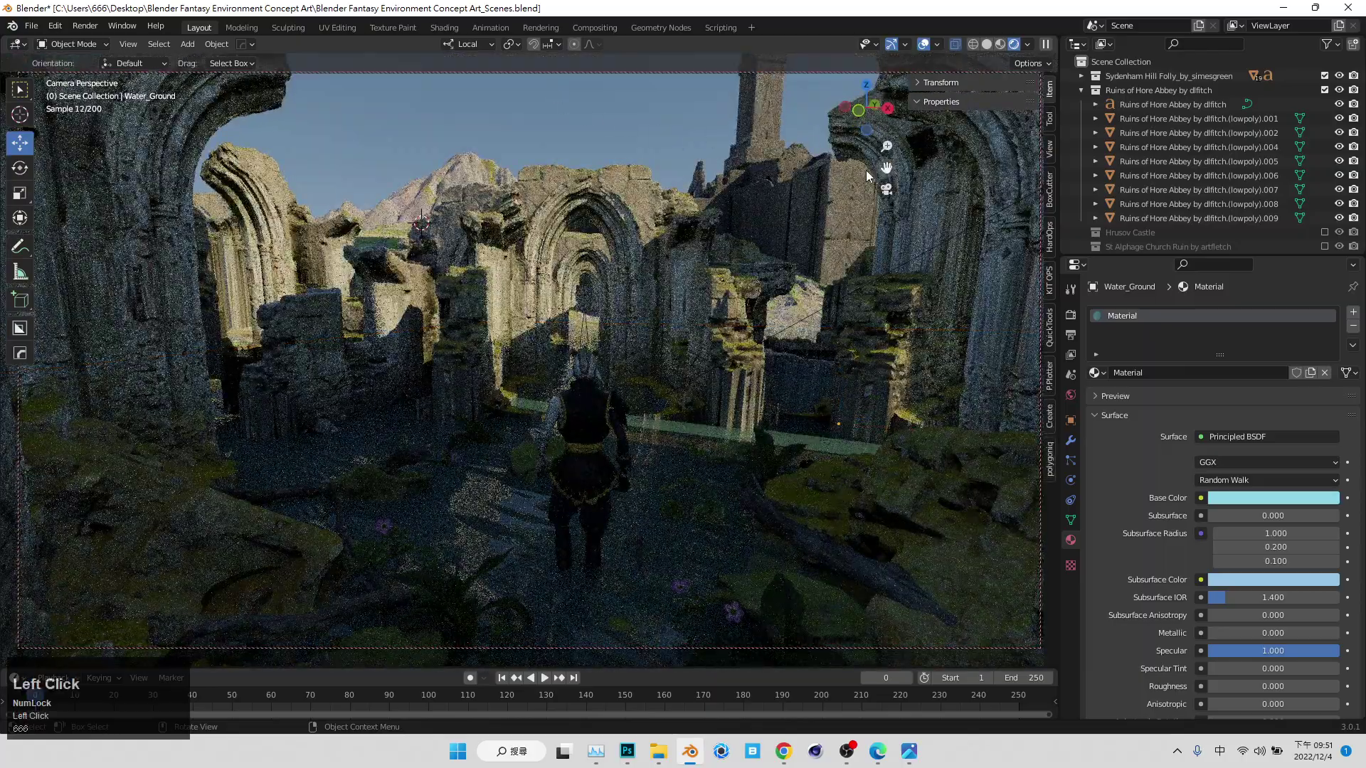
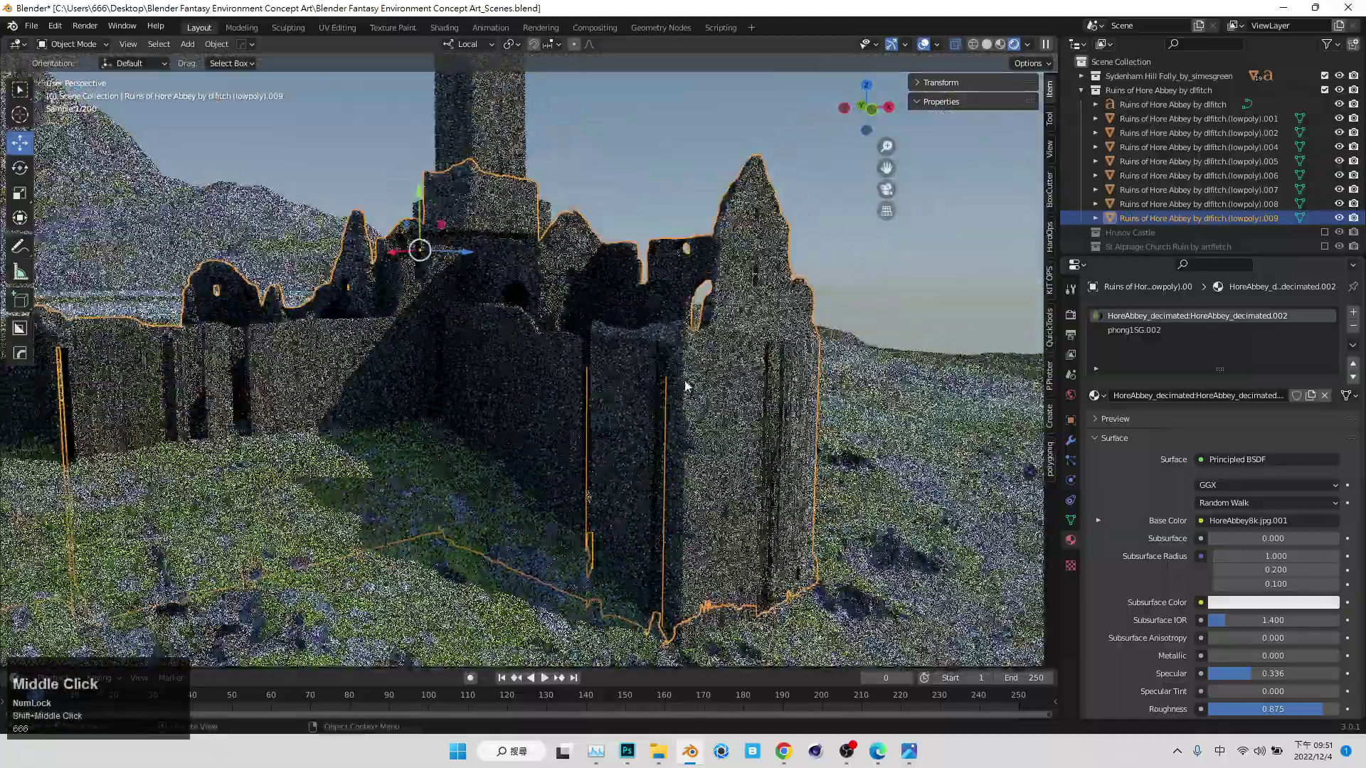
Navigate around the square tower, hiding a few ruin pieces to view the long wall from outside.
{"action": "middle_click", "coordinate": [764, 285]}
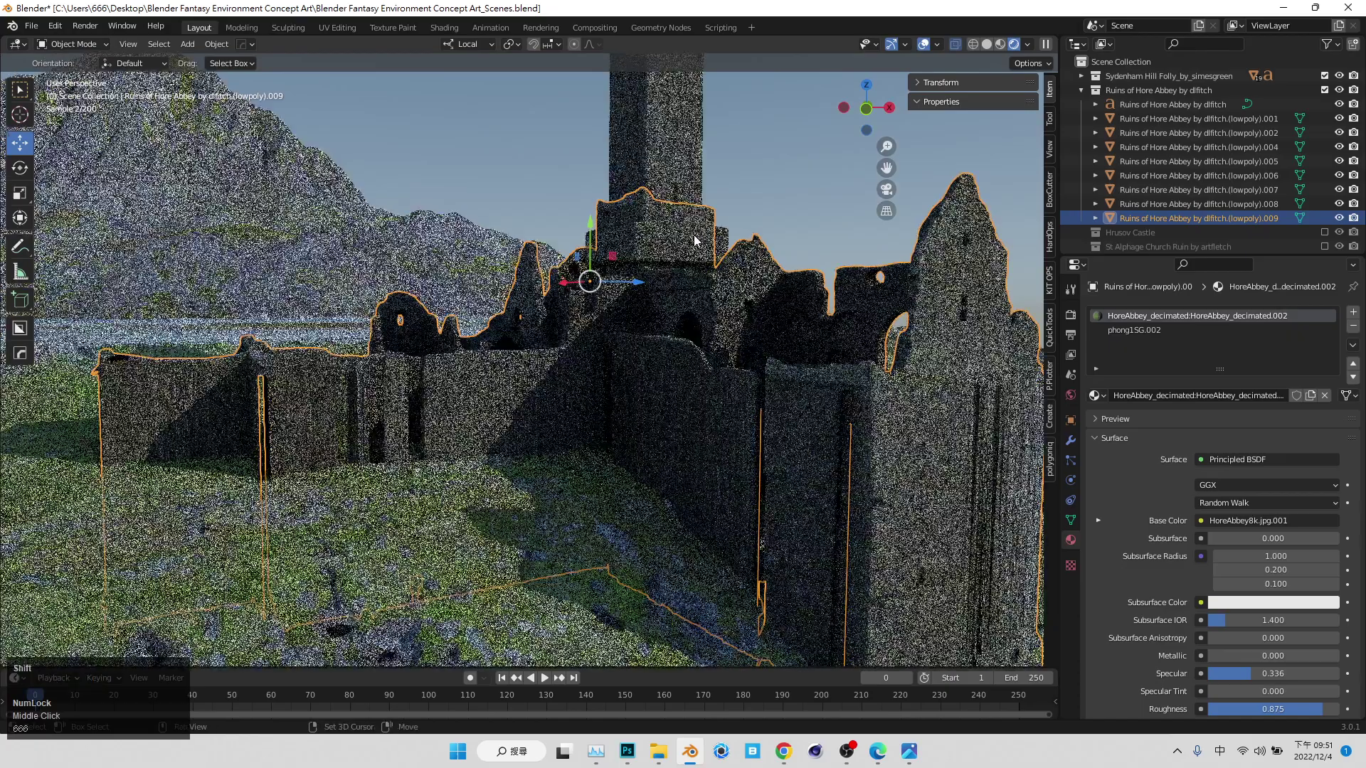
{"action": "left_click", "coordinate": [679, 243]}
{"action": "middle_click", "coordinate": [683, 235]}
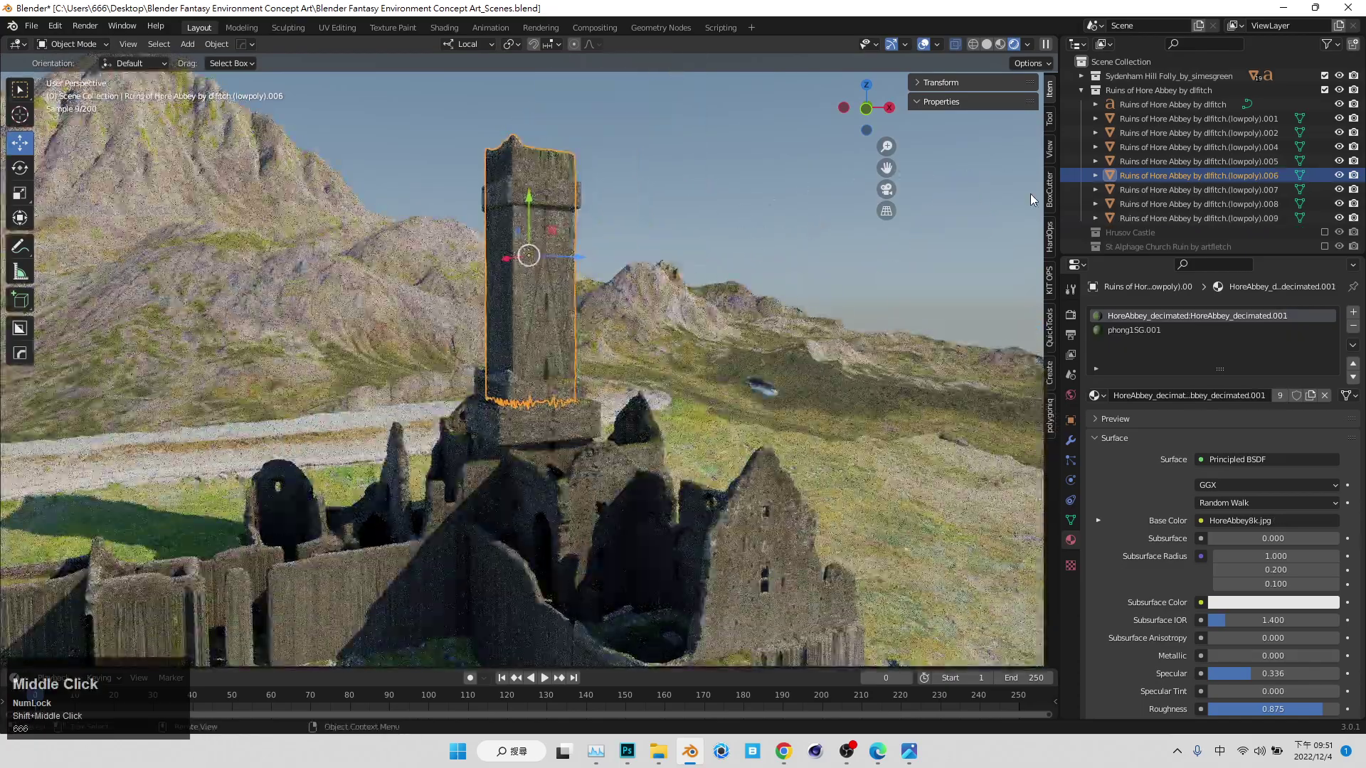
{"action": "left_click", "coordinate": [1342, 179]}
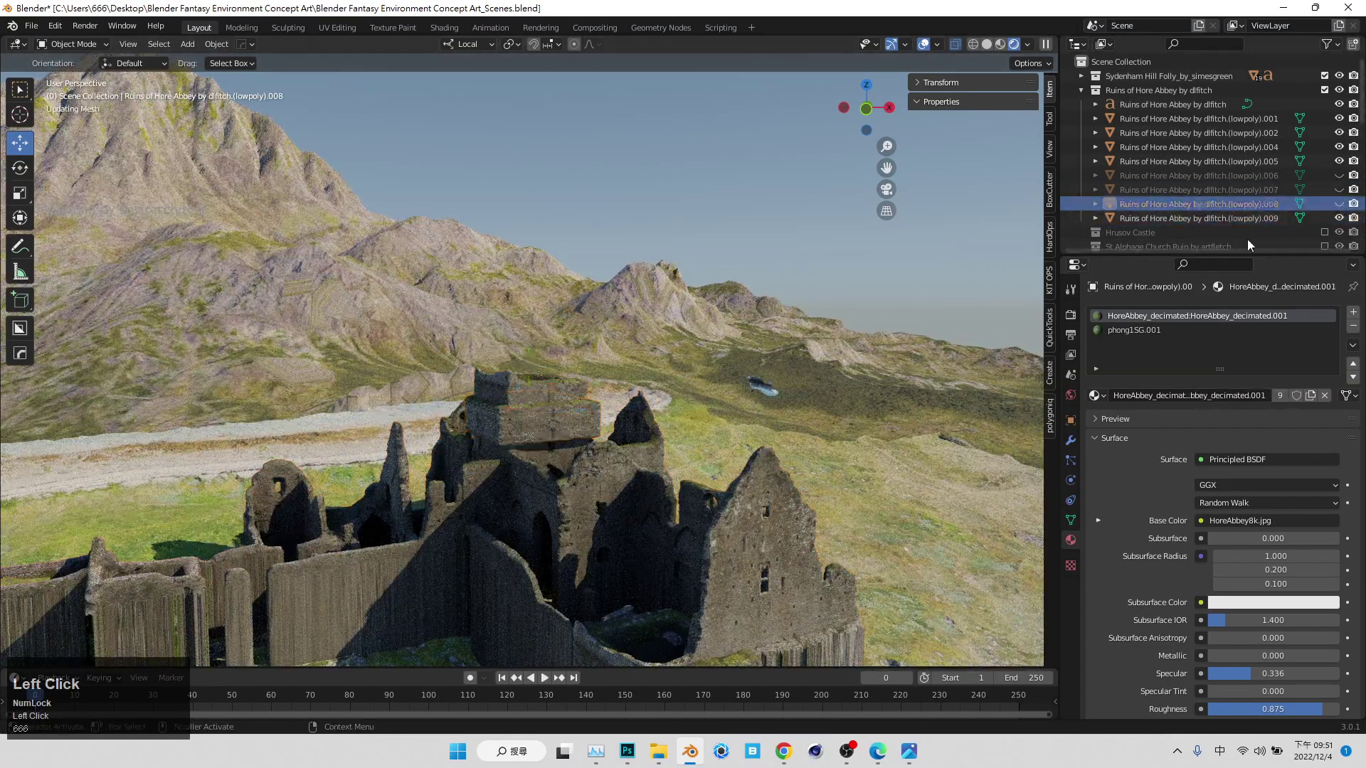
{"action": "middle_click", "coordinate": [636, 456]}
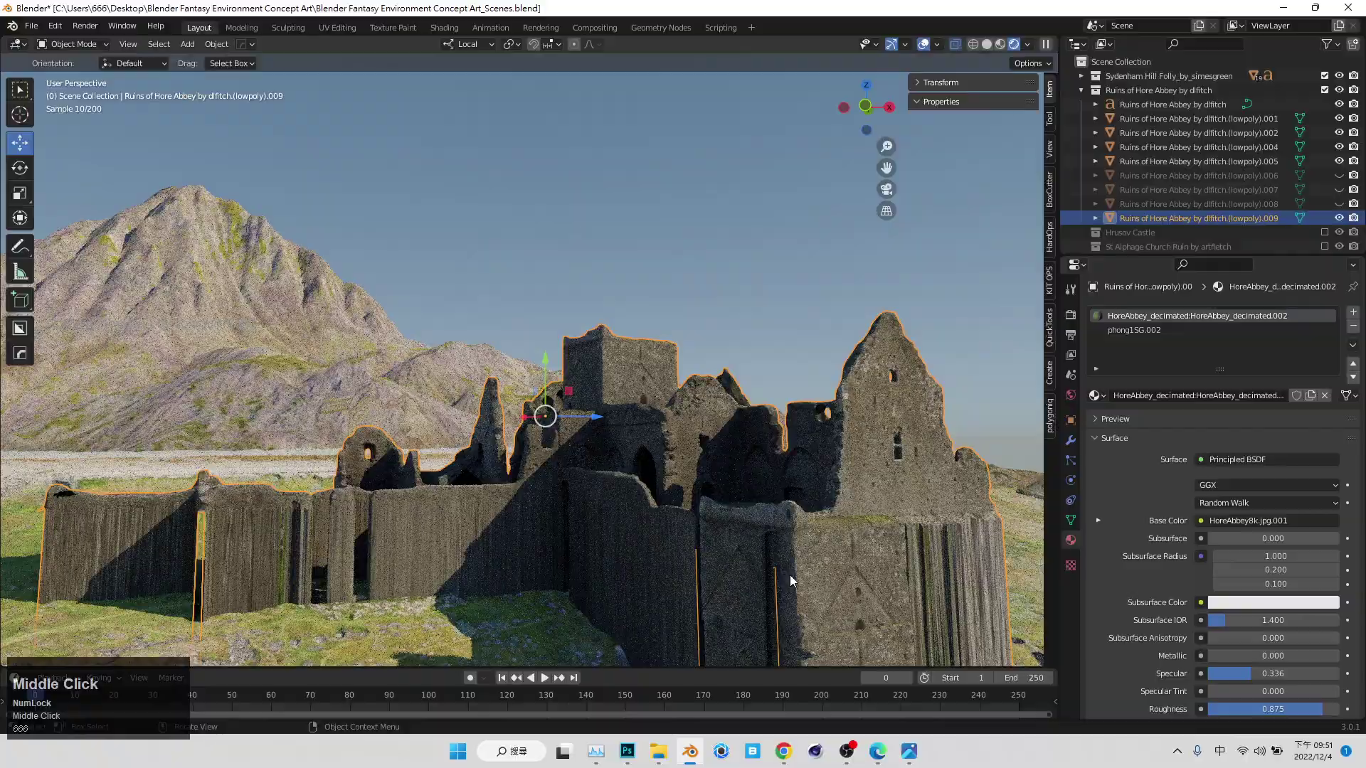
{"action": "left_click", "coordinate": [860, 487]}
{"action": "middle_click", "coordinate": [915, 507]}
Move the square wall block along the wall, apply scale to the lower tower piece, and unhide pieces .006–.009.
{"action": "left_click", "coordinate": [587, 448]}
{"action": "left_click_drag", "start_coordinate": [636, 373], "coordinate": [596, 368]}
{"action": "left_click", "coordinate": [596, 368]}
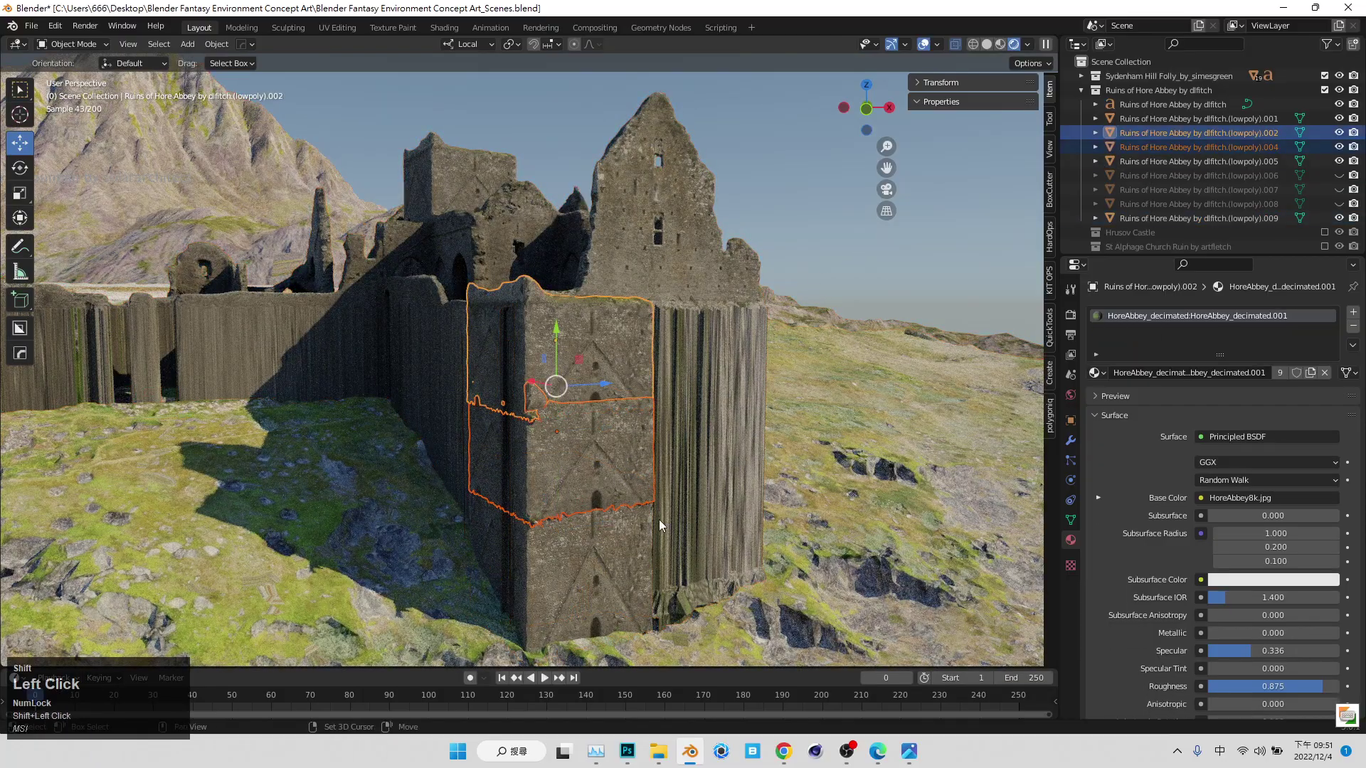
{"action": "middle_click", "coordinate": [672, 508]}
{"action": "left_click", "coordinate": [20, 173]}
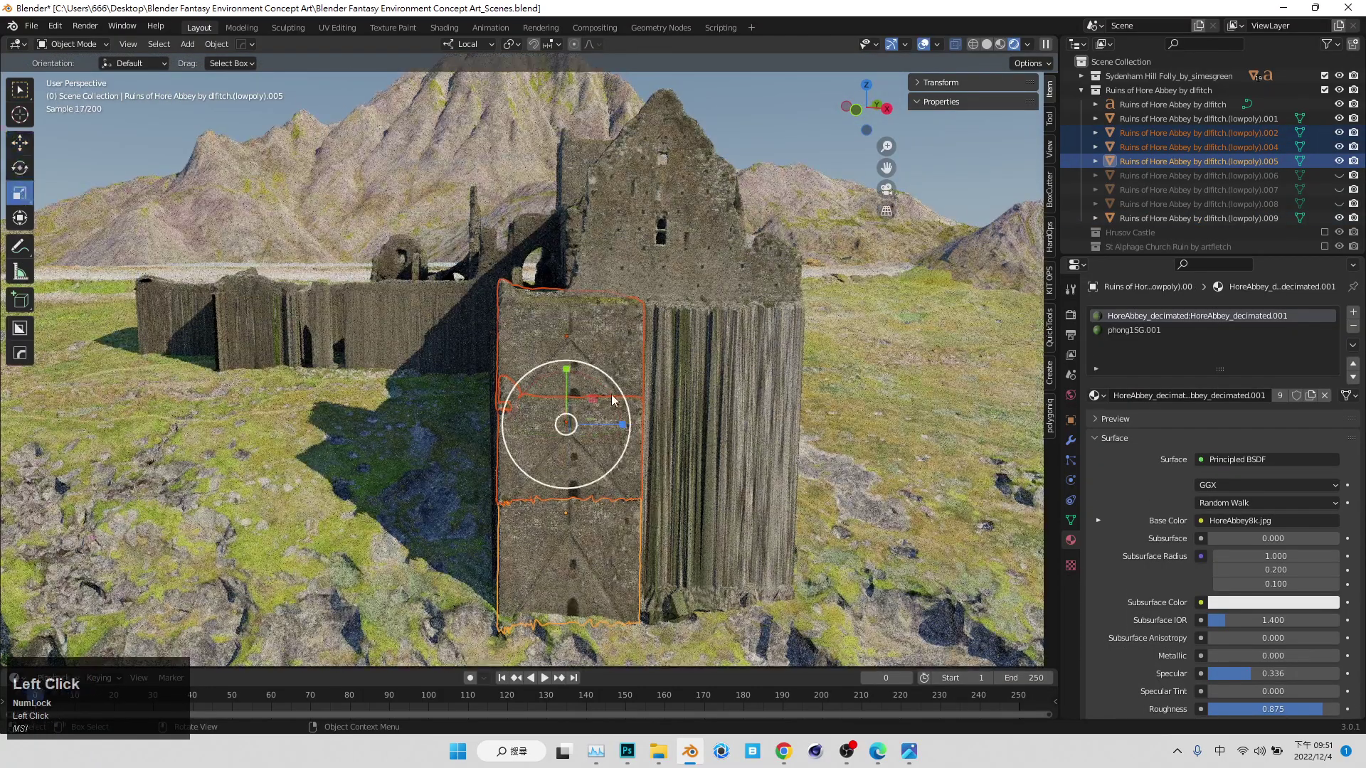
{"action": "key", "text": "ctrl+a"}
{"action": "left_click_drag", "start_coordinate": [655, 429], "coordinate": [813, 167]}
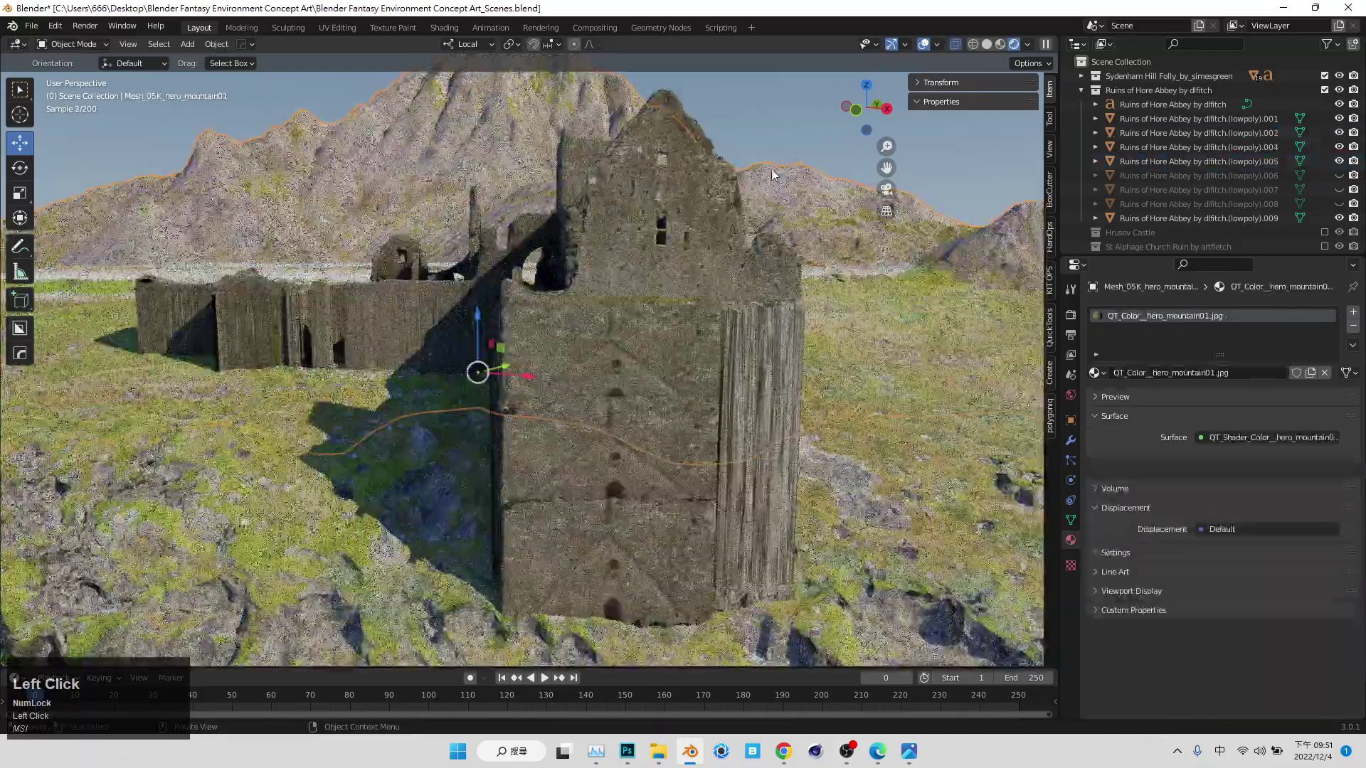
{"action": "middle_click", "coordinate": [661, 369]}
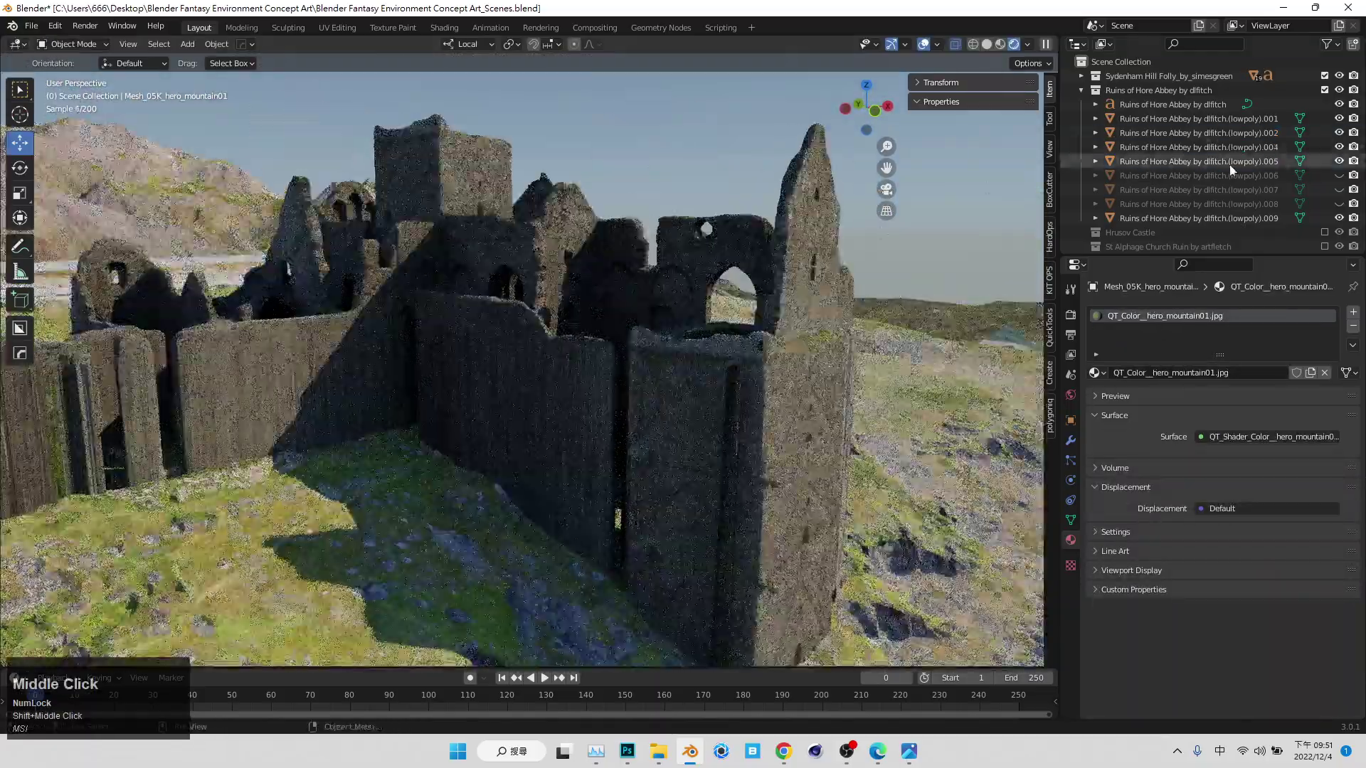
{"action": "left_click", "coordinate": [1341, 205]}
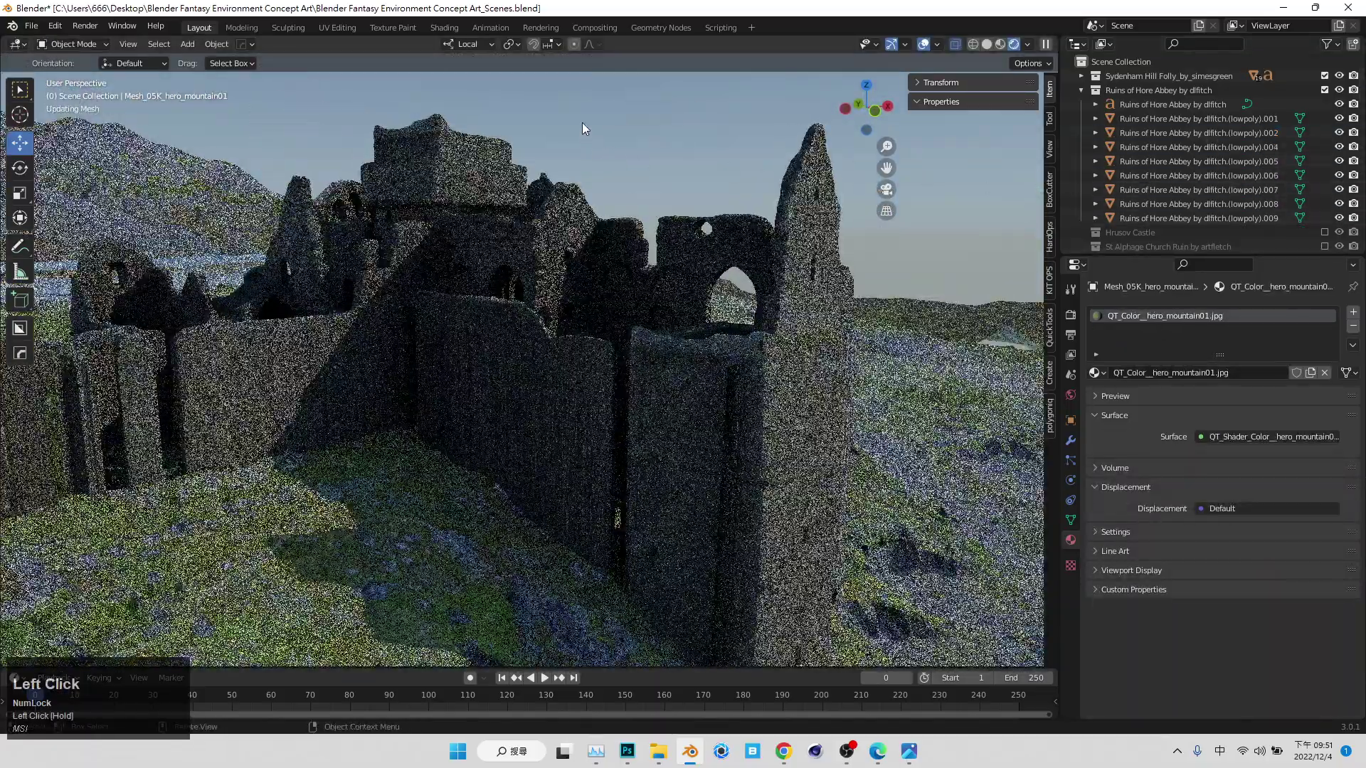
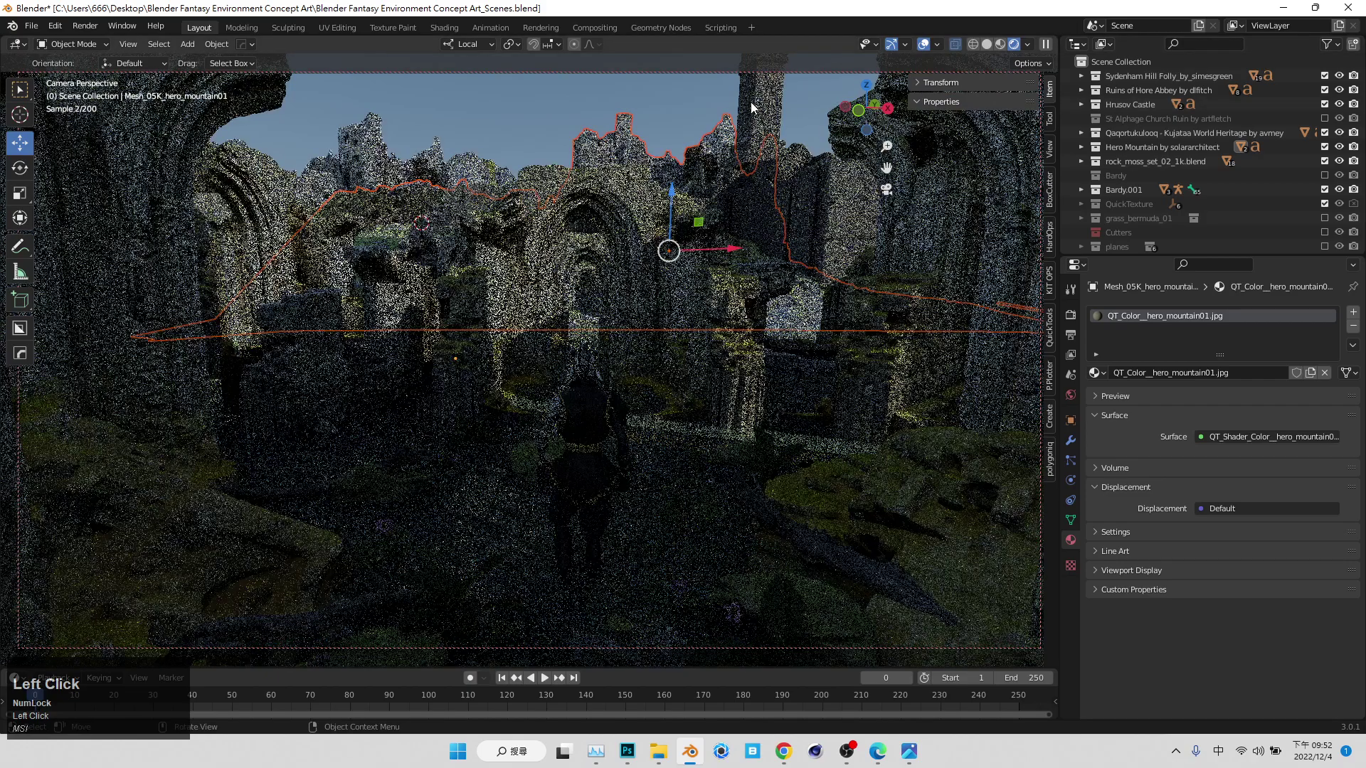
Show the Hrusov Castle collection on the skyline, save the scene, and select an abbey ruin piece.
{"action": "left_click", "coordinate": [666, 96]}
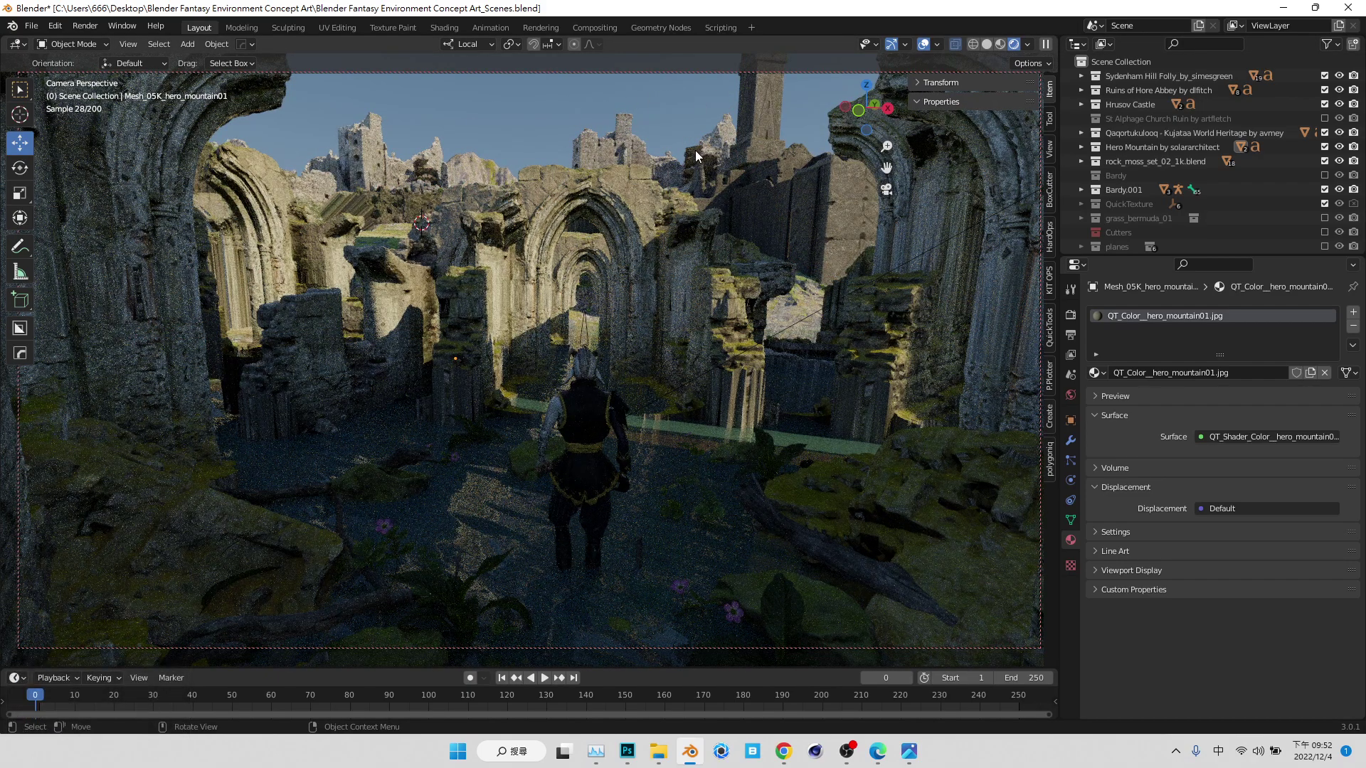
{"action": "left_click", "coordinate": [702, 153]}
{"action": "key", "text": "s"}
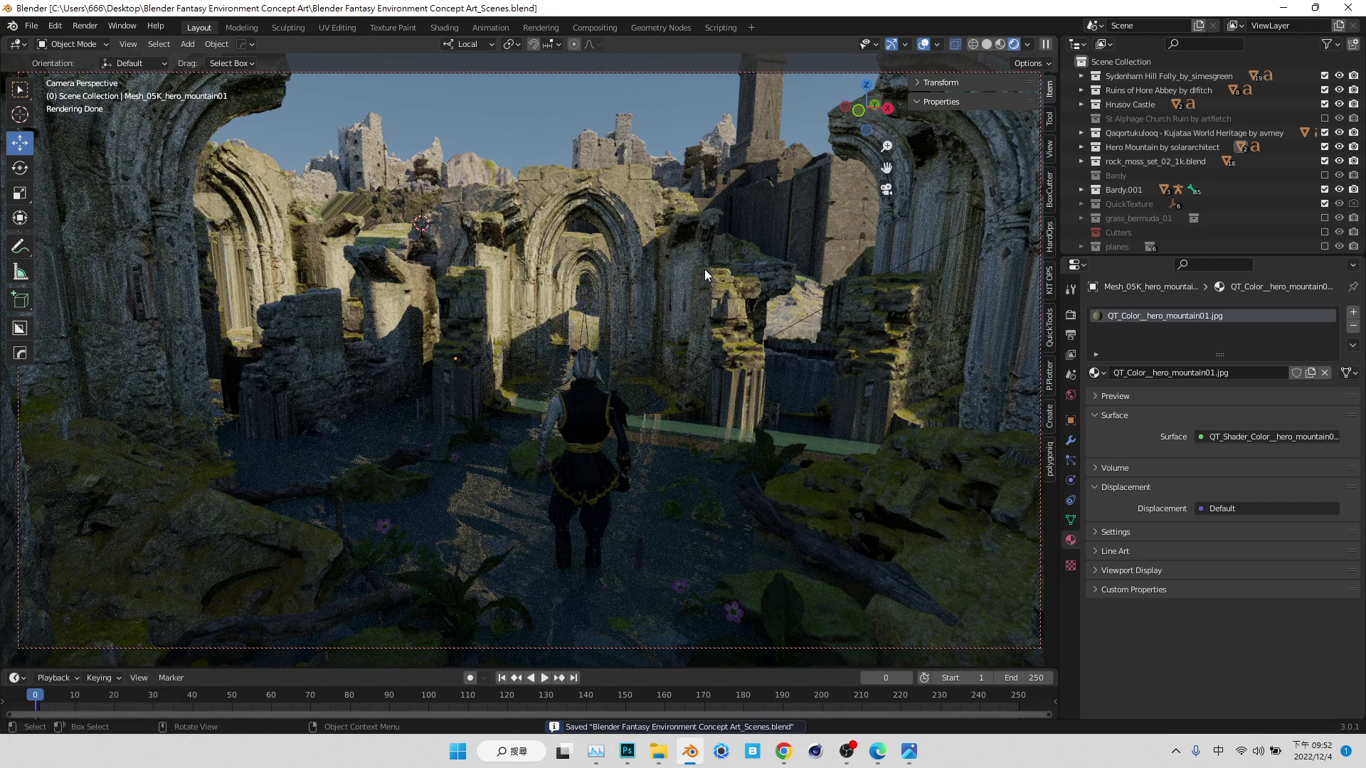
{"action": "key", "text": "s"}
{"action": "left_click", "coordinate": [822, 205]}
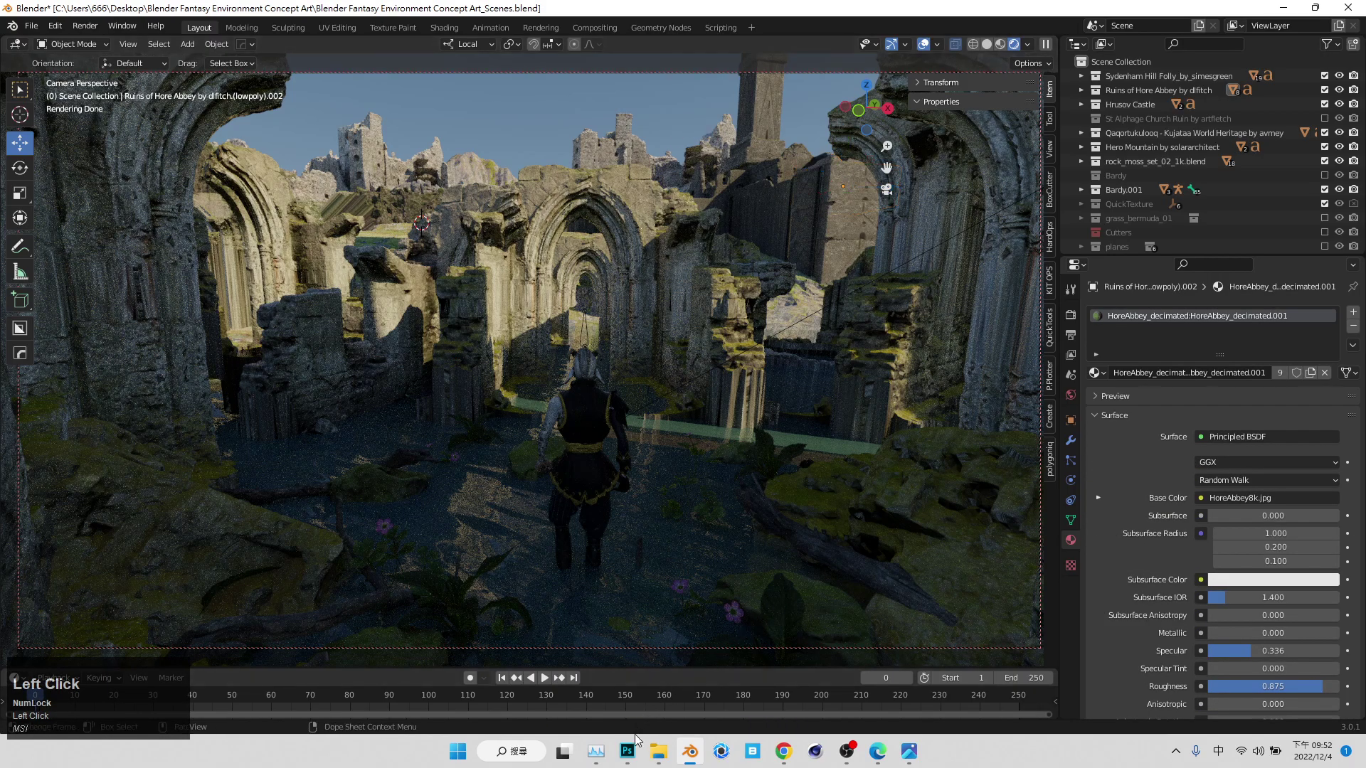
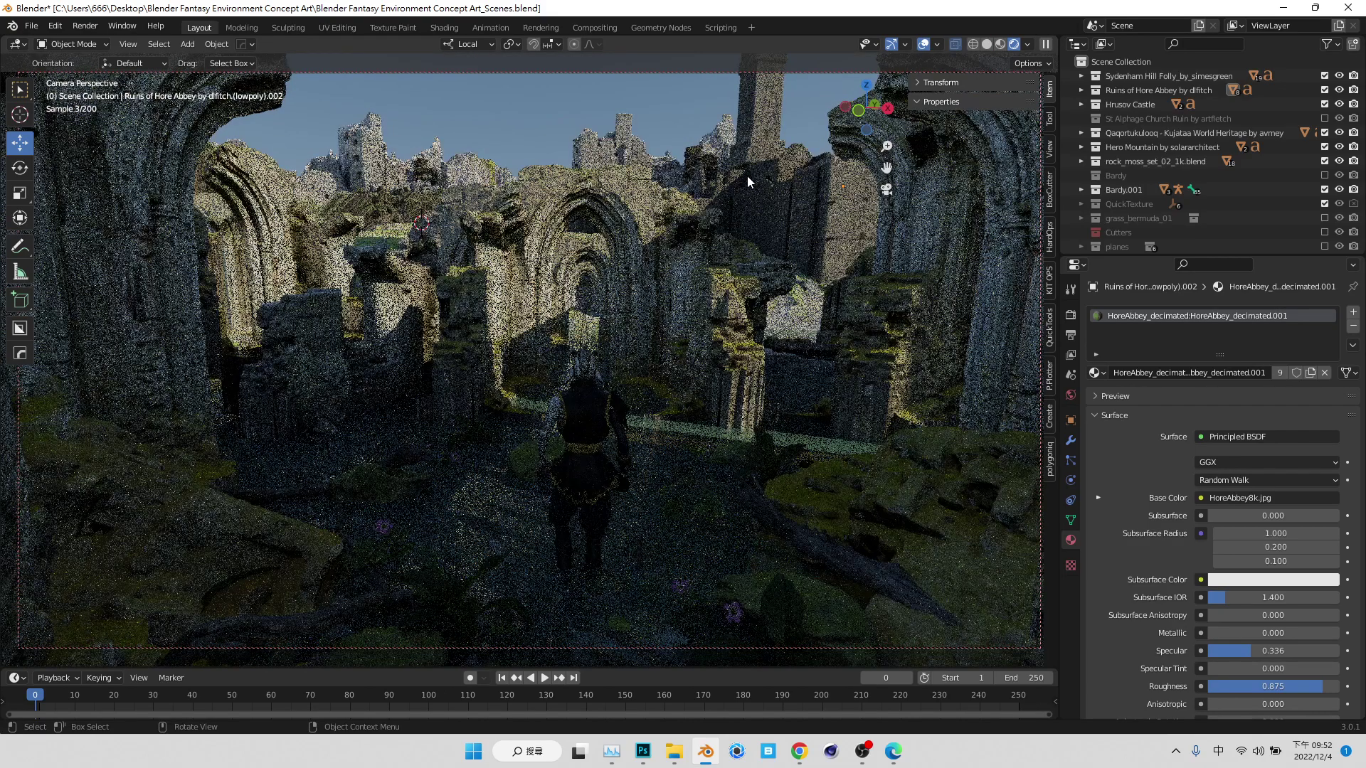
Select the right skyline ruin tower piece and bring up its Image Texture node setup.
{"action": "double_click", "coordinate": [841, 237]}
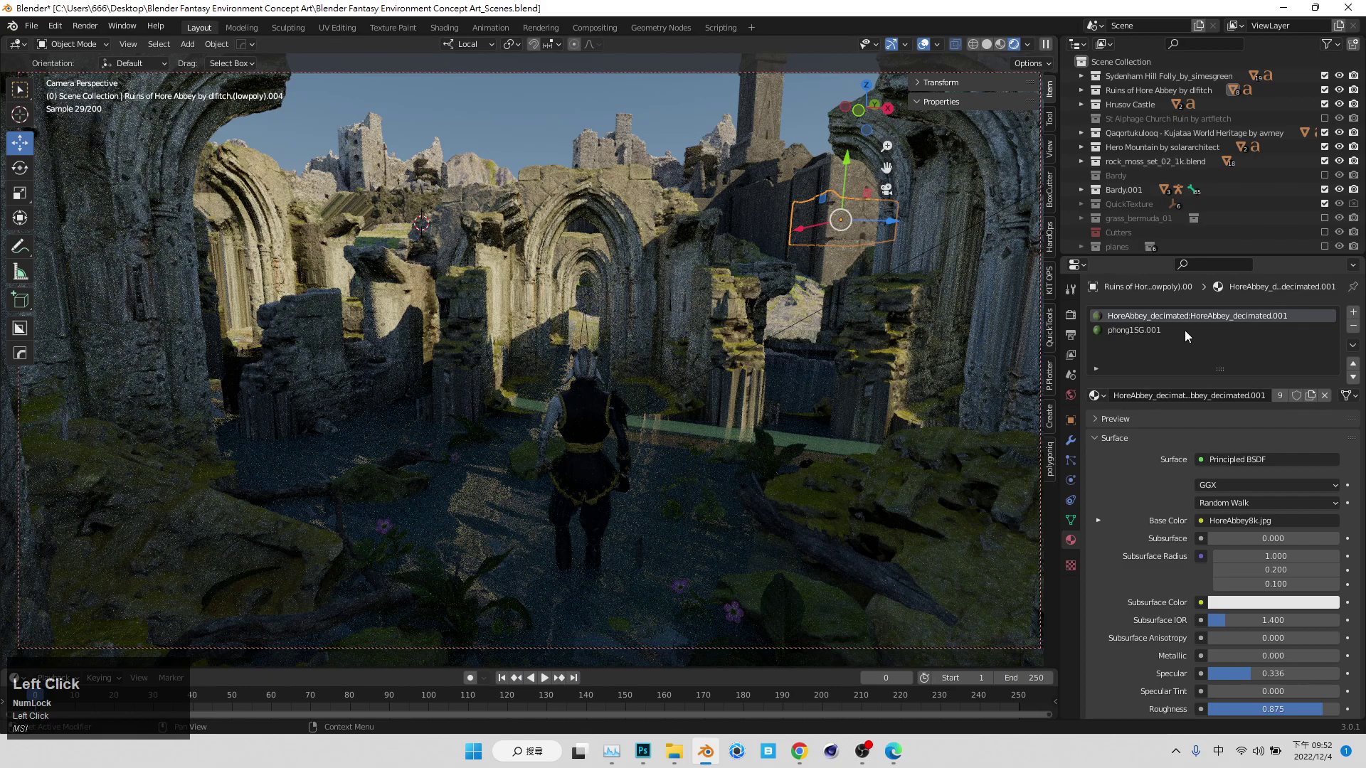
{"action": "scroll", "scroll_direction": "down", "scroll_amount": 3}
{"action": "scroll", "scroll_direction": "up", "scroll_amount": 3}
{"action": "scroll", "scroll_direction": "up", "scroll_amount": 3}
{"action": "left_click", "coordinate": [1158, 335]}
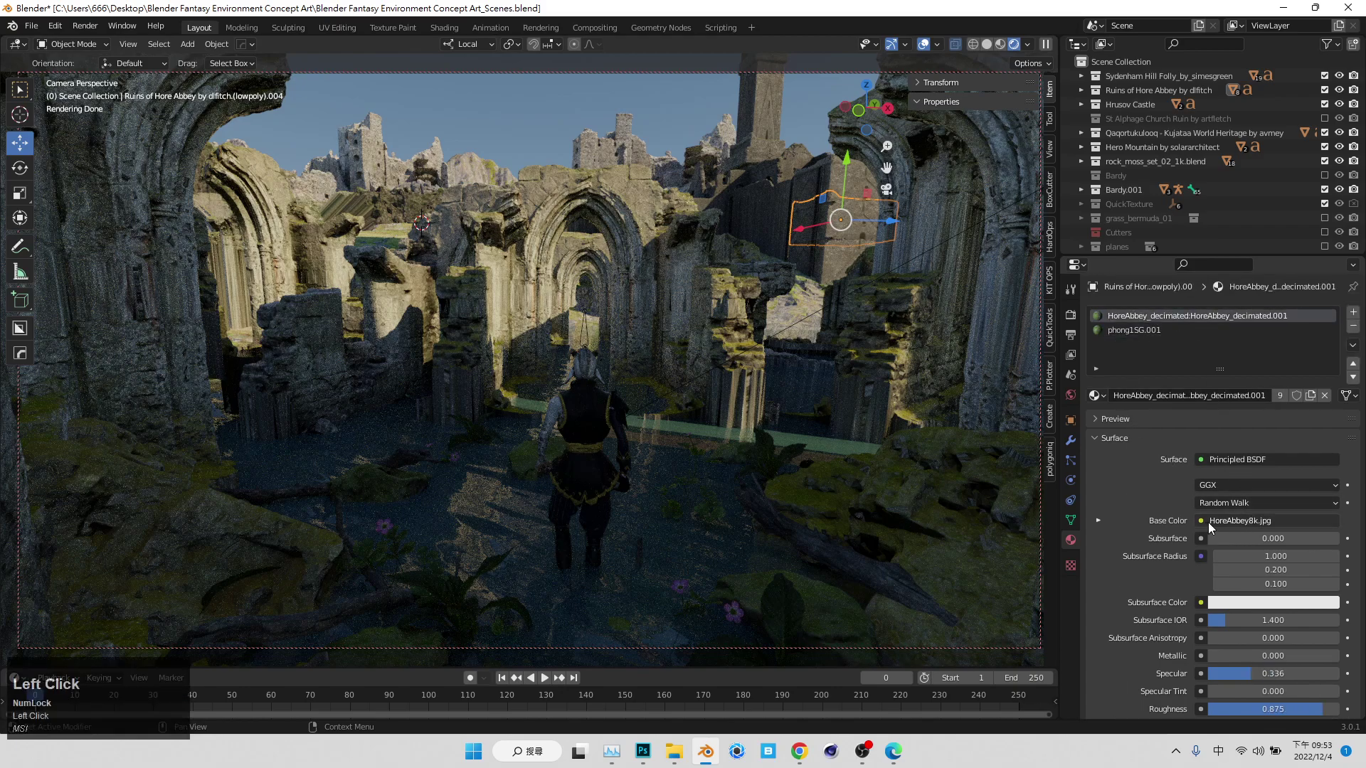
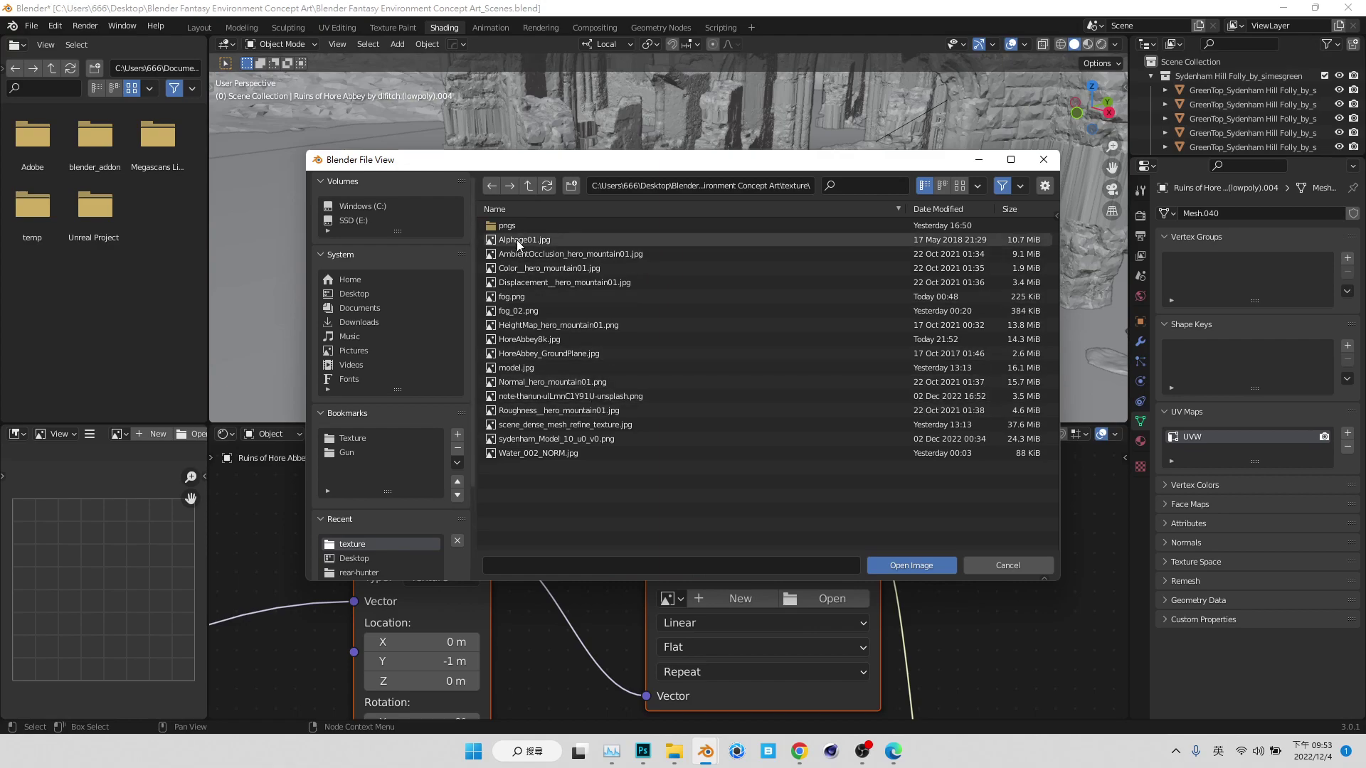
Cancel the File View and go back to the Layout workspace in camera perspective.
{"action": "double_click", "coordinate": [578, 346]}
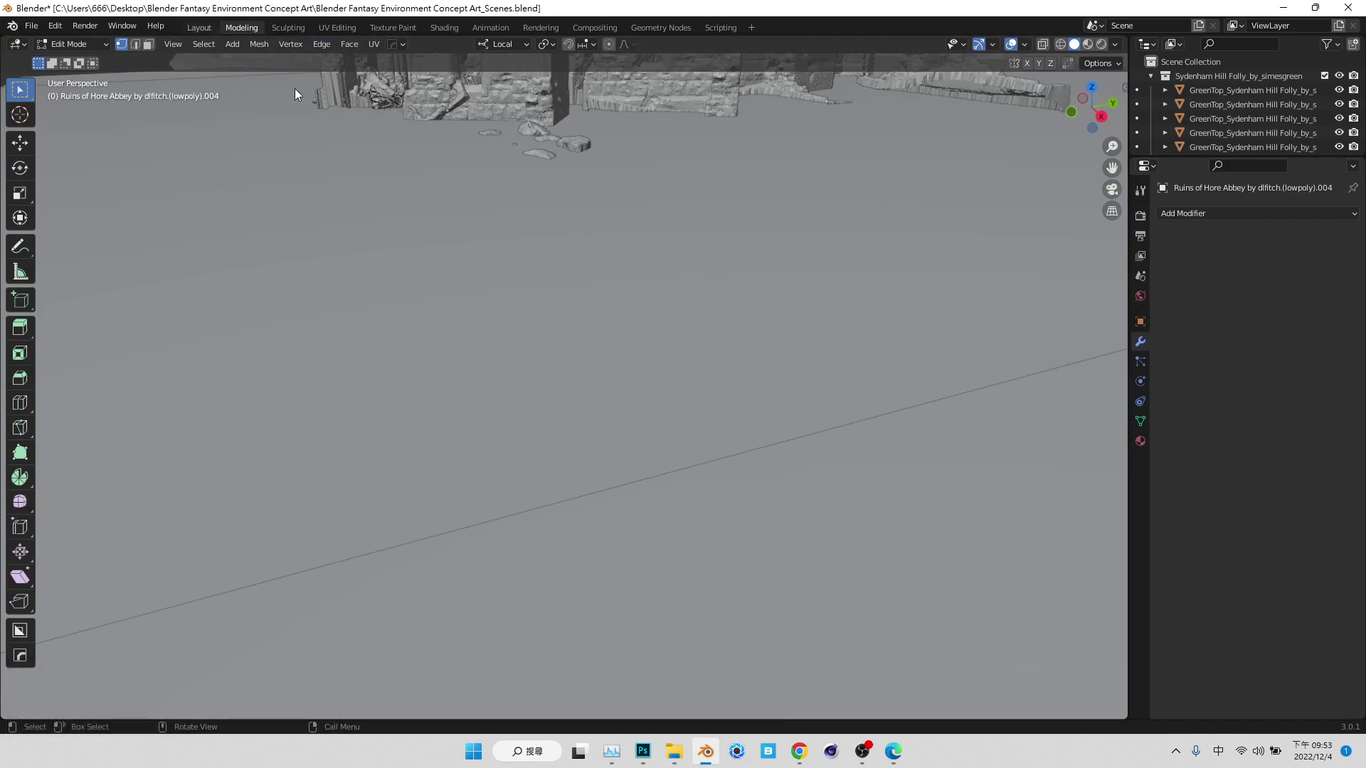
Add a Curves adjustment pulling the RGB curve up on HoreAbbey_GroundPlane.jpg and save it.
{"action": "left_click_drag", "start_coordinate": [206, 25], "coordinate": [716, 118]}
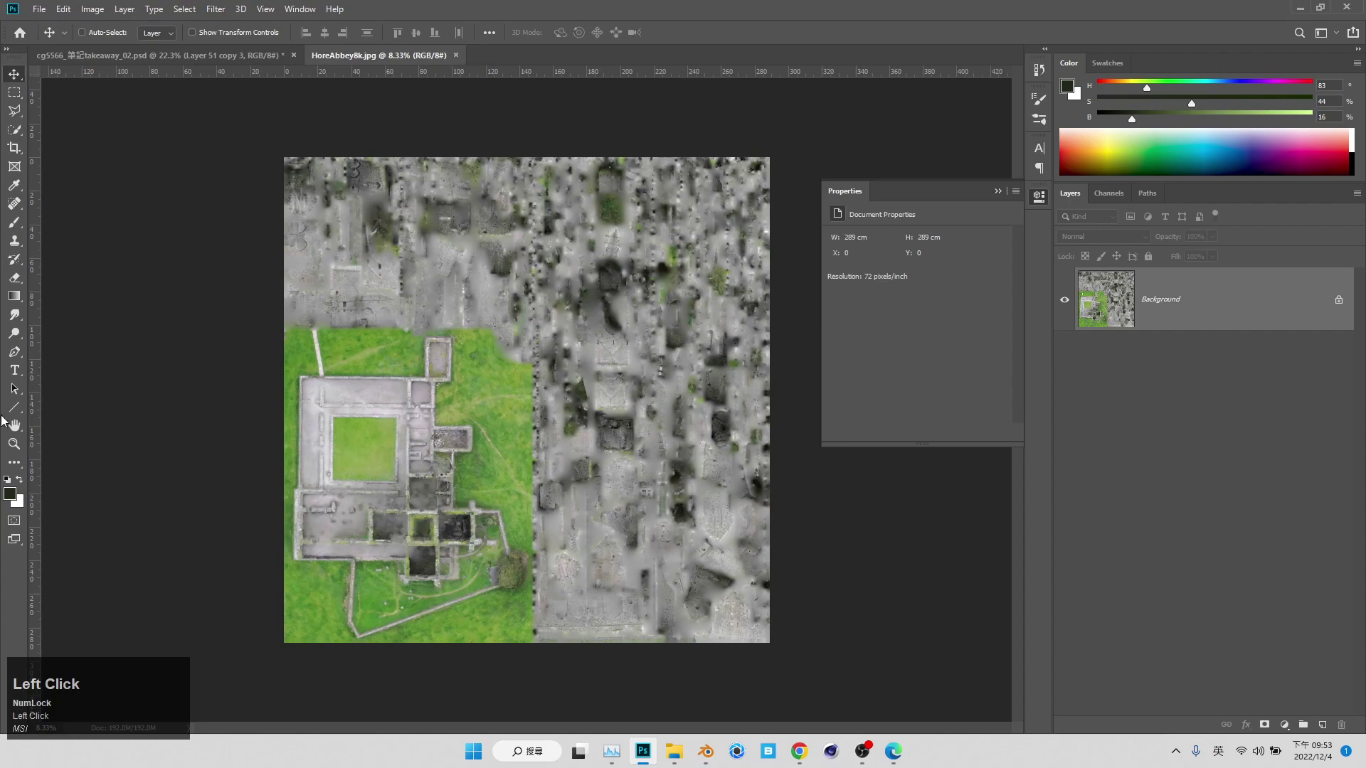
{"action": "left_click", "coordinate": [686, 754]}
{"action": "left_click_drag", "start_coordinate": [686, 754], "coordinate": [1360, 200]}
{"action": "key", "text": "ctrl+s"}
{"action": "left_click", "coordinate": [779, 186]}
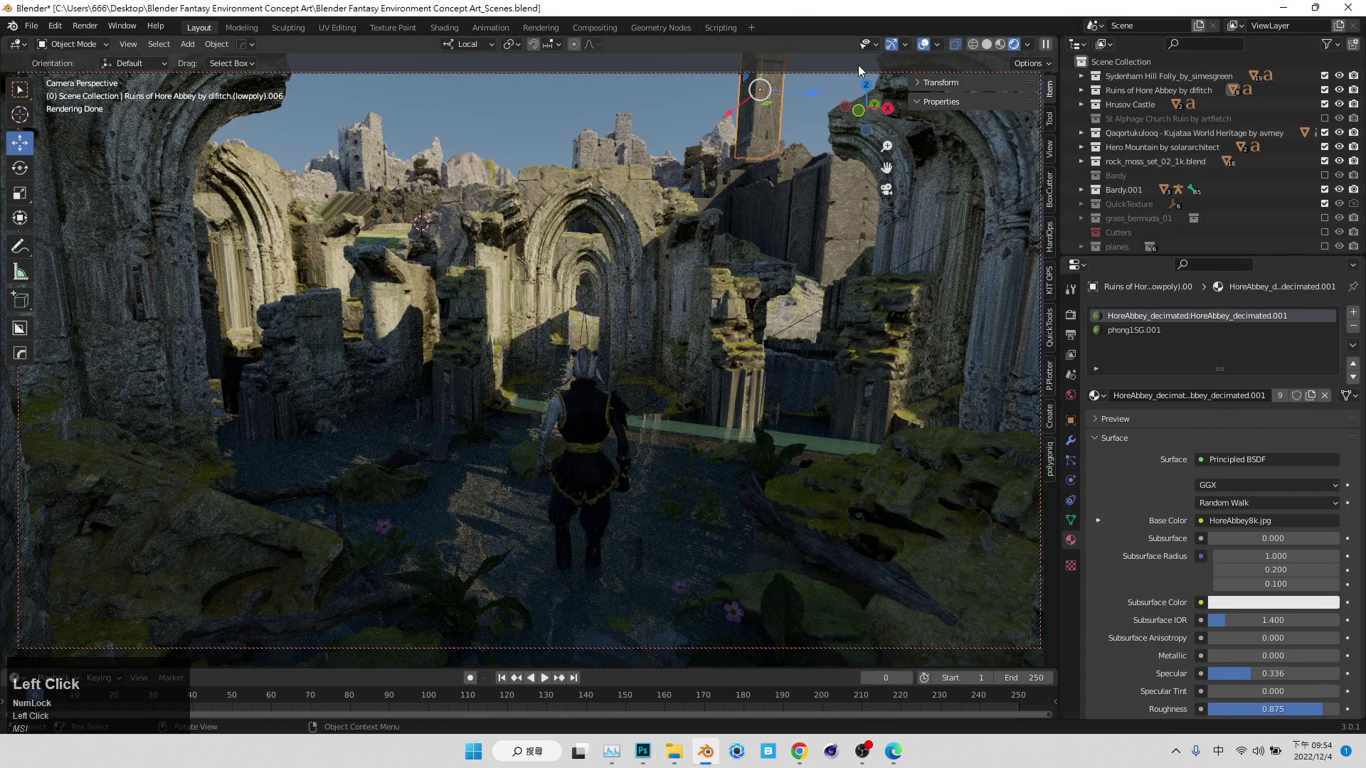
{"action": "left_click", "coordinate": [989, 51]}
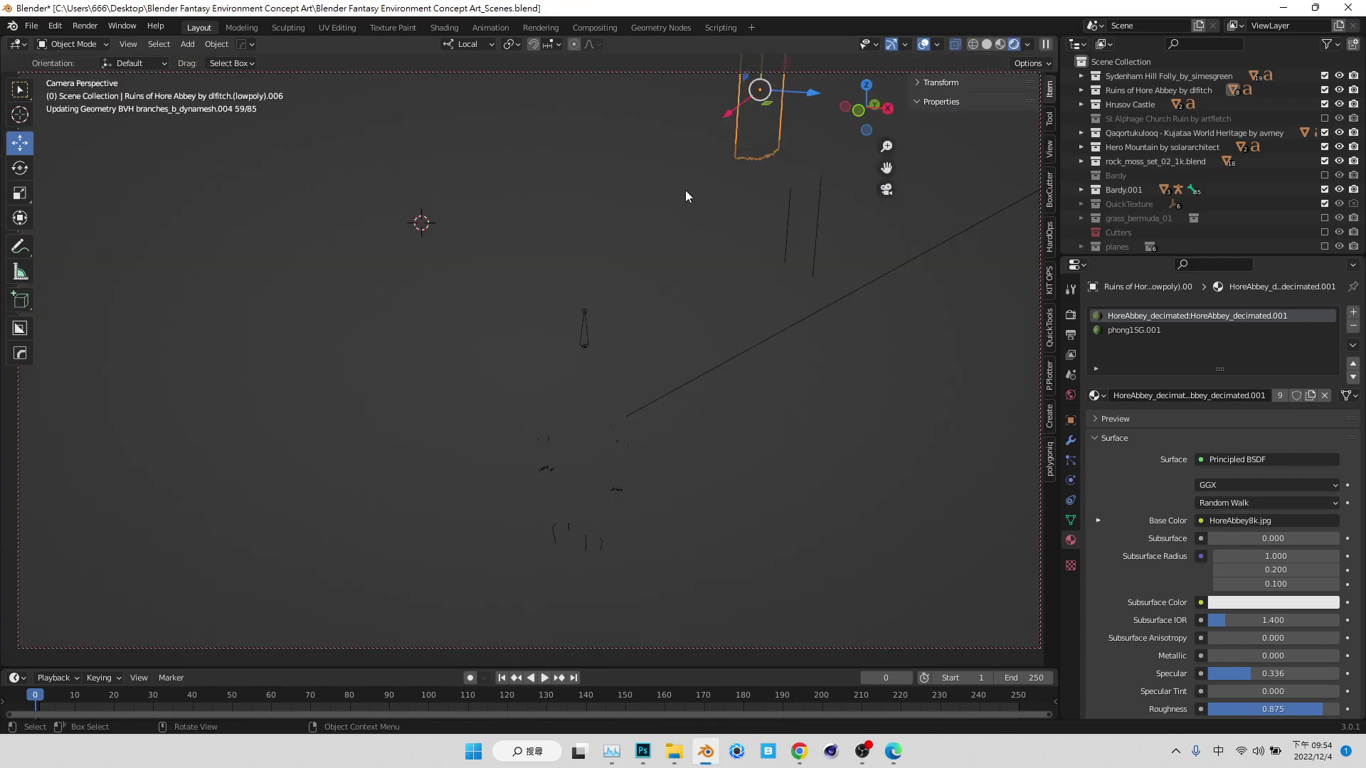
{"action": "double_click", "coordinate": [656, 98]}
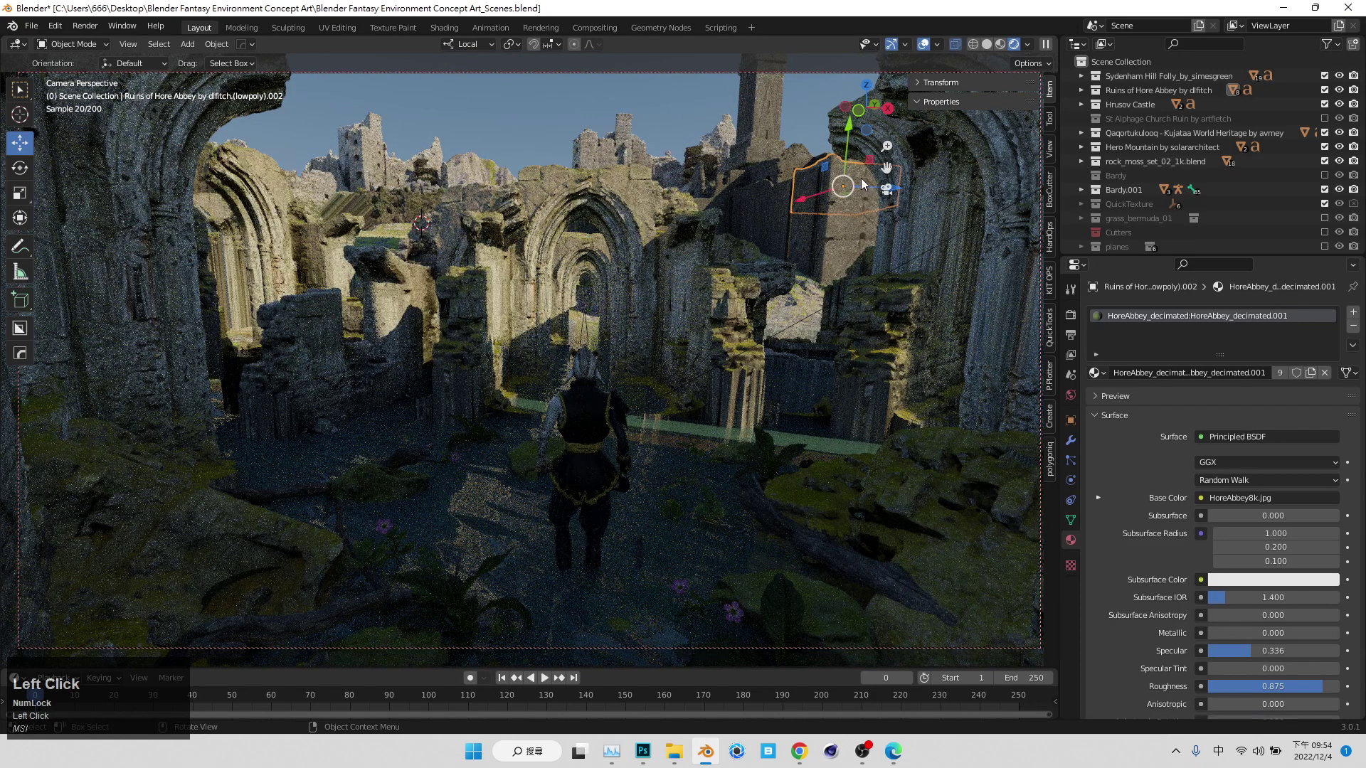
{"action": "key", "text": "ctrl+s"}
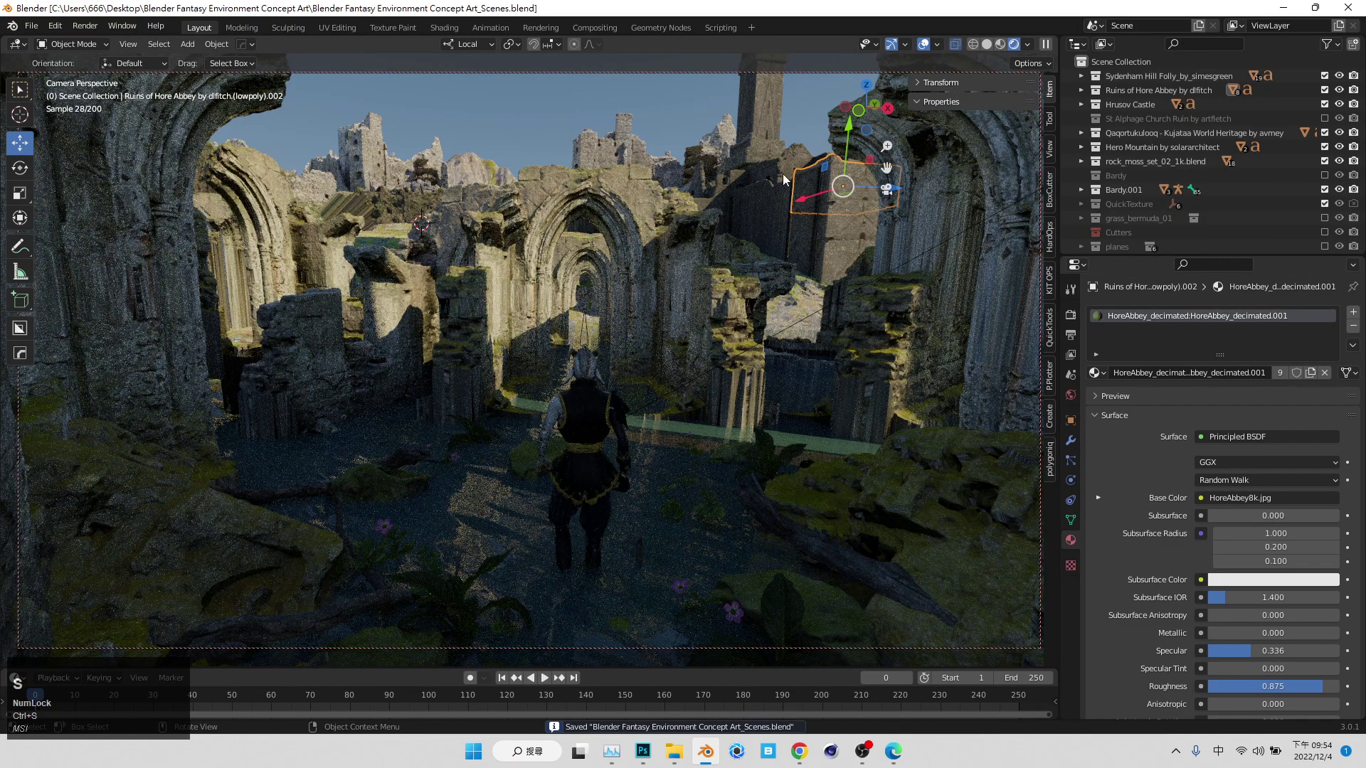
{"action": "left_click", "coordinate": [709, 113]}
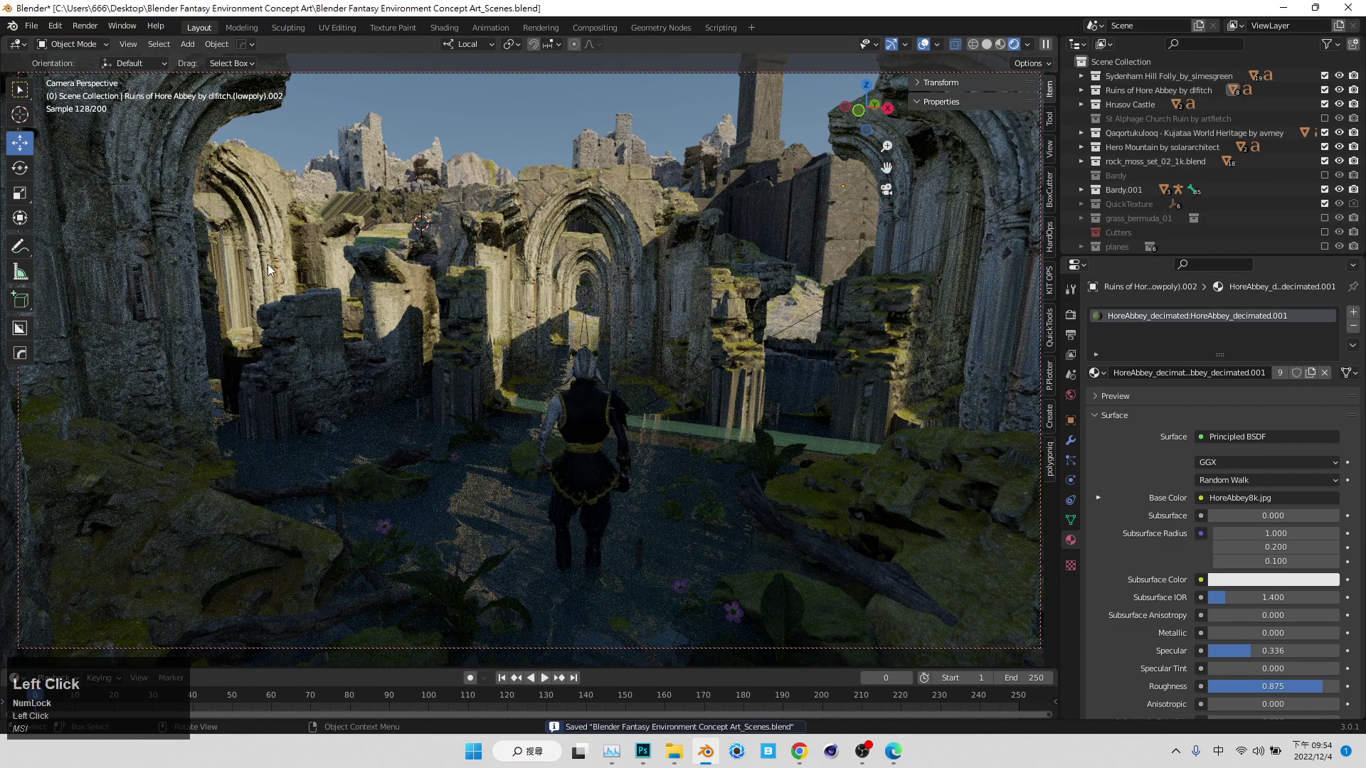
{"action": "key", "text": "Tab"}
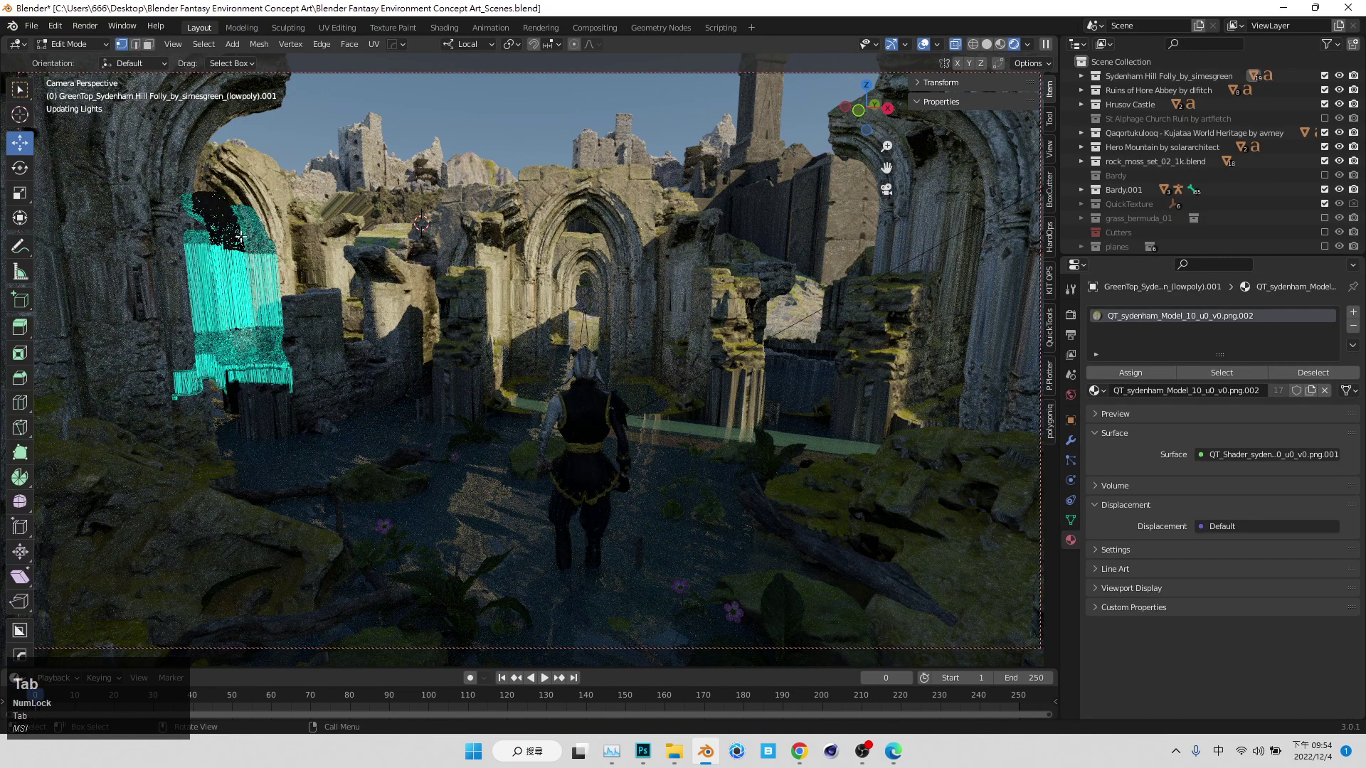
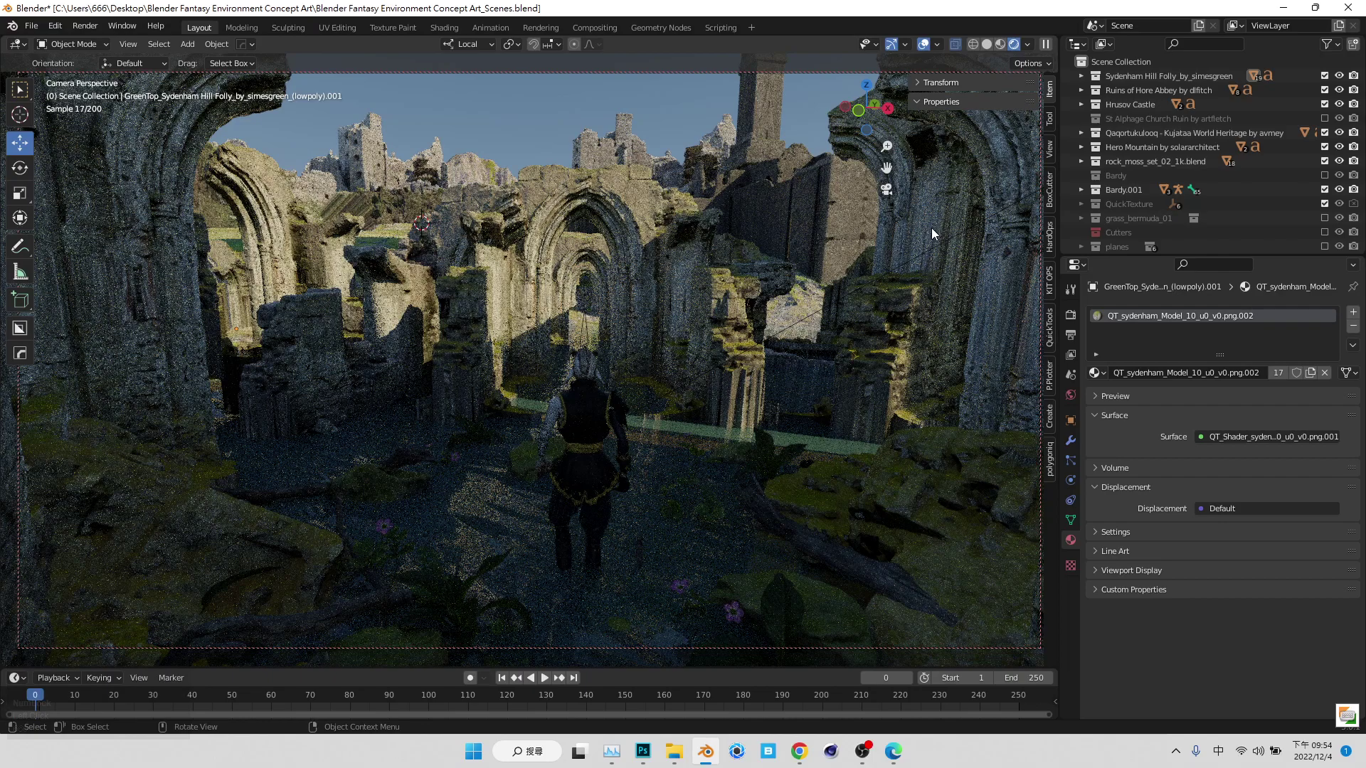
{"action": "left_click", "coordinate": [810, 216]}
{"action": "left_click_drag", "start_coordinate": [810, 216], "coordinate": [808, 122]}
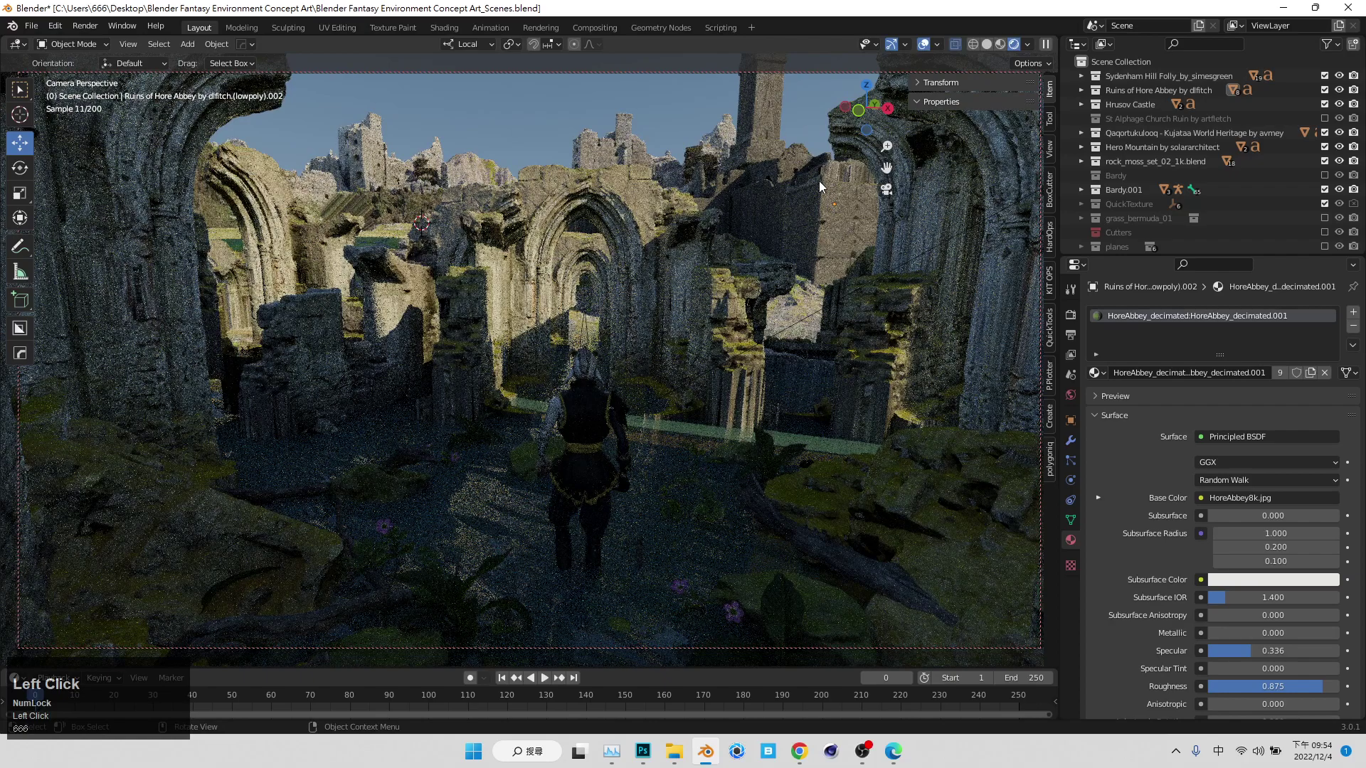
{"action": "left_click_drag", "start_coordinate": [757, 123], "coordinate": [572, 127]}
{"action": "key", "text": "ctrl+s"}
Select the tall ruin tower piece, isolate it in local view and pick its upper section.
{"action": "left_click", "coordinate": [751, 110]}
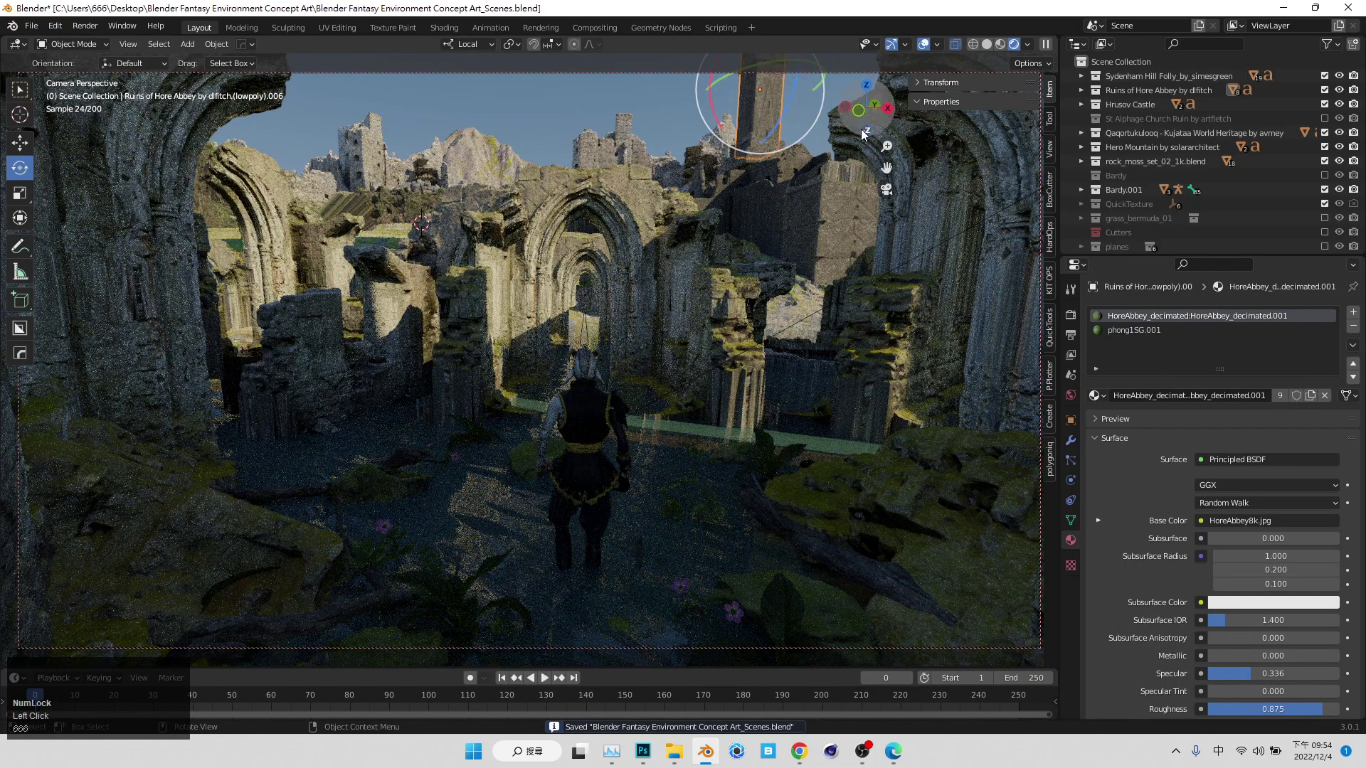
{"action": "double_click", "coordinate": [900, 195]}
{"action": "middle_click", "coordinate": [669, 214]}
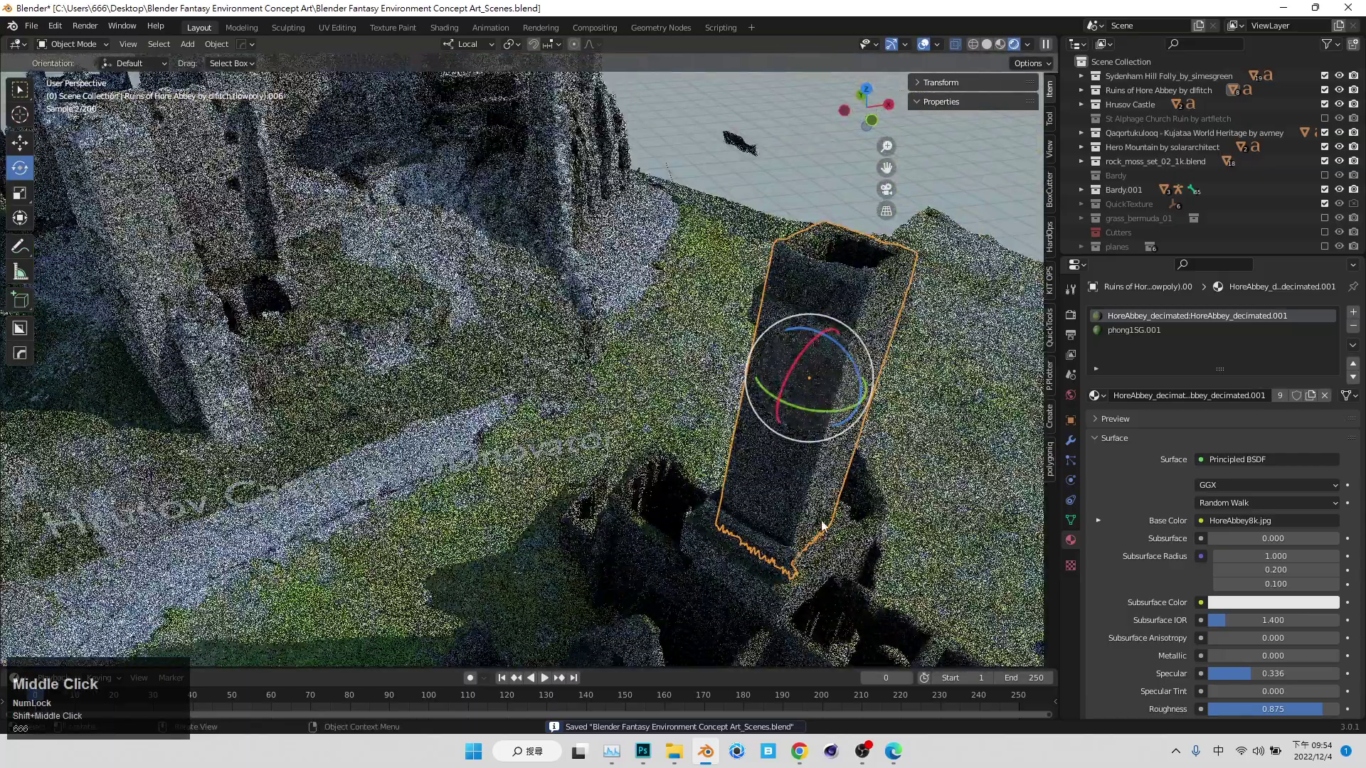
{"action": "left_click", "coordinate": [794, 571]}
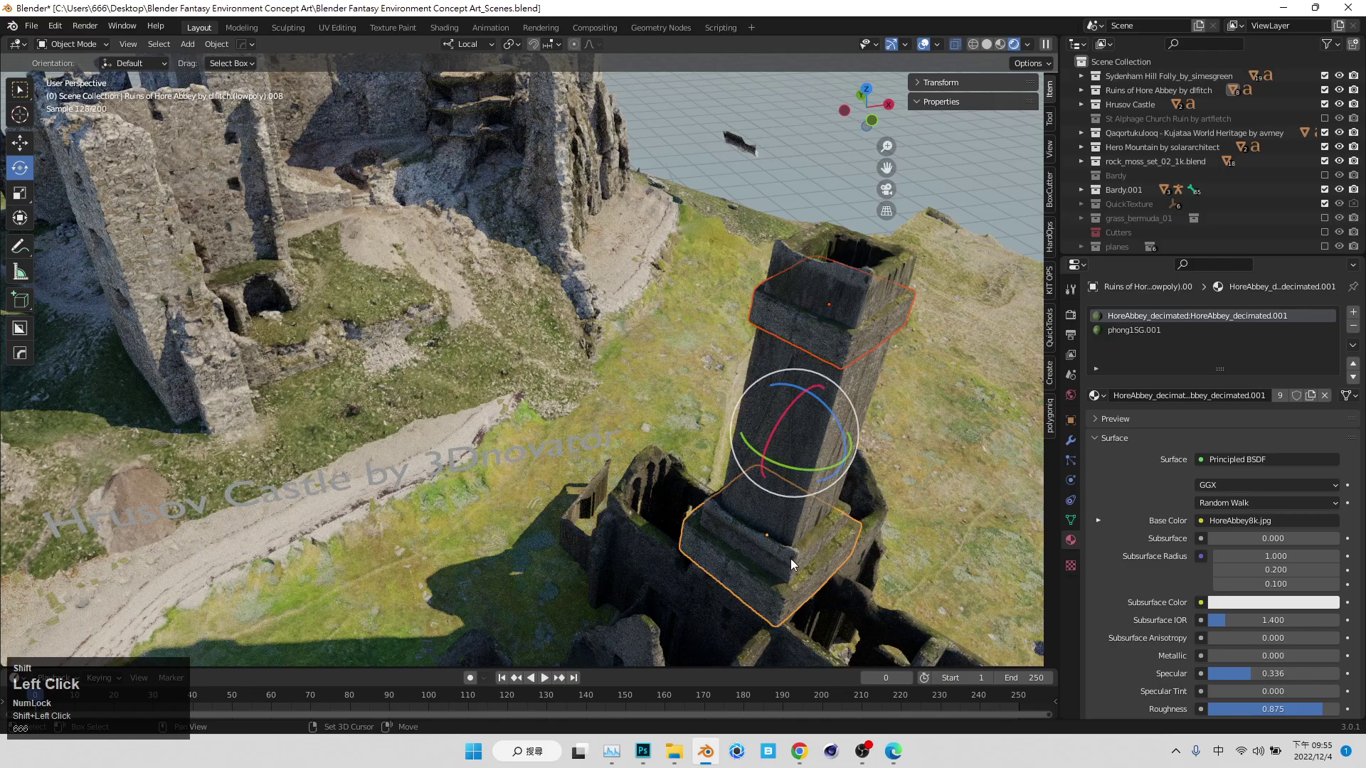
{"action": "key", "text": "ctrl+z"}
Duplicate the tower section with Shift+D along Z, place it, and remove the original tower piece.
{"action": "key", "text": "shift+d"}
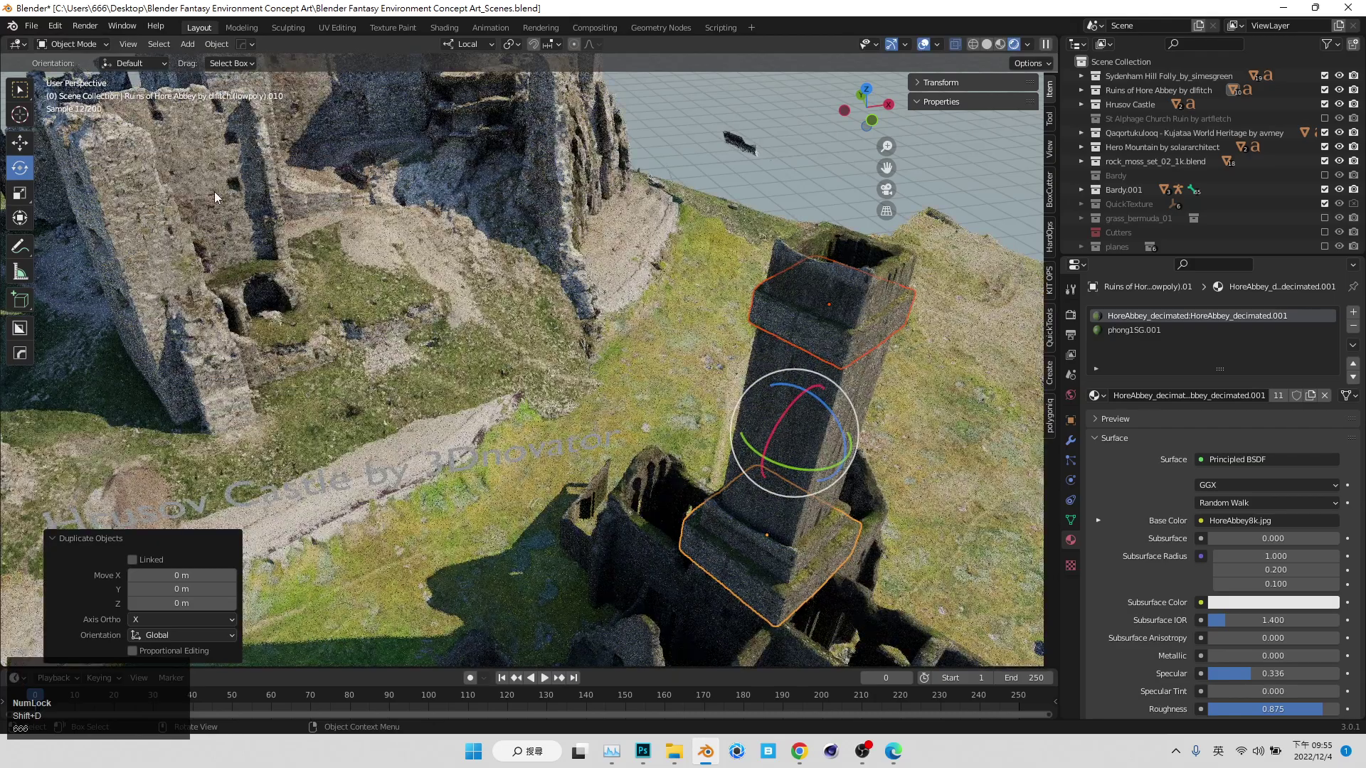
{"action": "key", "text": "z"}
{"action": "left_click", "coordinate": [845, 417]}
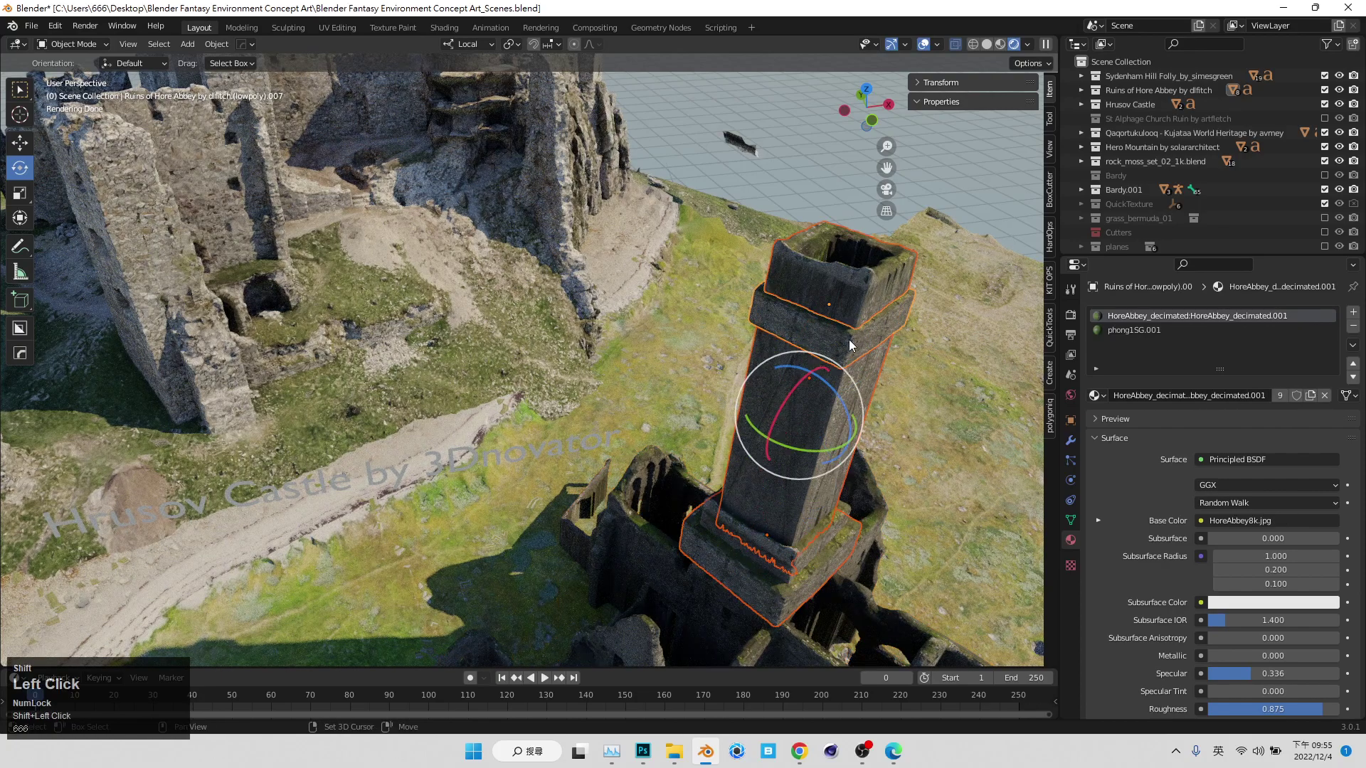
{"action": "key", "text": "ctrl+t"}
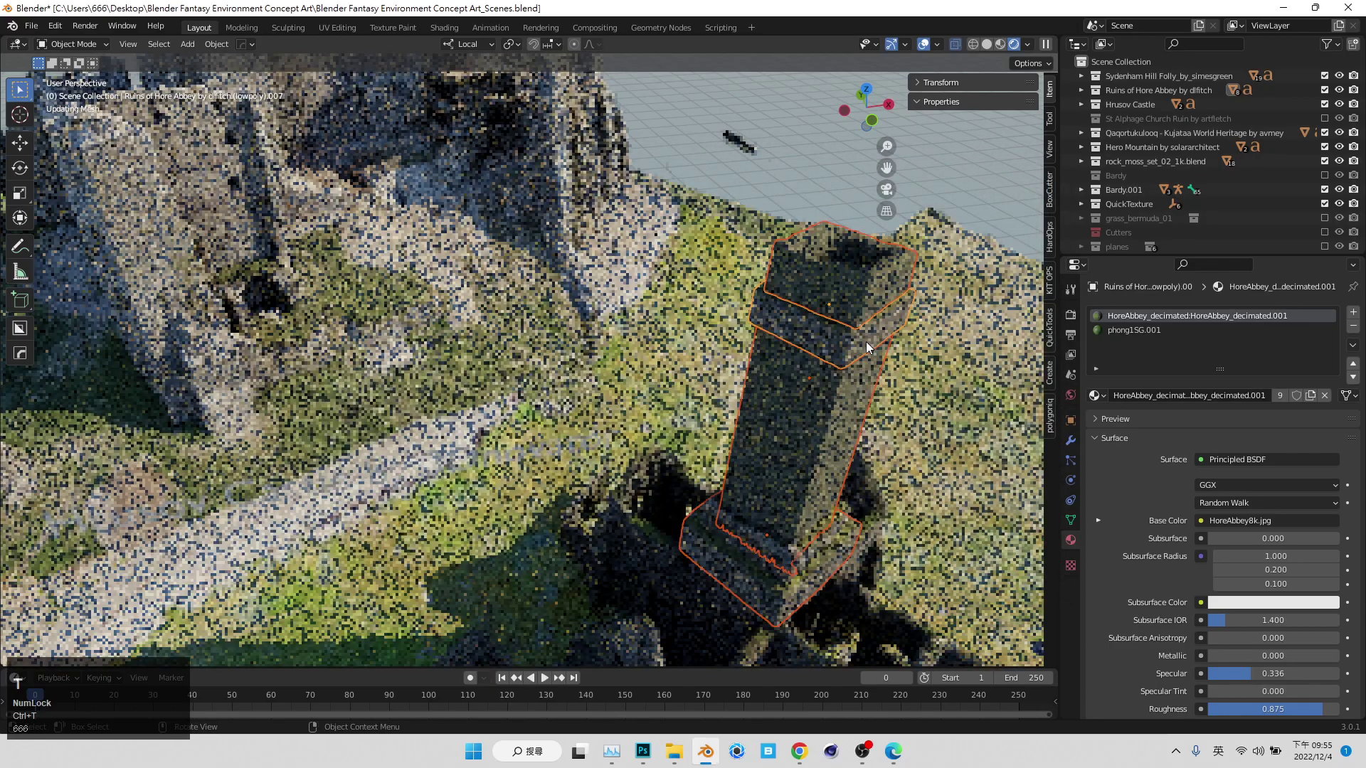
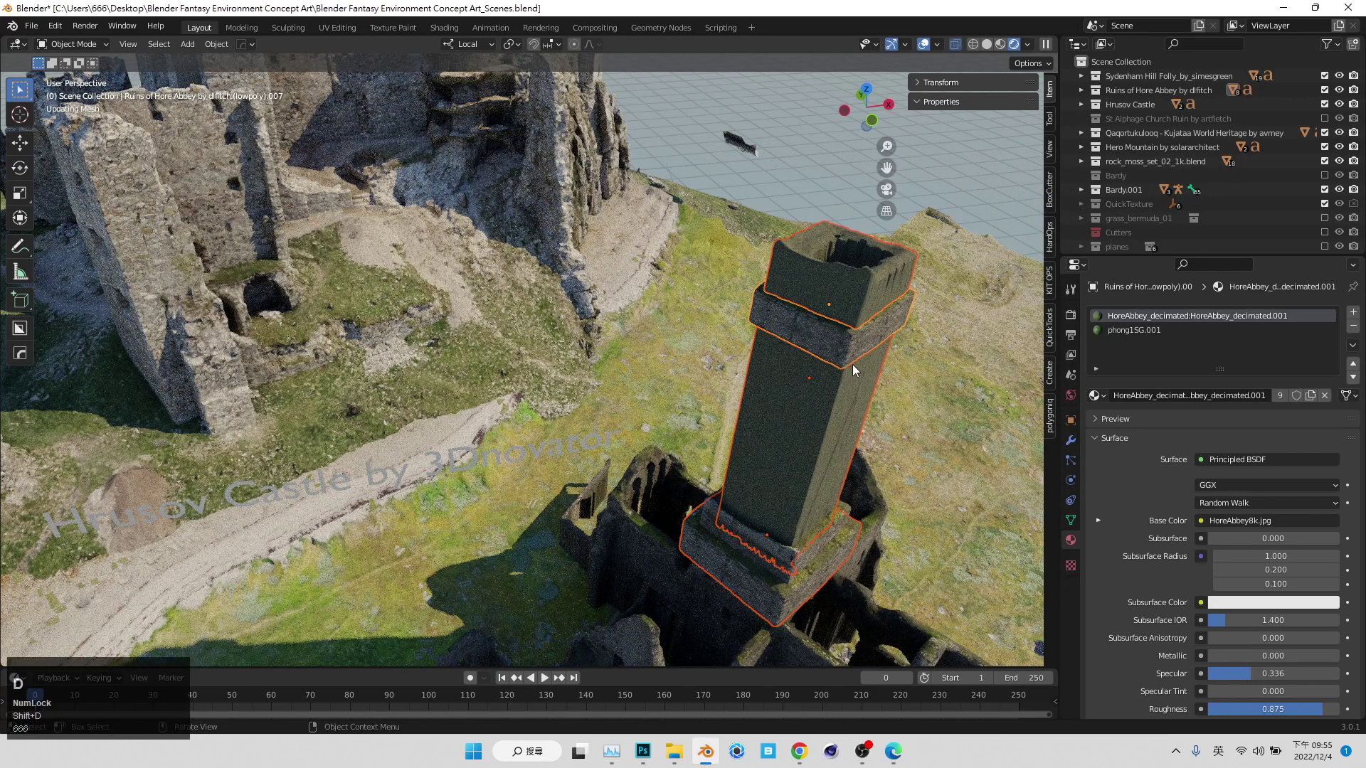
{"action": "left_click", "coordinate": [845, 285]}
{"action": "middle_click", "coordinate": [867, 358]}
{"action": "middle_click", "coordinate": [893, 371]}
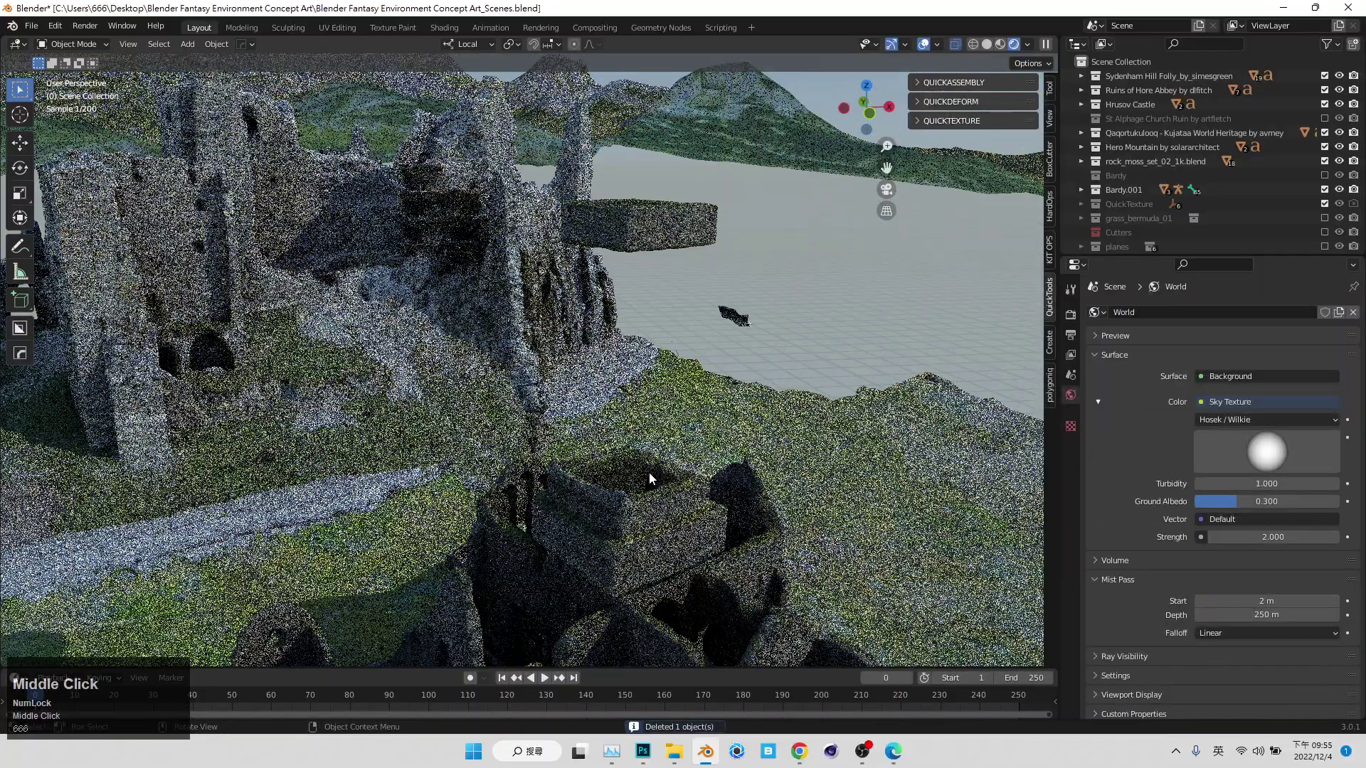
Duplicate the floating stone slab beside the ruin tower.
{"action": "middle_click", "coordinate": [680, 251]}
{"action": "left_click", "coordinate": [681, 251]}
{"action": "key", "text": "shift+d"}
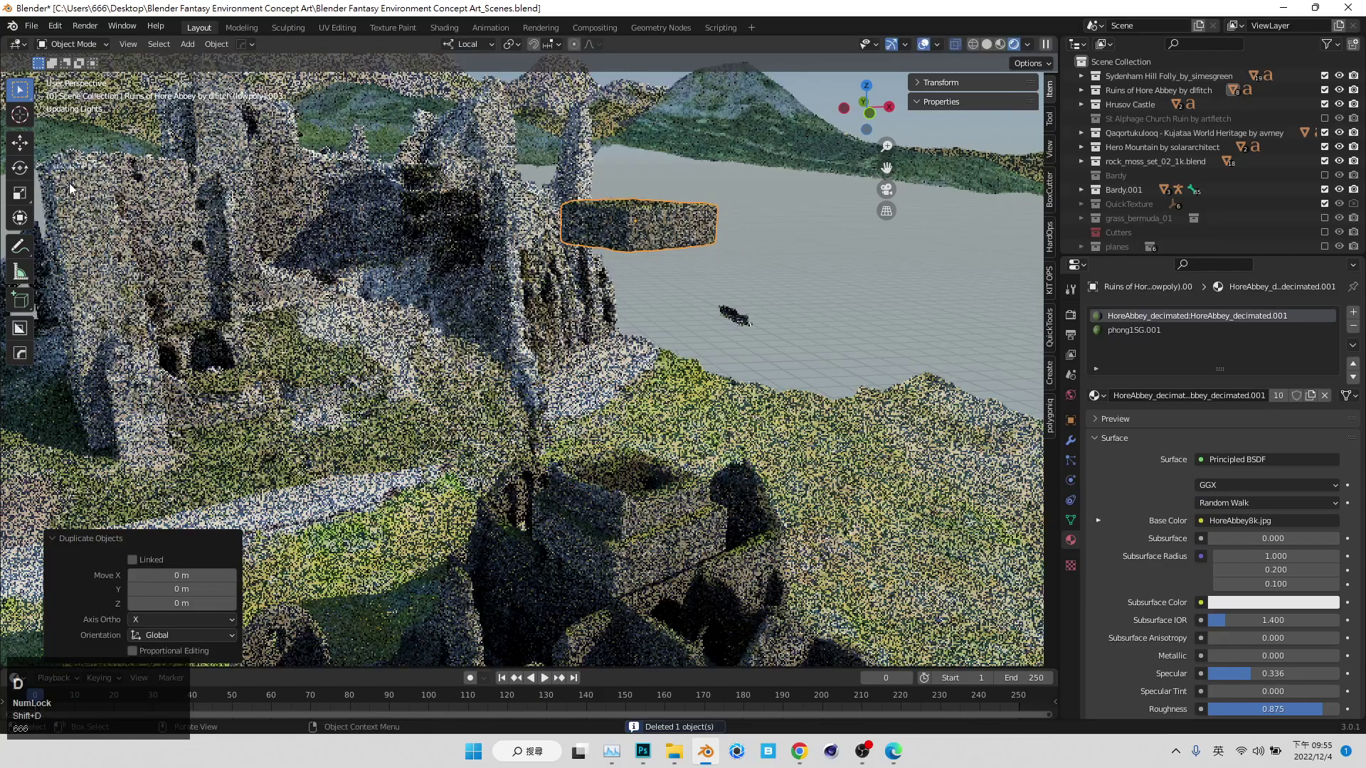
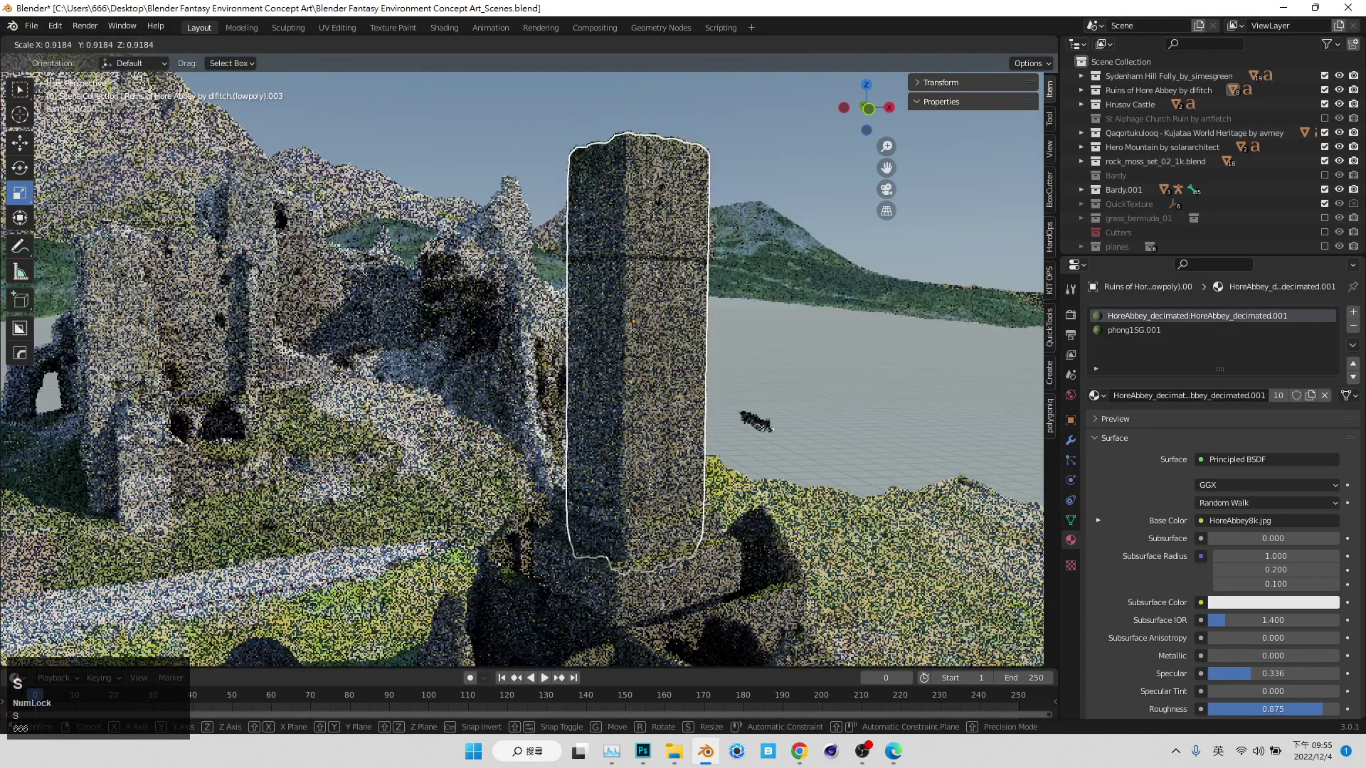
Duplicate the tower with its base and drop the copy at a new spot among the ruins.
{"action": "left_click", "coordinate": [664, 203]}
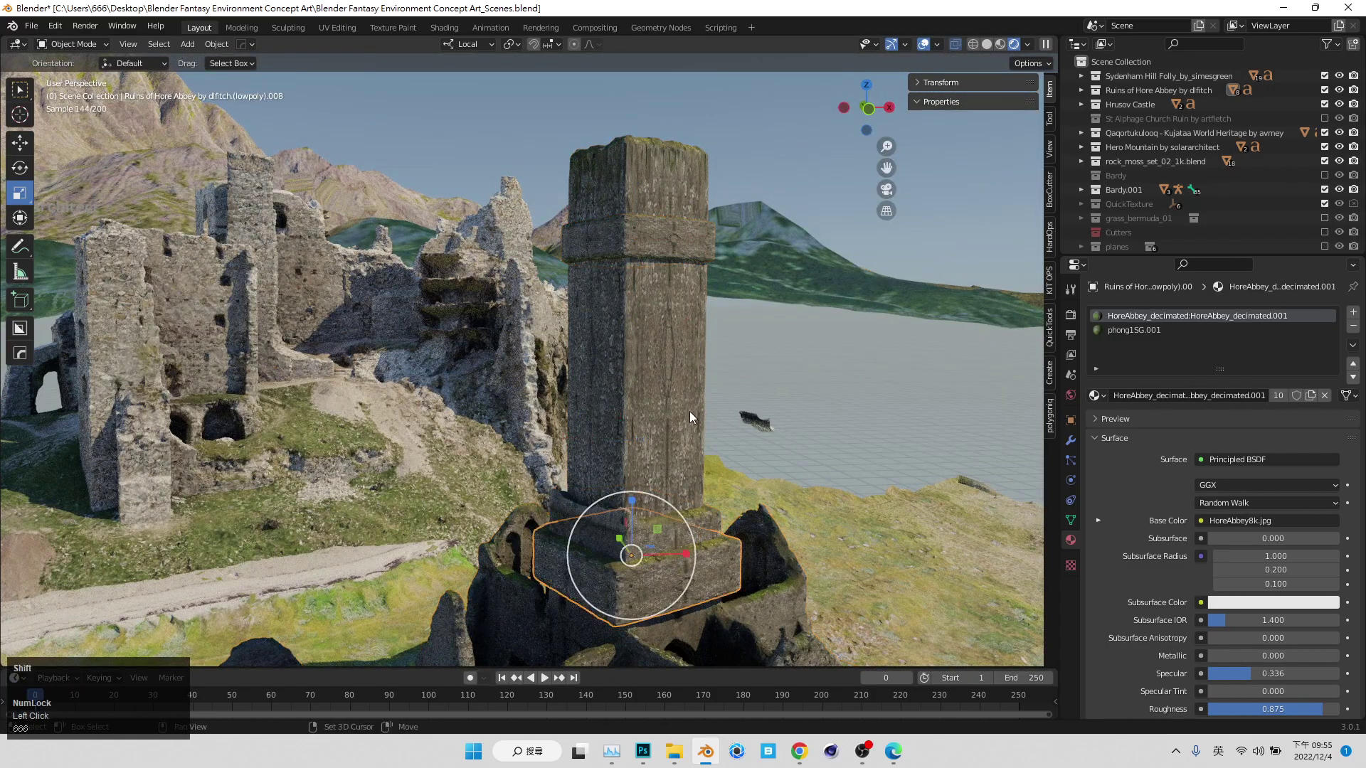
{"action": "key", "text": "shift+d"}
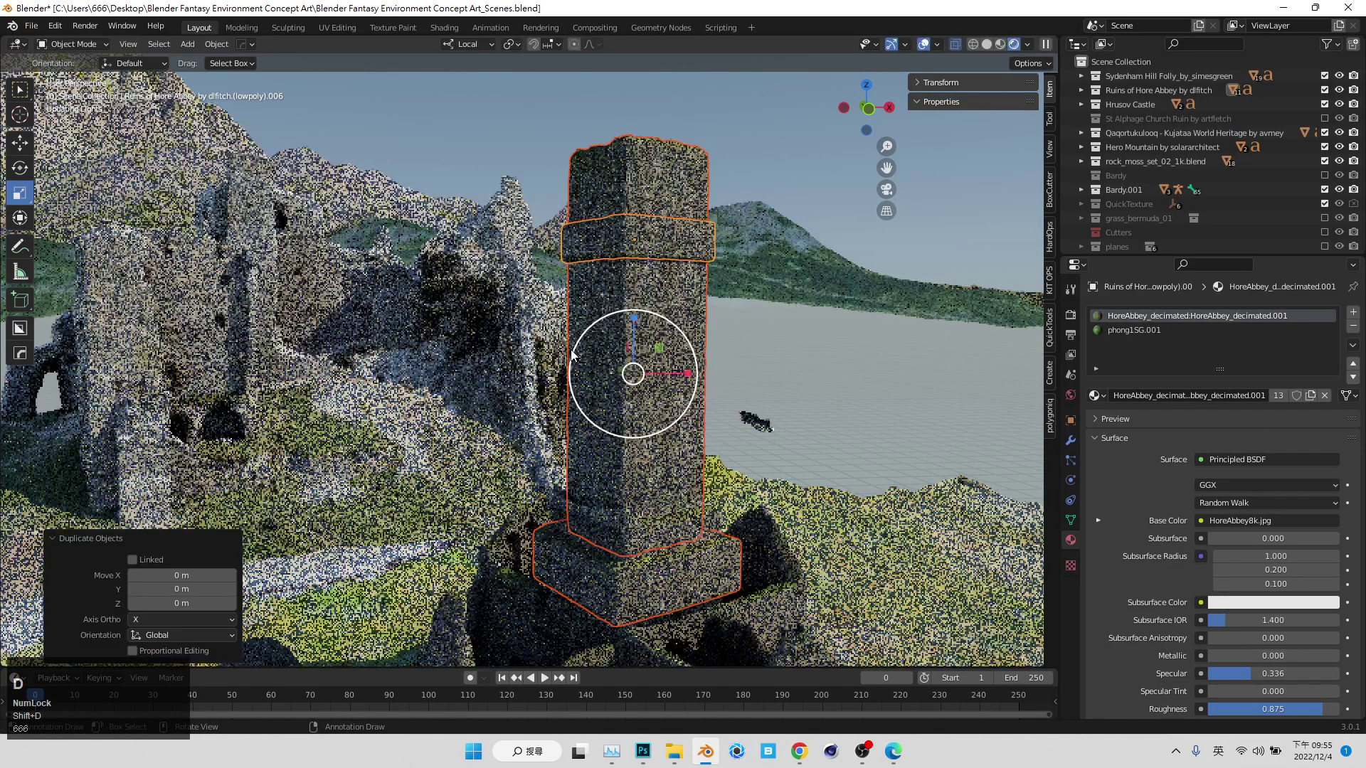
{"action": "left_click", "coordinate": [15, 149]}
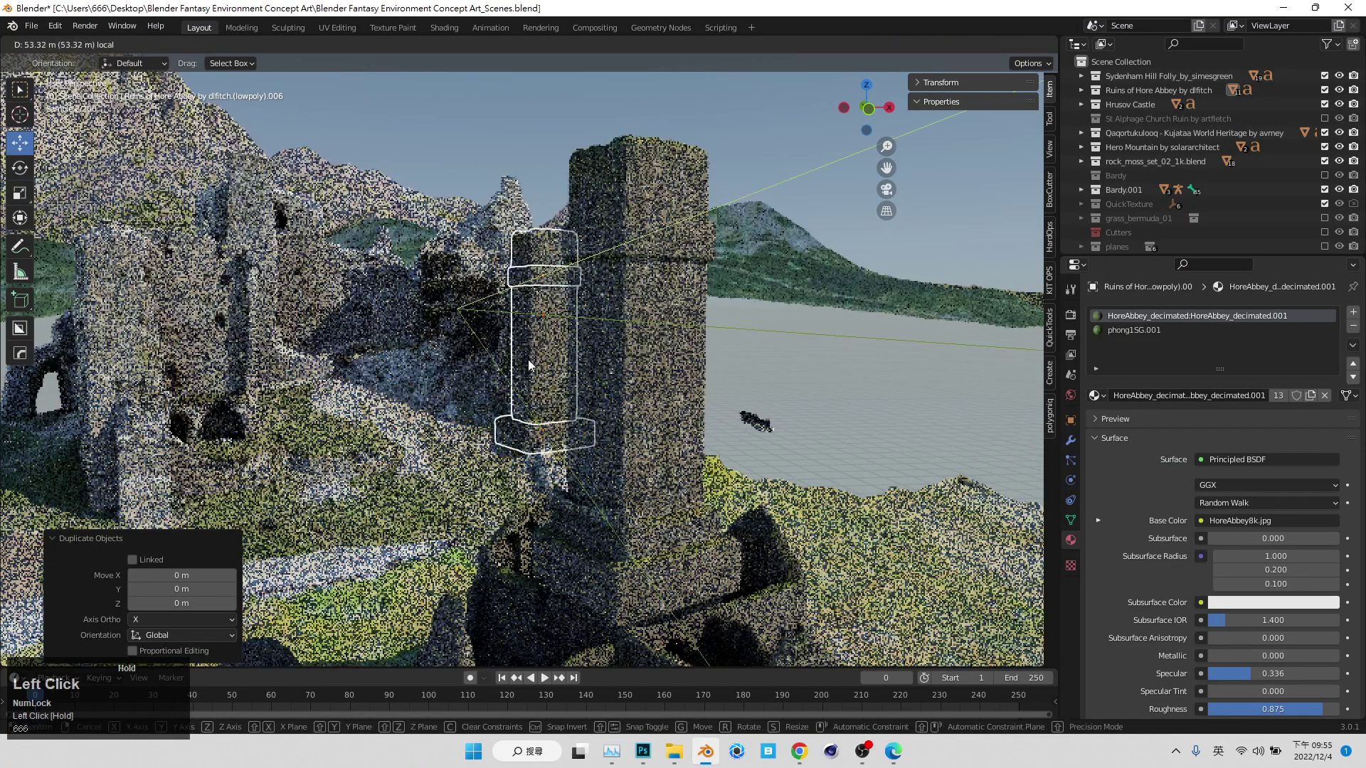
{"action": "key", "text": "ctrl+z"}
{"action": "middle_click", "coordinate": [631, 405]}
{"action": "scroll", "scroll_direction": "down", "scroll_amount": 3}
{"action": "left_click", "coordinate": [476, 52]}
{"action": "middle_click", "coordinate": [571, 337]}
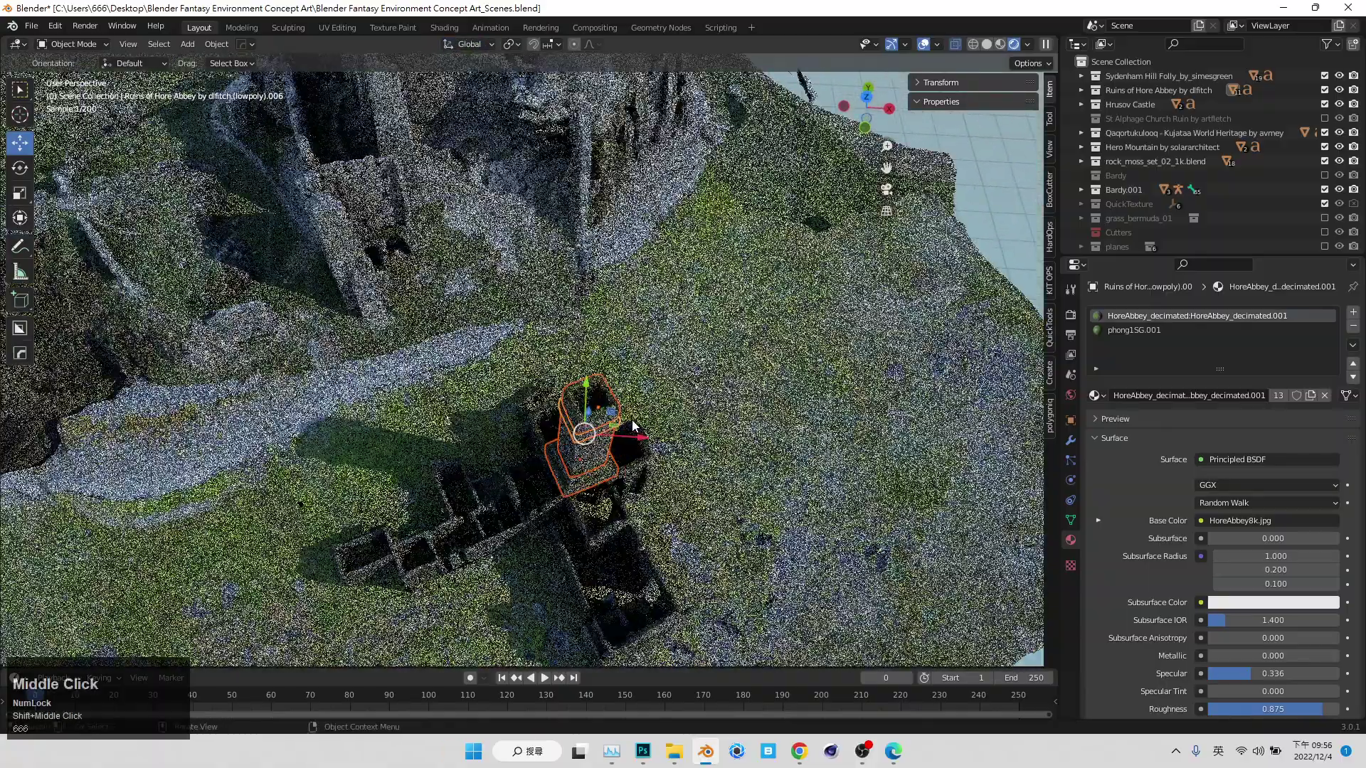
Duplicate the tower piece several times, dropping each copy along the sky above the arches.
{"action": "left_click", "coordinate": [619, 415]}
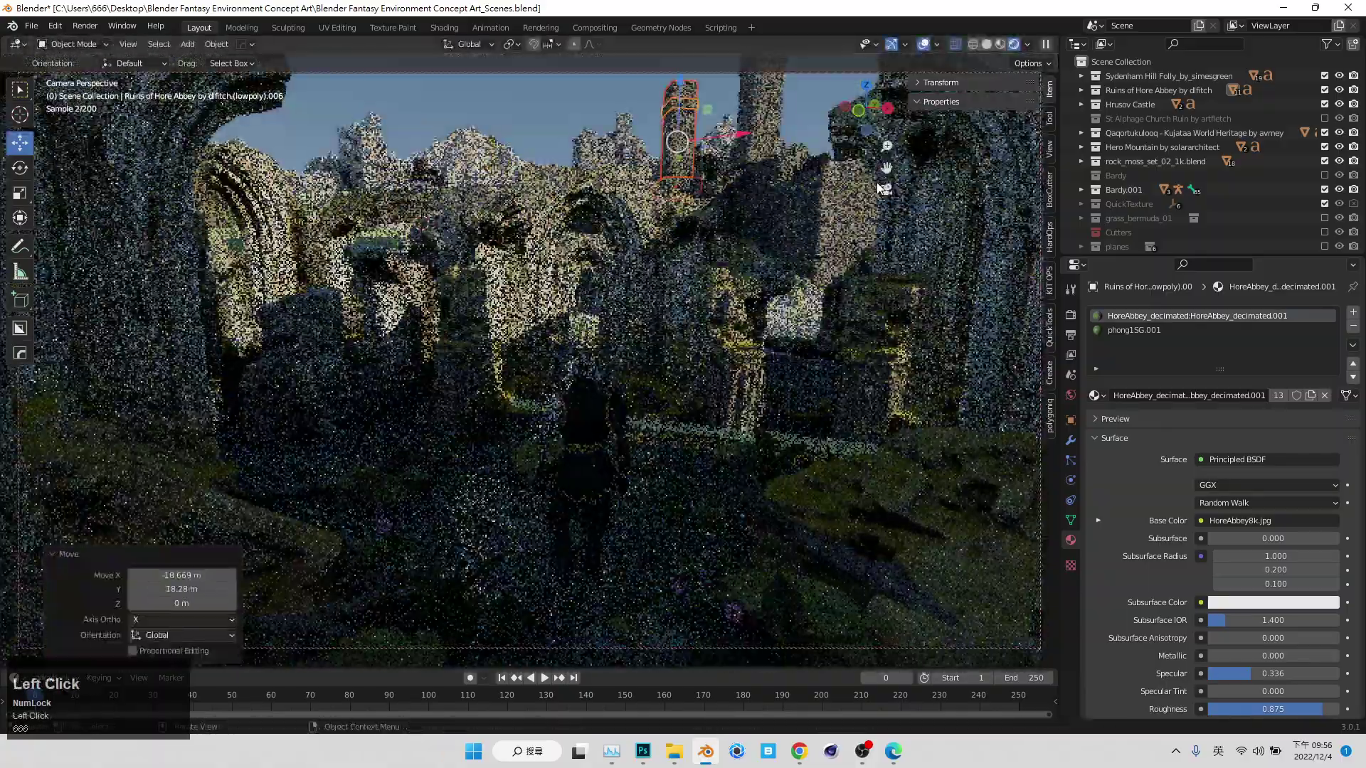
{"action": "left_click_drag", "start_coordinate": [744, 138], "coordinate": [731, 116]}
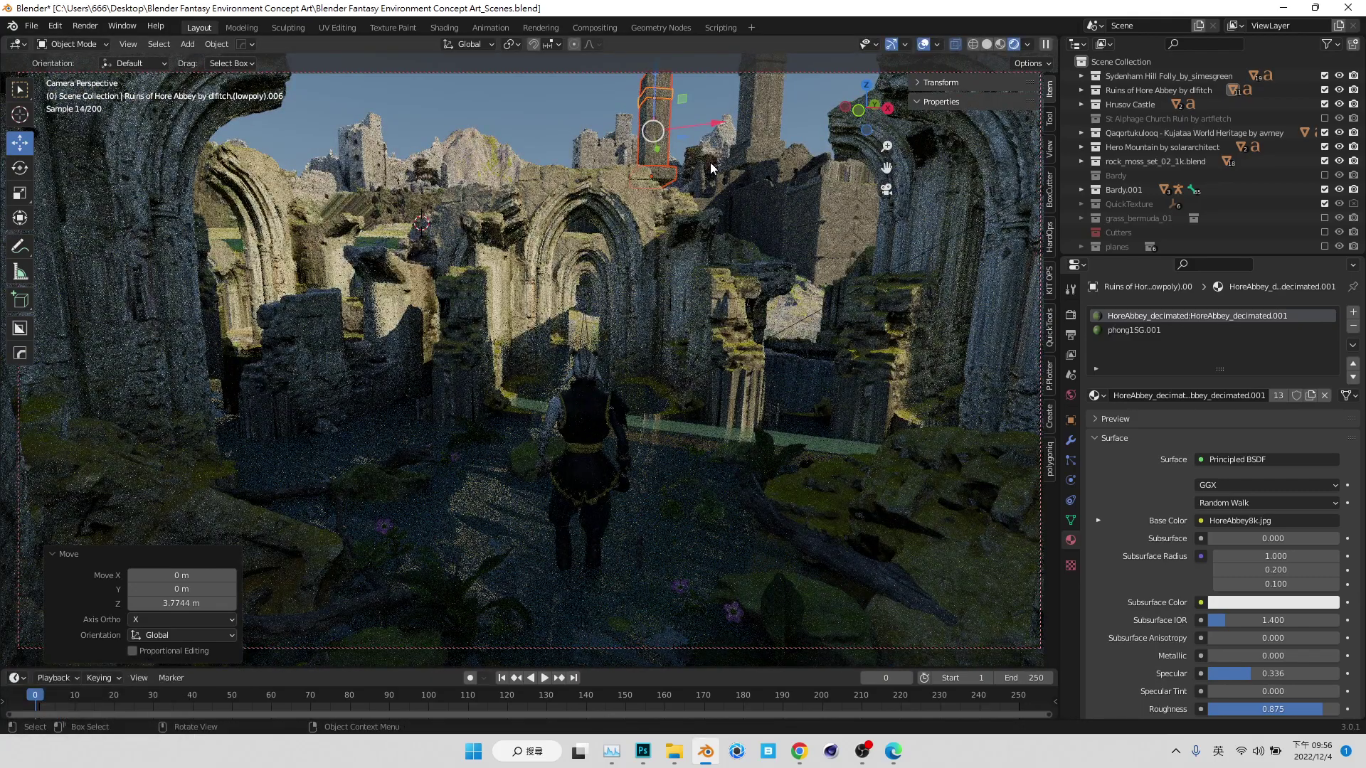
{"action": "left_click", "coordinate": [673, 175]}
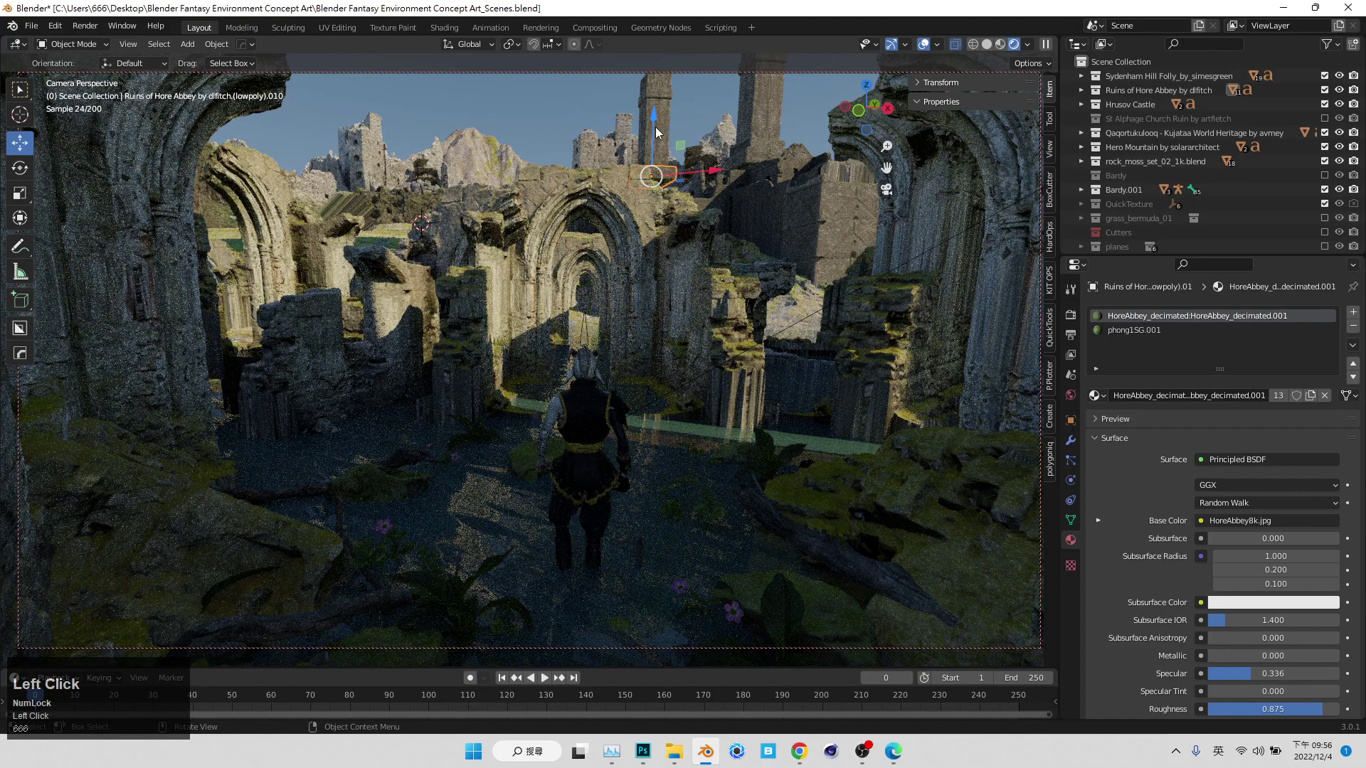
{"action": "key", "text": "Tab"}
{"action": "left_click", "coordinate": [671, 114]}
{"action": "key", "text": "shift+d"}
{"action": "left_click", "coordinate": [661, 99]}
{"action": "key", "text": "s"}
{"action": "left_click", "coordinate": [758, 172]}
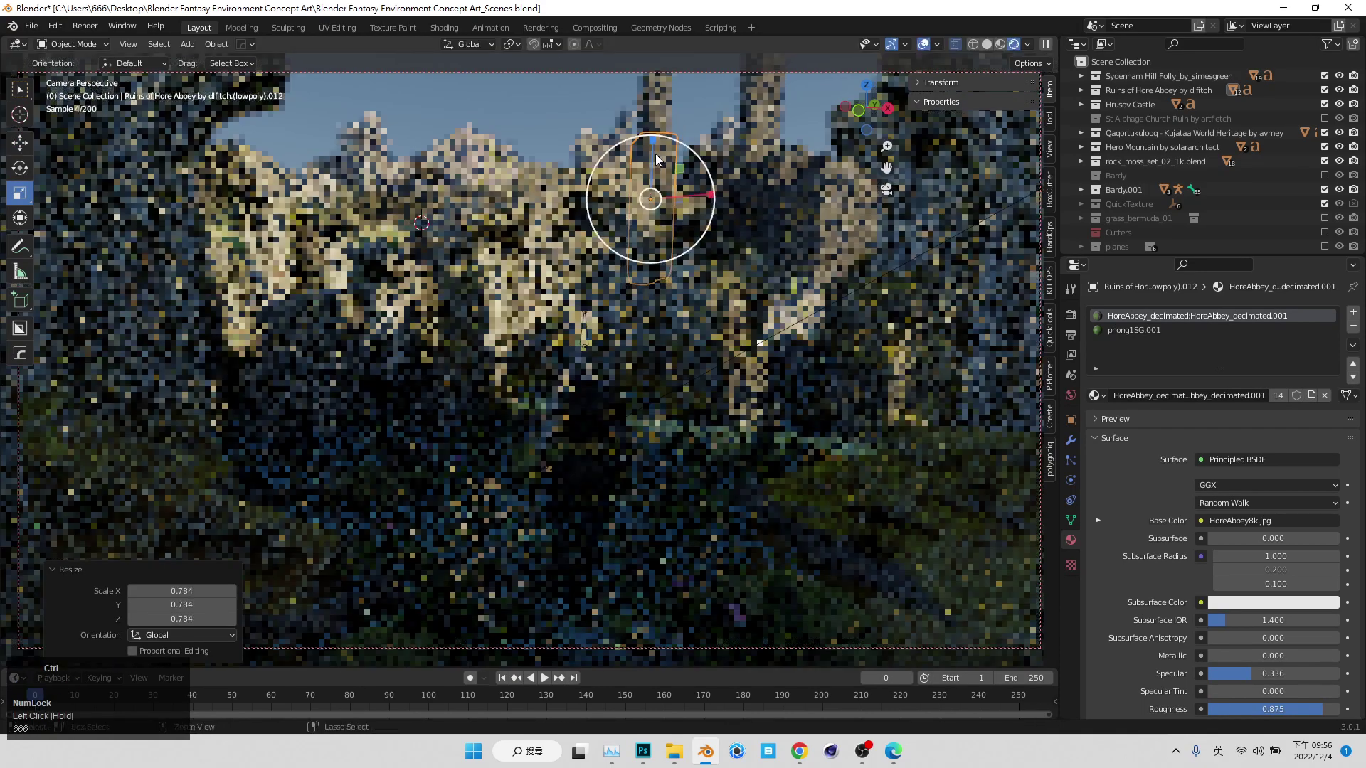
Shrink the newest tower copy to about half size and reposition it on the skyline.
{"action": "key", "text": "ctrl+z"}
{"action": "left_click_drag", "start_coordinate": [657, 150], "coordinate": [663, 173]}
{"action": "key", "text": "ctrl+a"}
{"action": "left_click", "coordinate": [652, 180]}
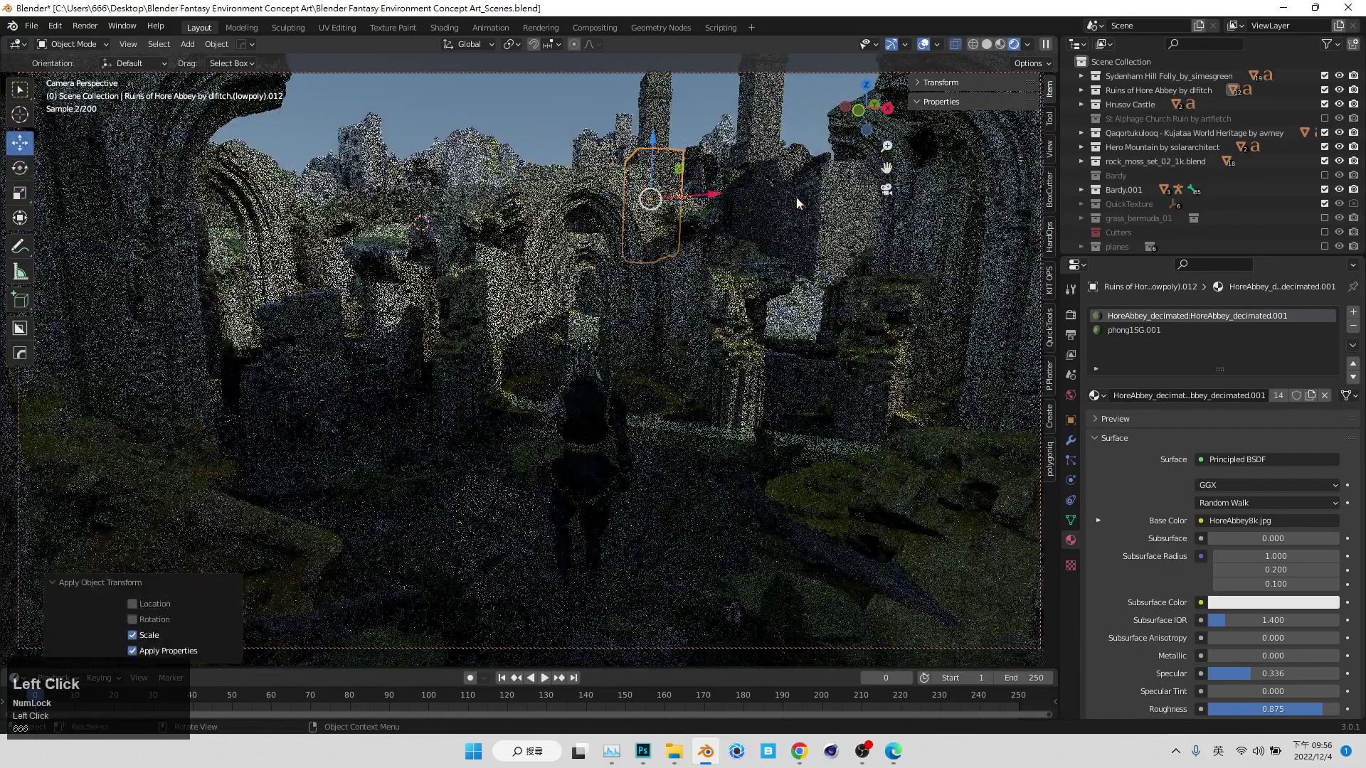
{"action": "key", "text": "ctrl+z"}
{"action": "left_click_drag", "start_coordinate": [659, 149], "coordinate": [676, 166]}
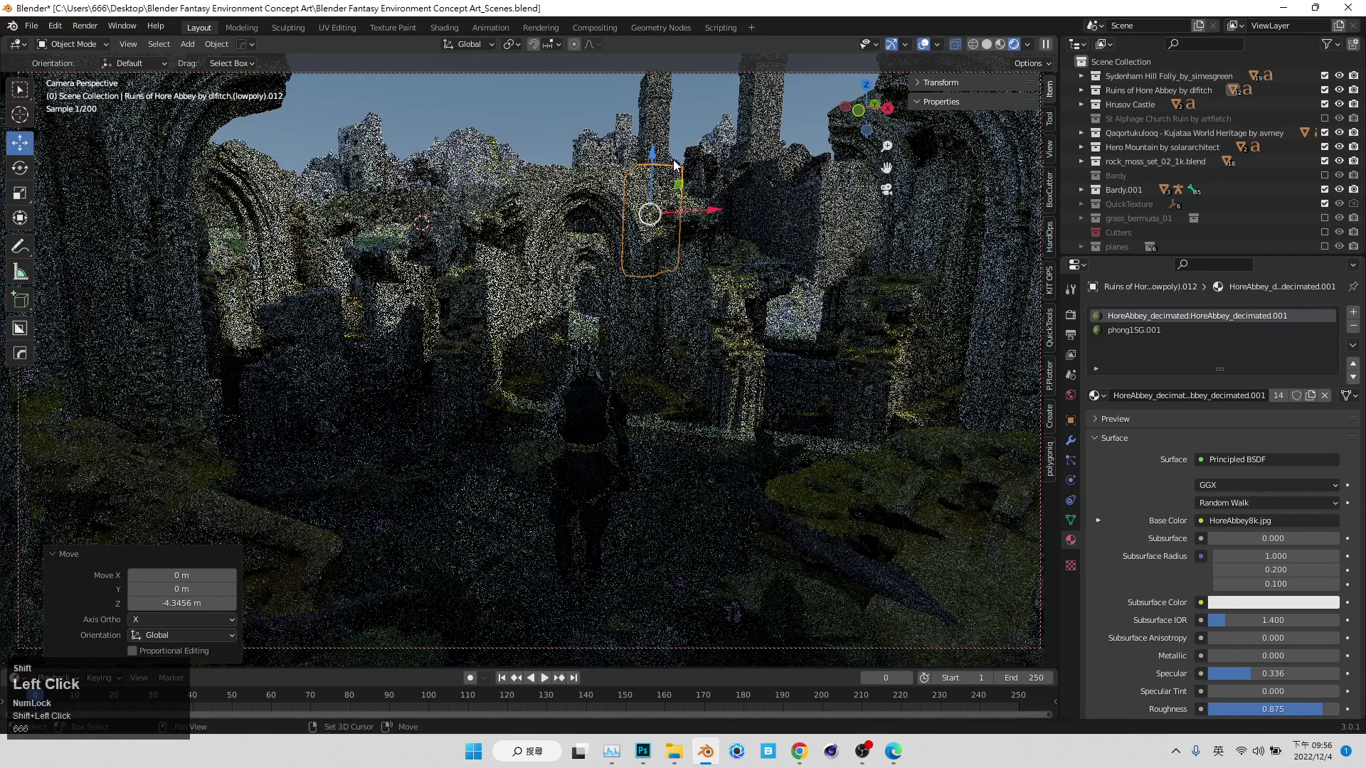
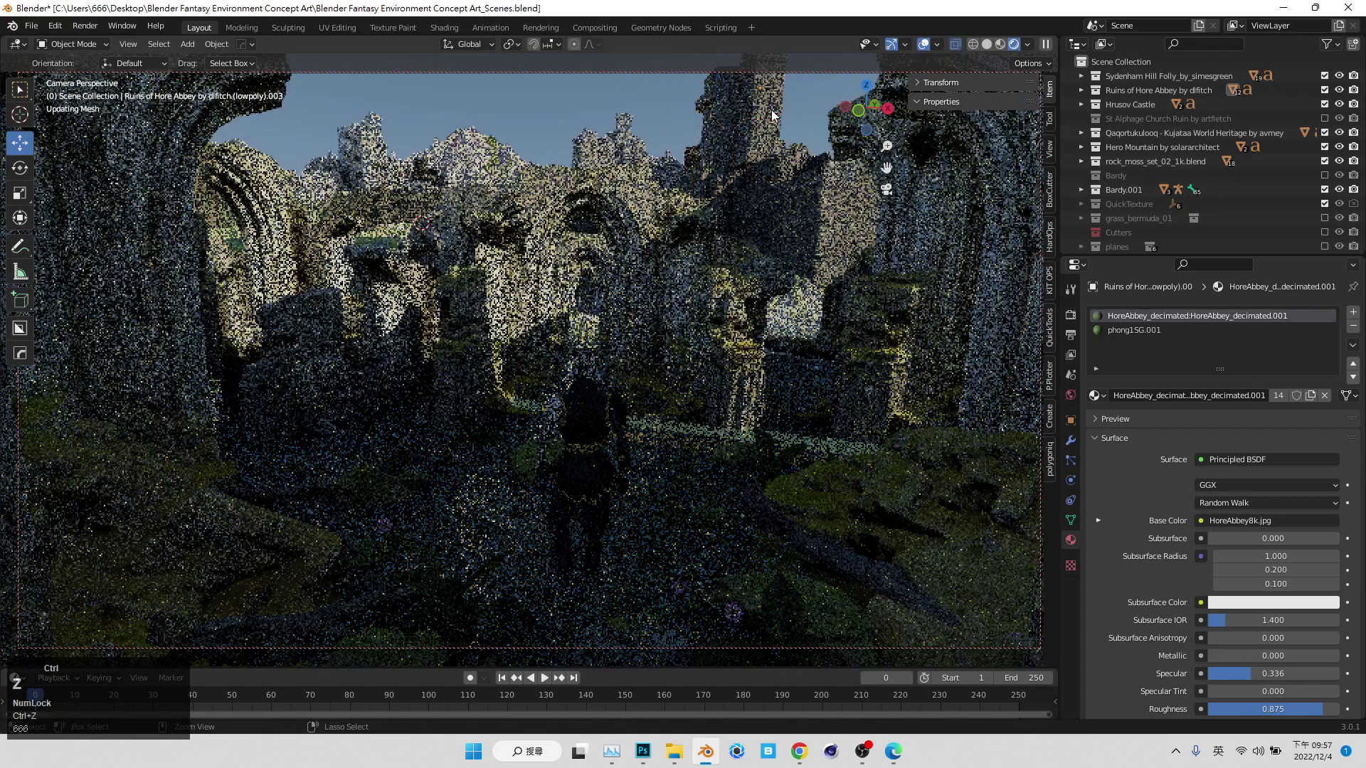
Duplicate tower pieces and drag the copies across the skyline toward the mountains.
{"action": "left_click_drag", "start_coordinate": [777, 151], "coordinate": [794, 150]}
{"action": "key", "text": "shift+d"}
{"action": "left_click_drag", "start_coordinate": [787, 147], "coordinate": [471, 50]}
{"action": "left_click", "coordinate": [471, 50]}
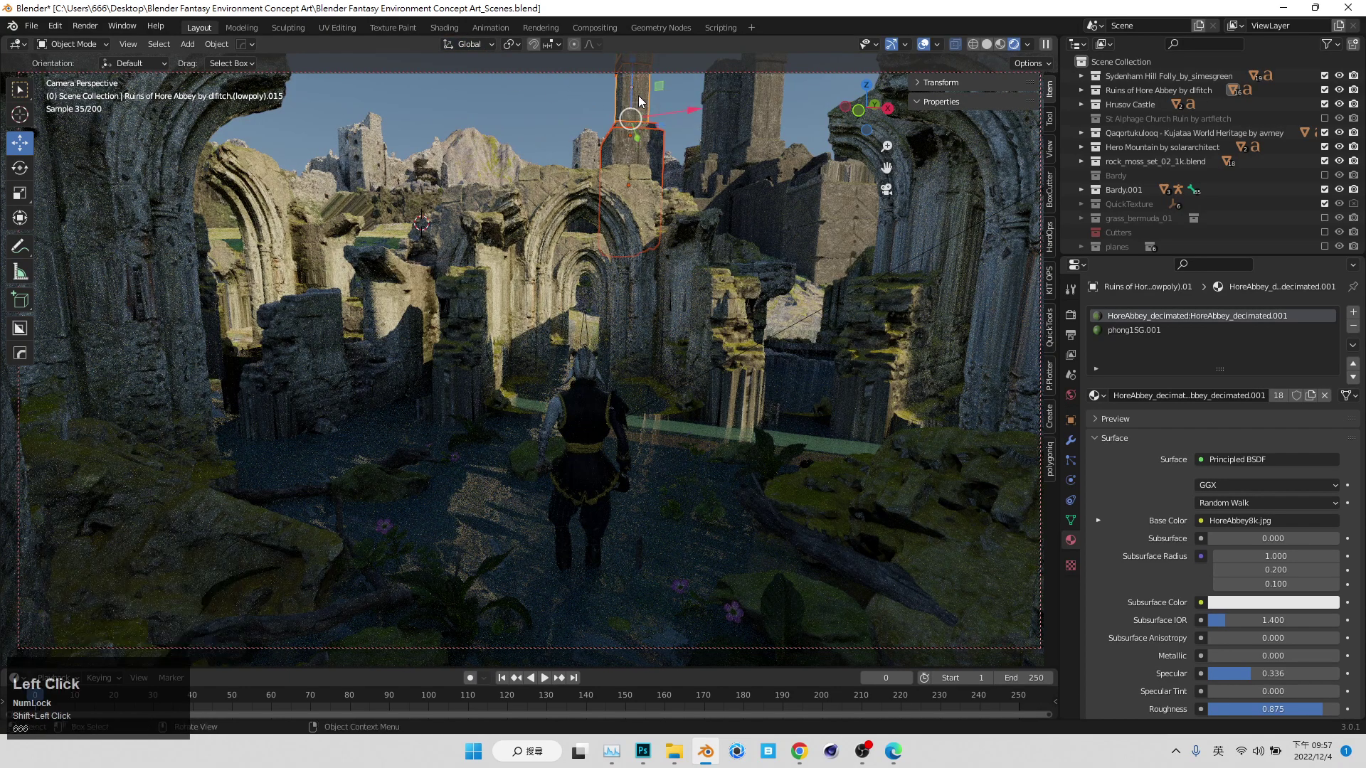
{"action": "right_click", "coordinate": [653, 94]}
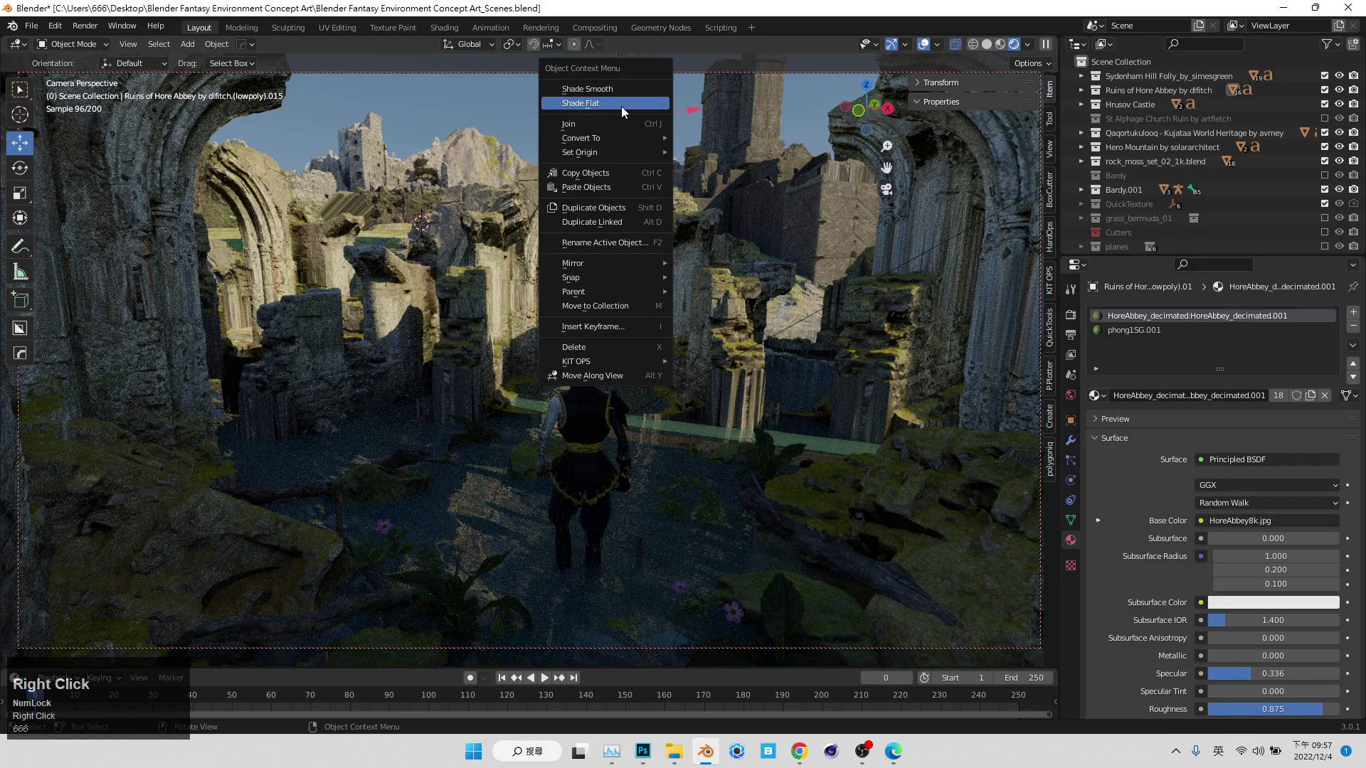
{"action": "left_click_drag", "start_coordinate": [608, 283], "coordinate": [852, 93]}
{"action": "key", "text": "shift+d"}
{"action": "left_click_drag", "start_coordinate": [842, 87], "coordinate": [667, 103]}
Add another tower copy, scale it down and nudge it along the skyline.
{"action": "key", "text": "shift+d"}
{"action": "left_click_drag", "start_coordinate": [662, 99], "coordinate": [684, 199]}
{"action": "key", "text": "ctrl+z"}
{"action": "left_click_drag", "start_coordinate": [662, 104], "coordinate": [664, 153]}
{"action": "key", "text": "s"}
{"action": "left_click", "coordinate": [676, 153]}
{"action": "key", "text": "ctrl+a"}
{"action": "left_click_drag", "start_coordinate": [673, 156], "coordinate": [694, 175]}
Duplicate a further tower copy and adjust its location via the object menu and Transform values.
{"action": "key", "text": "shift+d"}
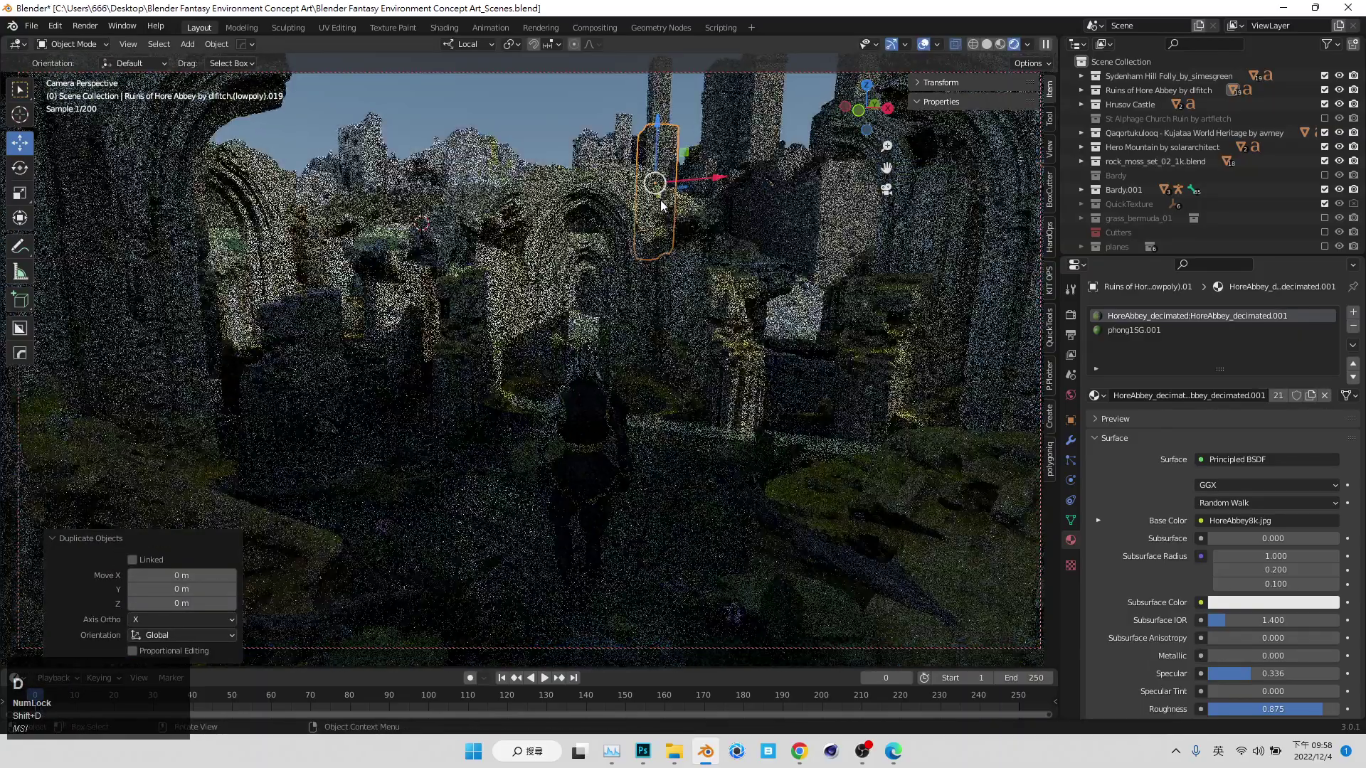
{"action": "left_click_drag", "start_coordinate": [659, 202], "coordinate": [681, 114]}
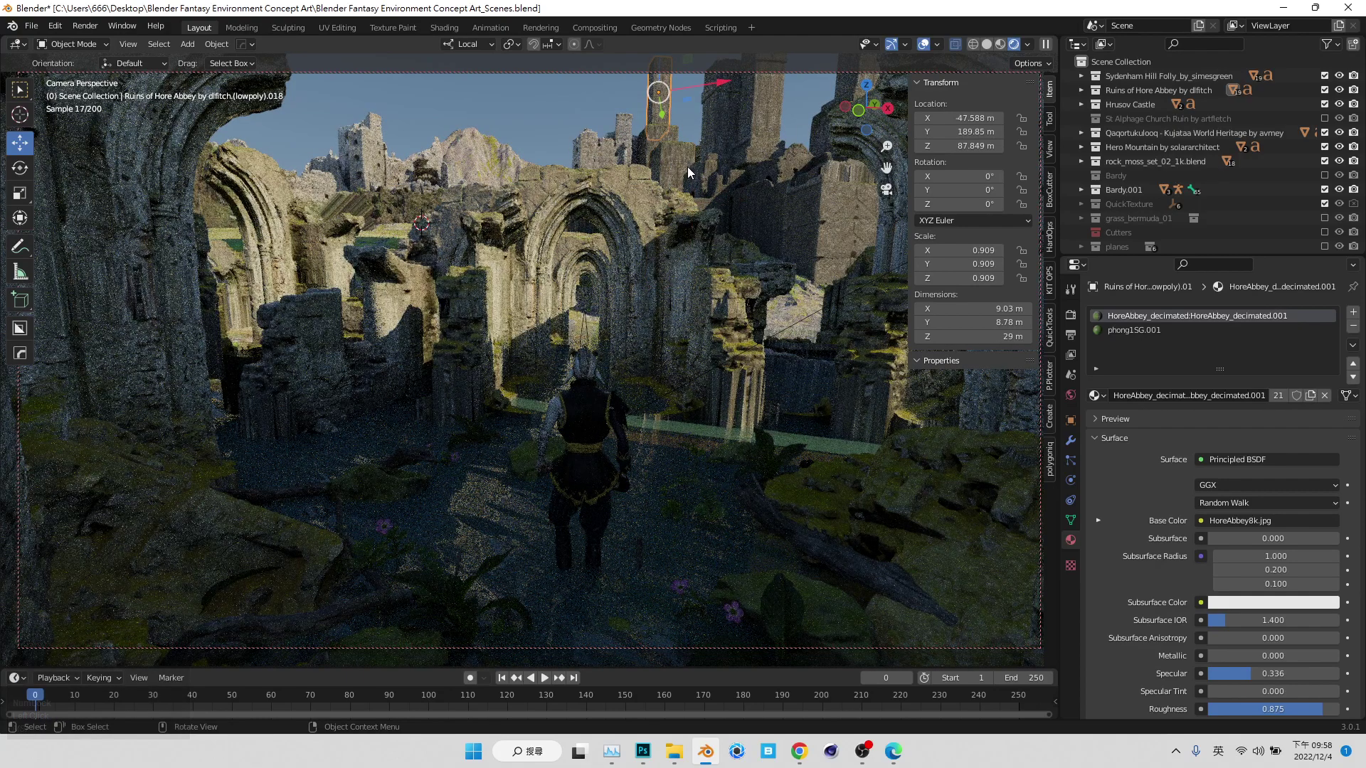
{"action": "left_click", "coordinate": [721, 137]}
{"action": "left_click_drag", "start_coordinate": [721, 138], "coordinate": [786, 113]}
{"action": "key", "text": "ctrl+z"}
{"action": "left_click", "coordinate": [733, 120]}
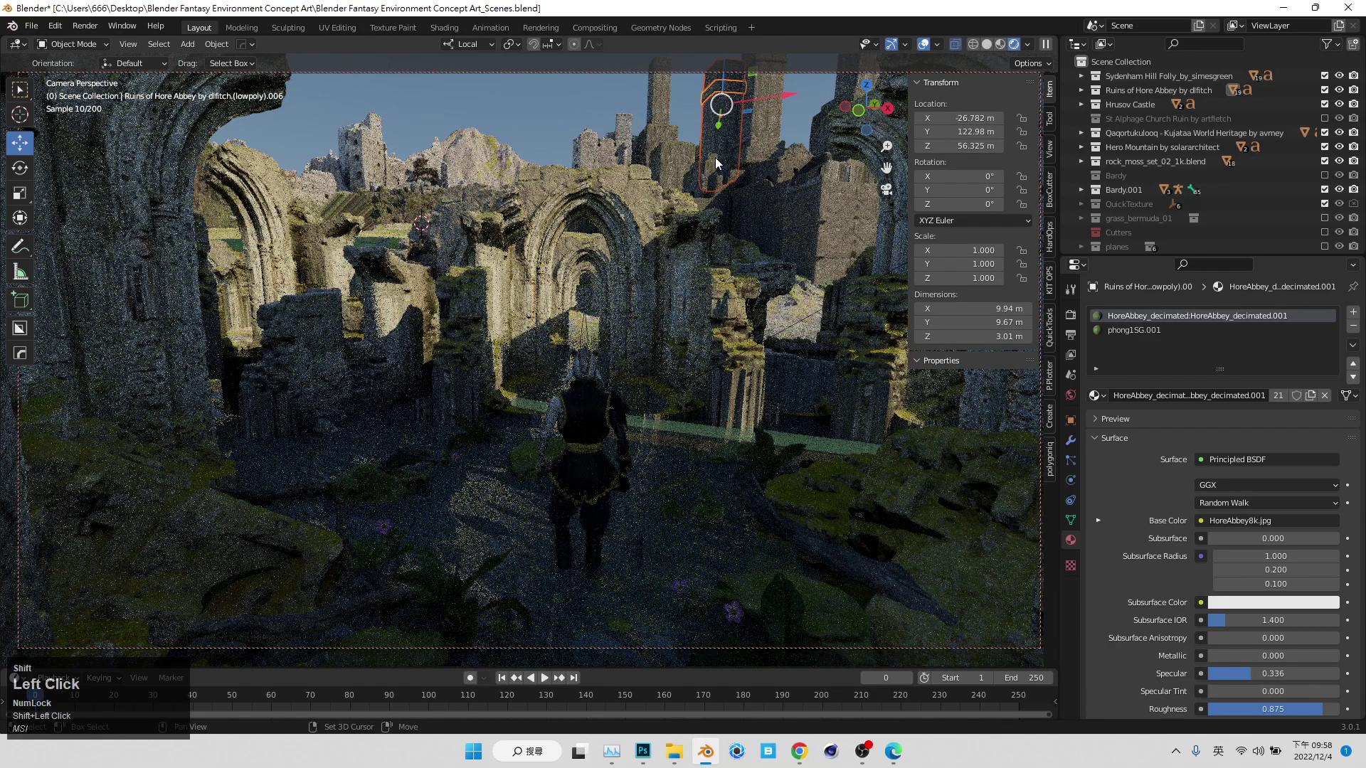
{"action": "right_click", "coordinate": [737, 115]}
{"action": "left_click_drag", "start_coordinate": [705, 95], "coordinate": [803, 159]}
Place two more slender tower copies on the hilltop, the newest slightly smaller.
{"action": "key", "text": "shift+d"}
{"action": "left_click_drag", "start_coordinate": [809, 161], "coordinate": [589, 186]}
{"action": "left_click_drag", "start_coordinate": [589, 186], "coordinate": [655, 99]}
{"action": "key", "text": "shift+d"}
{"action": "left_click_drag", "start_coordinate": [722, 84], "coordinate": [894, 196]}
{"action": "scroll", "scroll_direction": "down", "scroll_amount": 3}
{"action": "middle_click", "coordinate": [473, 272]}
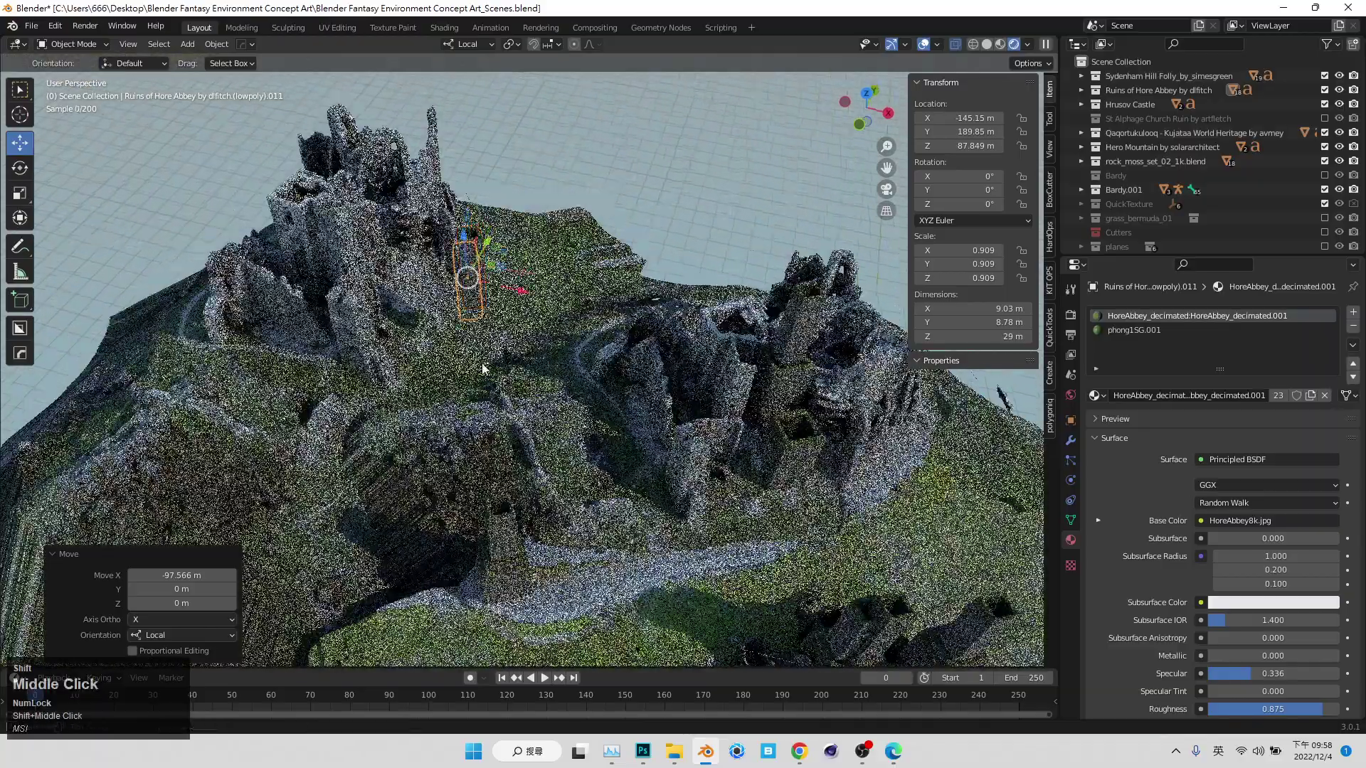
Select the castle model in the view and save the scene file.
{"action": "left_click_drag", "start_coordinate": [498, 317], "coordinate": [553, 119]}
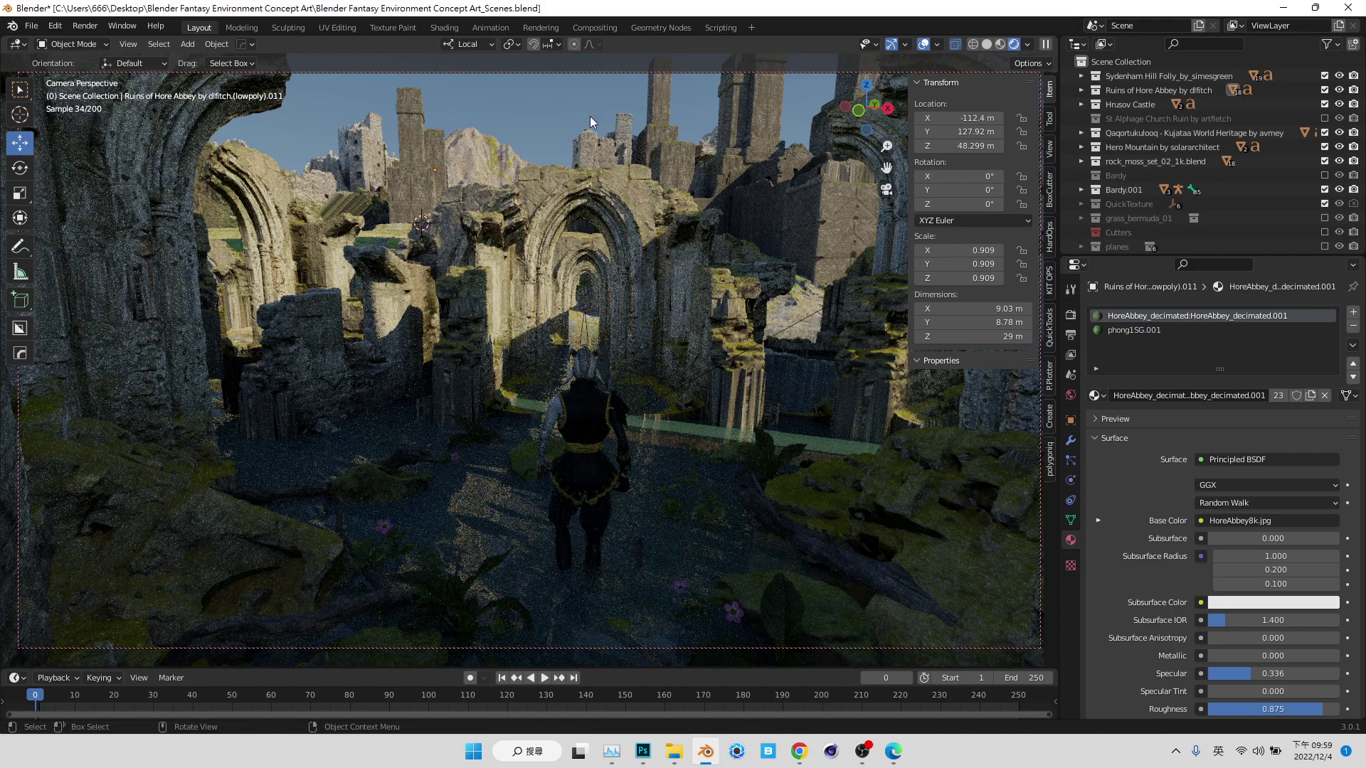
{"action": "double_click", "coordinate": [597, 145]}
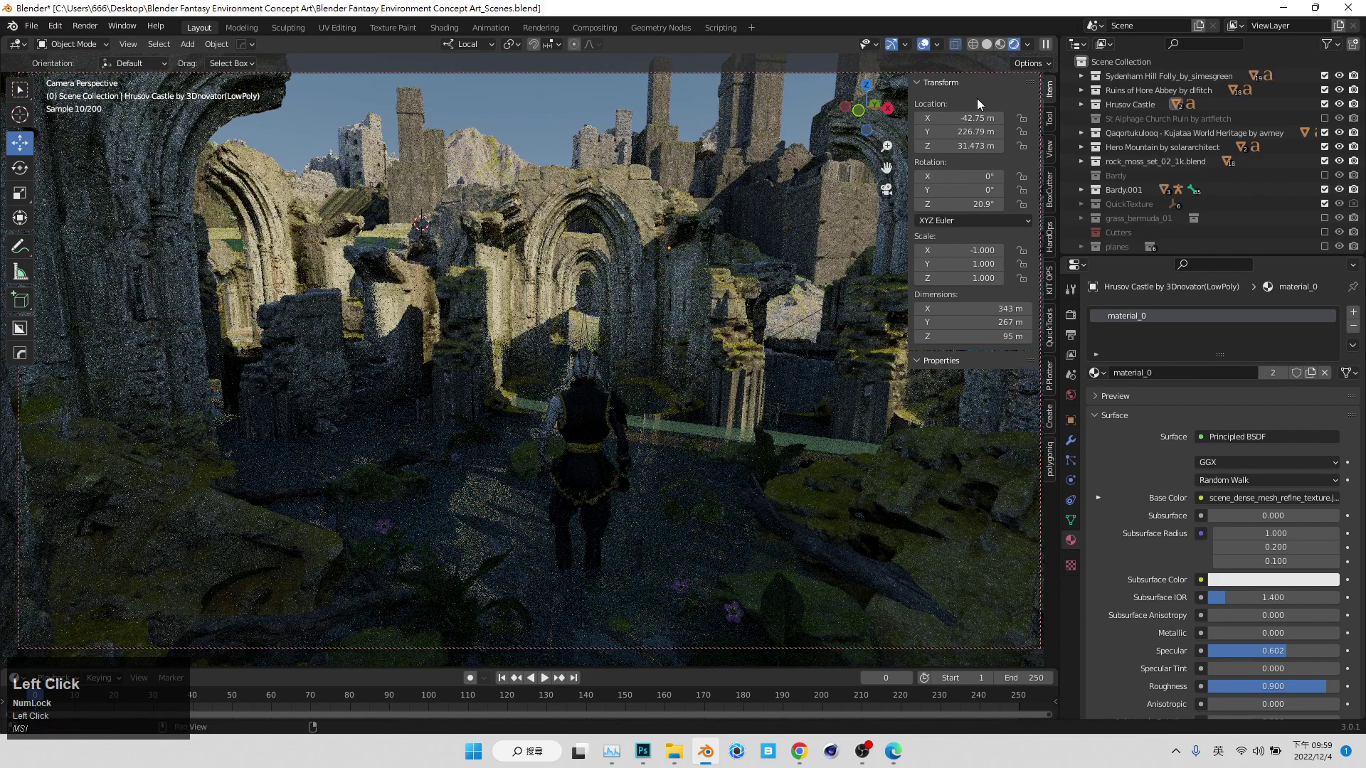
{"action": "key", "text": "ctrl+s"}
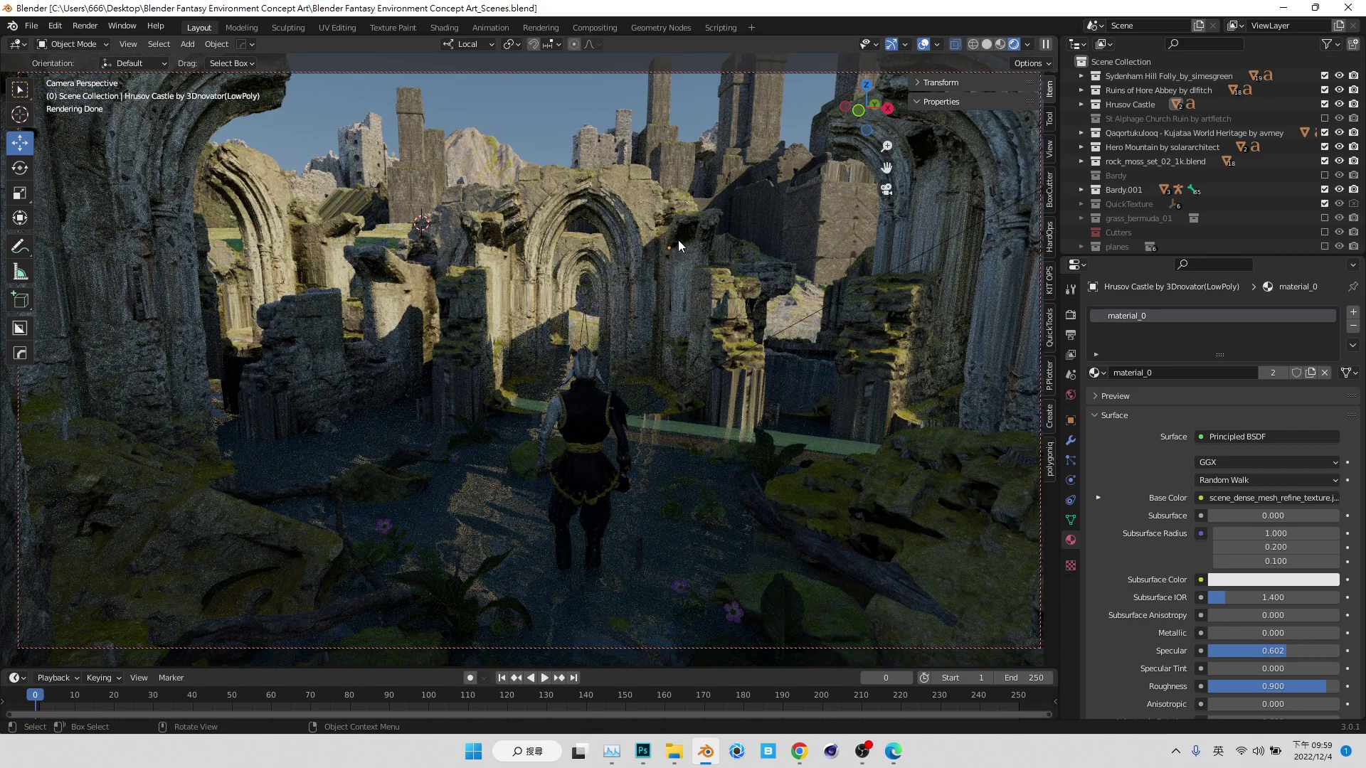
{"action": "key", "text": "ctrl+s"}
Raise a slender tower copy higher on the skyline, resize it and save again.
{"action": "left_click_drag", "start_coordinate": [682, 162], "coordinate": [696, 120]}
{"action": "key", "text": "s"}
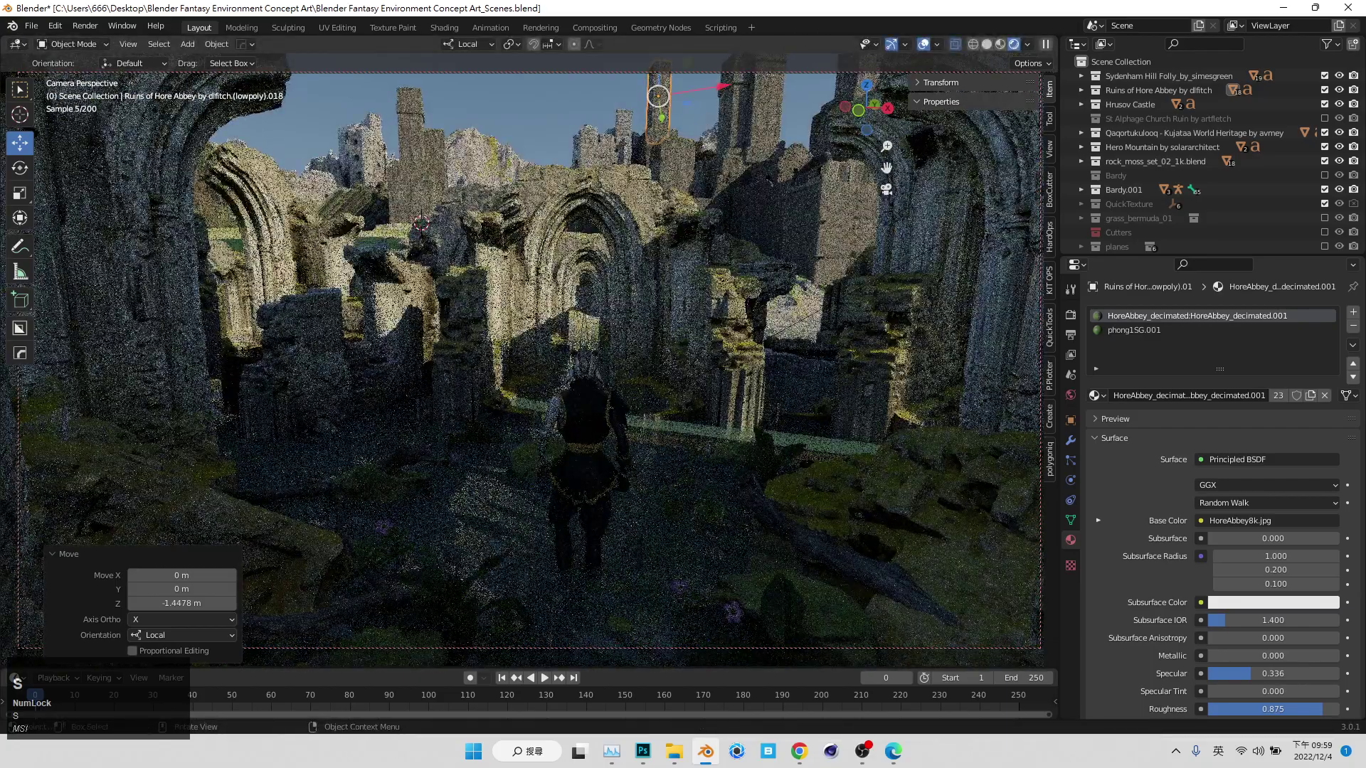
{"action": "left_click", "coordinate": [713, 118]}
{"action": "key", "text": "ctrl+a"}
{"action": "left_click", "coordinate": [729, 110]}
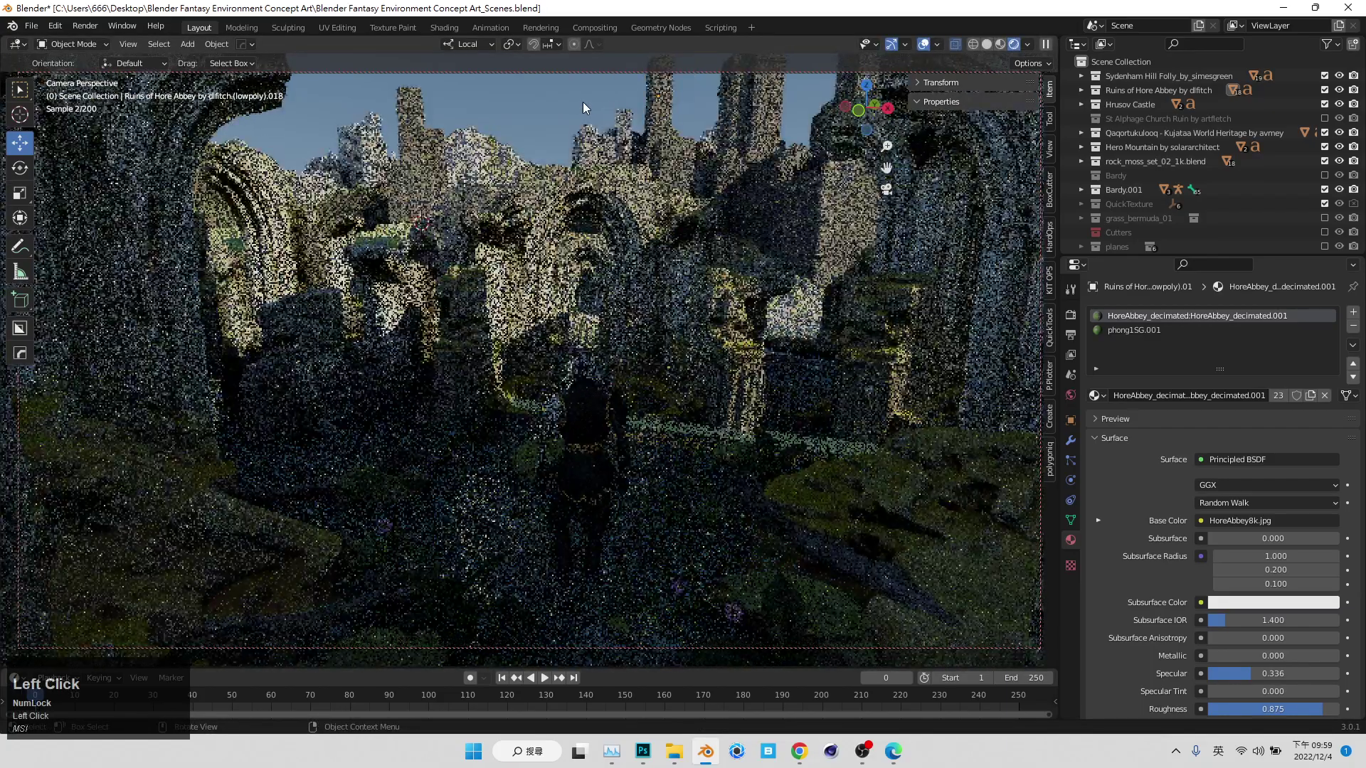
{"action": "key", "text": "ctrl+s"}
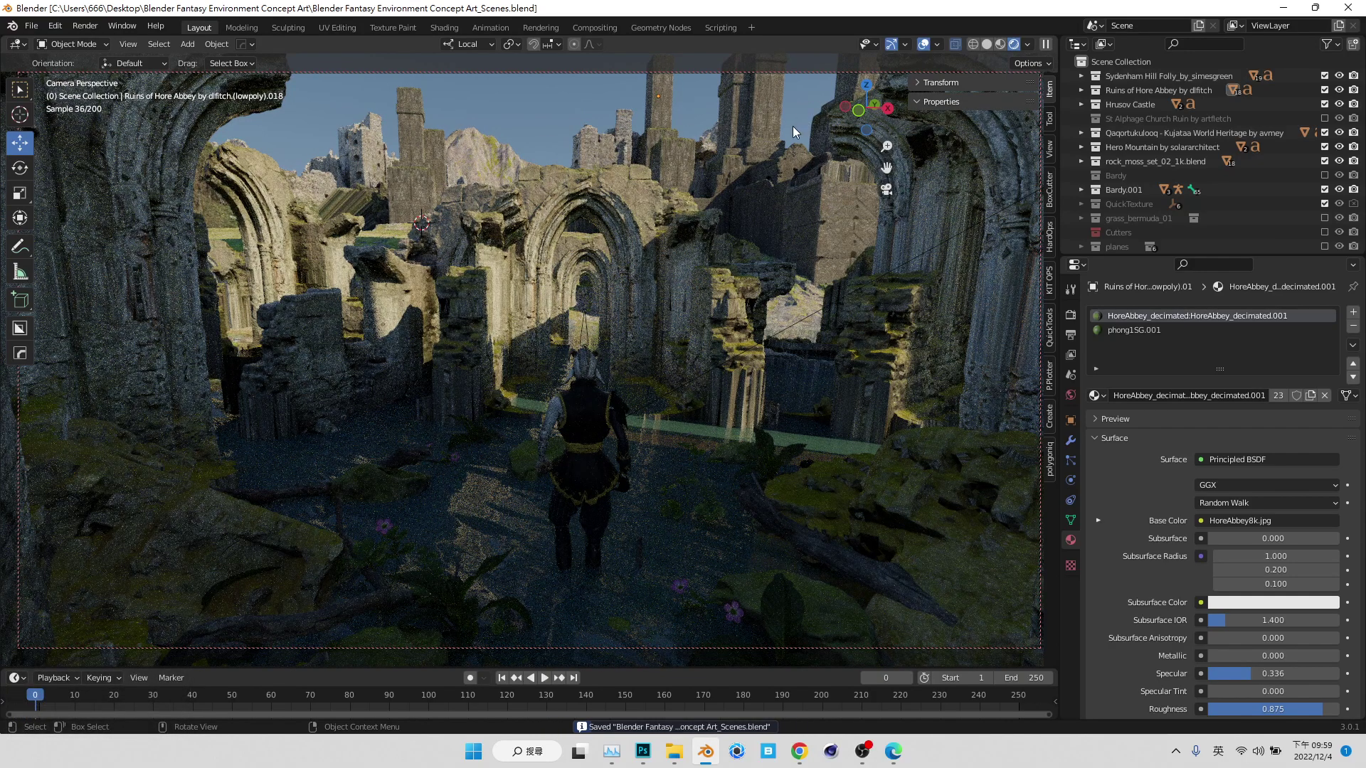
{"action": "key", "text": "ctrl+s"}
{"action": "left_click", "coordinate": [733, 171]}
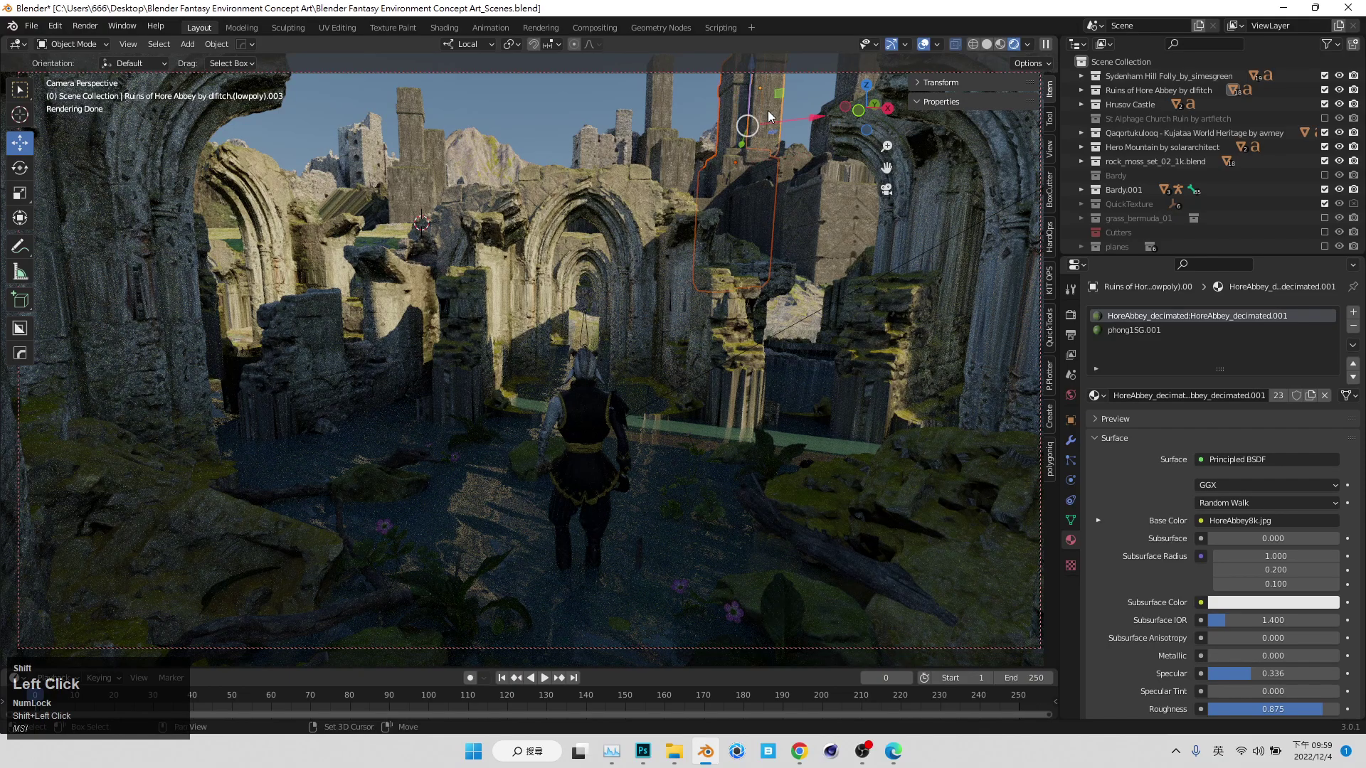
Set the copied tower in the skyline and move a duplicated ruin piece into the upper right.
{"action": "left_click", "coordinate": [790, 64]}
{"action": "key", "text": "shift+d"}
{"action": "right_click", "coordinate": [814, 138]}
{"action": "left_click_drag", "start_coordinate": [810, 142], "coordinate": [893, 194]}
{"action": "middle_click", "coordinate": [584, 352]}
Position the small wall piece above the arches and duplicate the large wall piece.
{"action": "left_click_drag", "start_coordinate": [591, 516], "coordinate": [810, 191]}
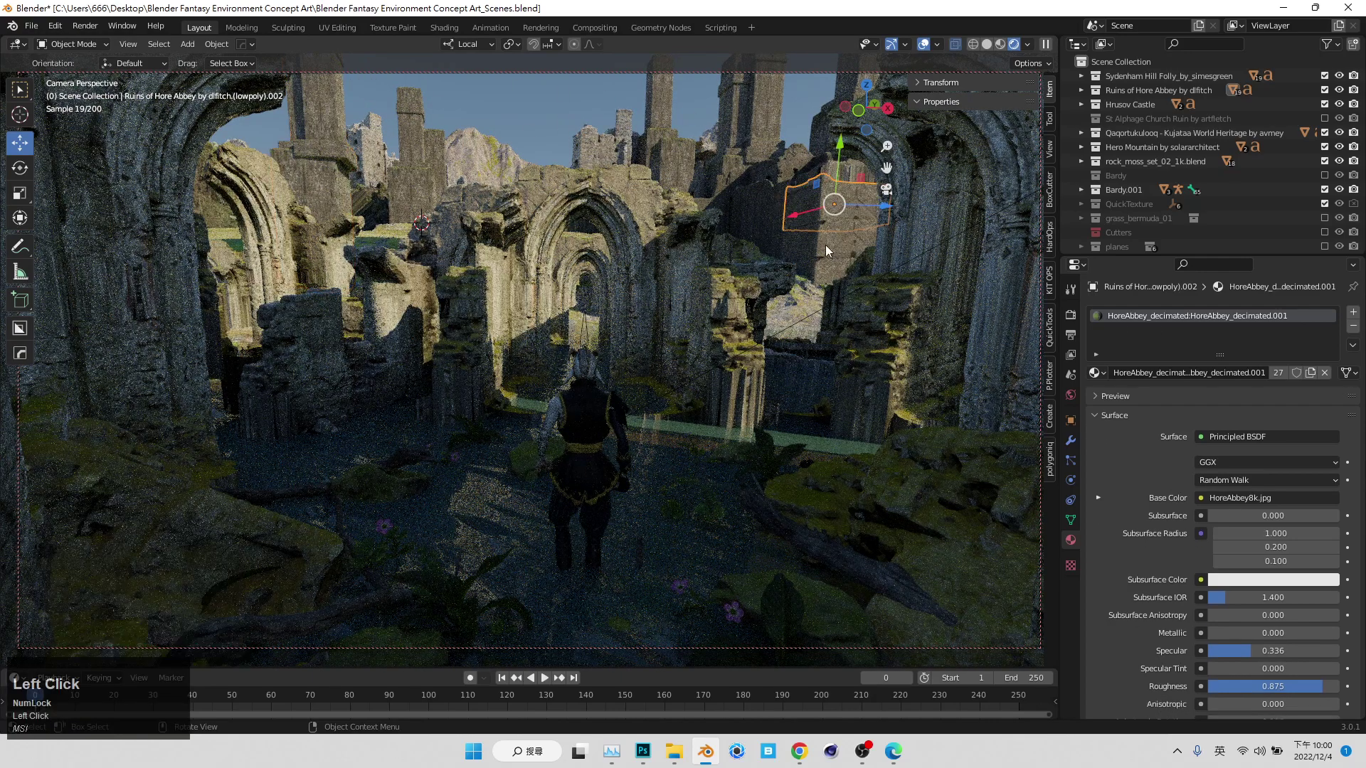
{"action": "right_click", "coordinate": [792, 227]}
{"action": "left_click", "coordinate": [773, 225]}
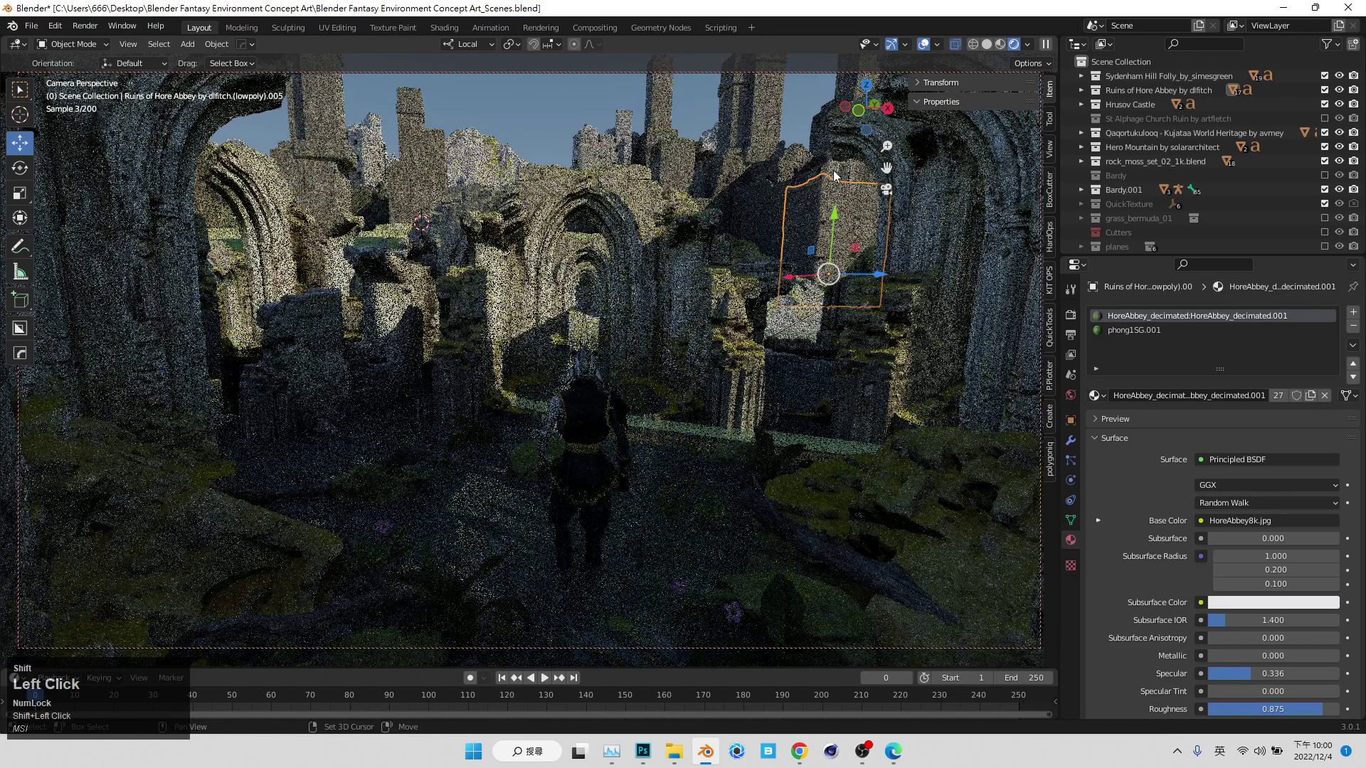
{"action": "key", "text": "shift+d"}
Mirror the copied large wall piece on local Y and set it in place on the right skyline.
{"action": "right_click", "coordinate": [846, 187]}
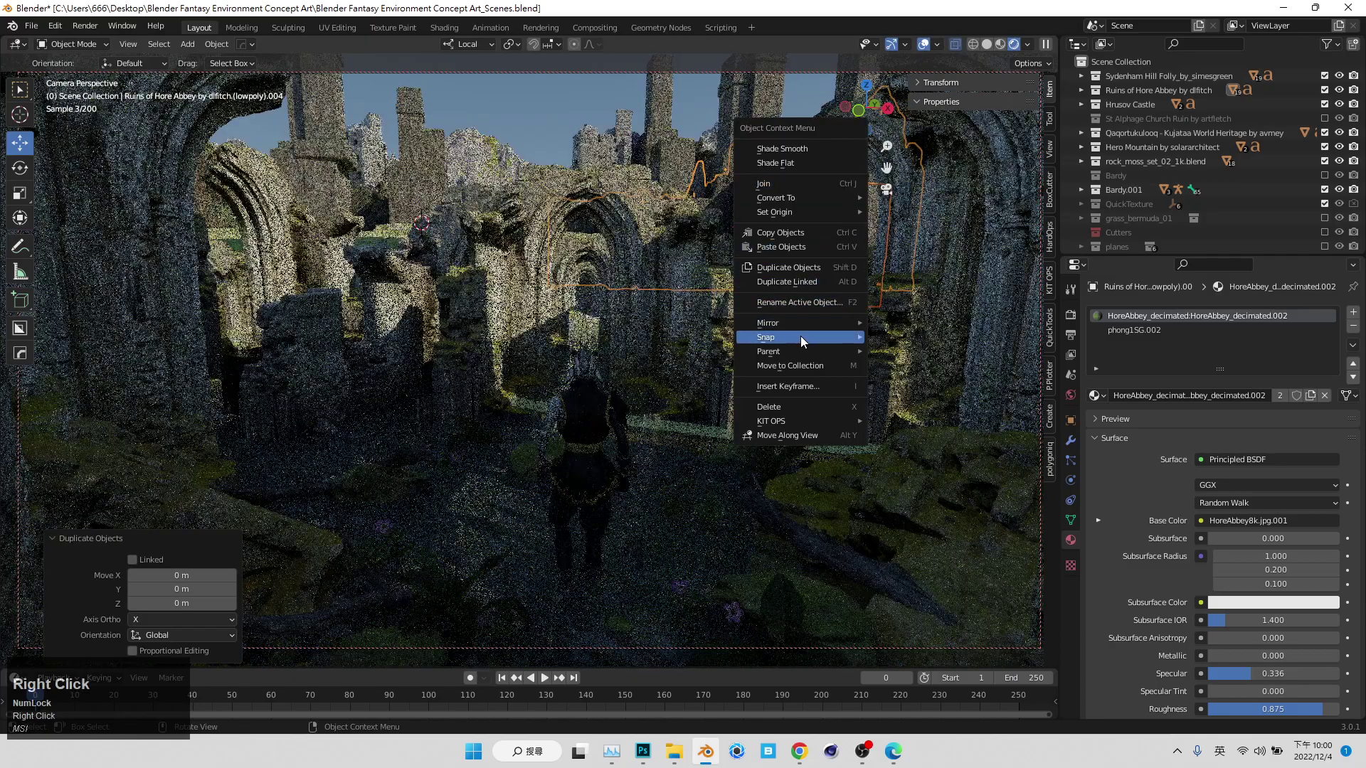
{"action": "left_click", "coordinate": [934, 352]}
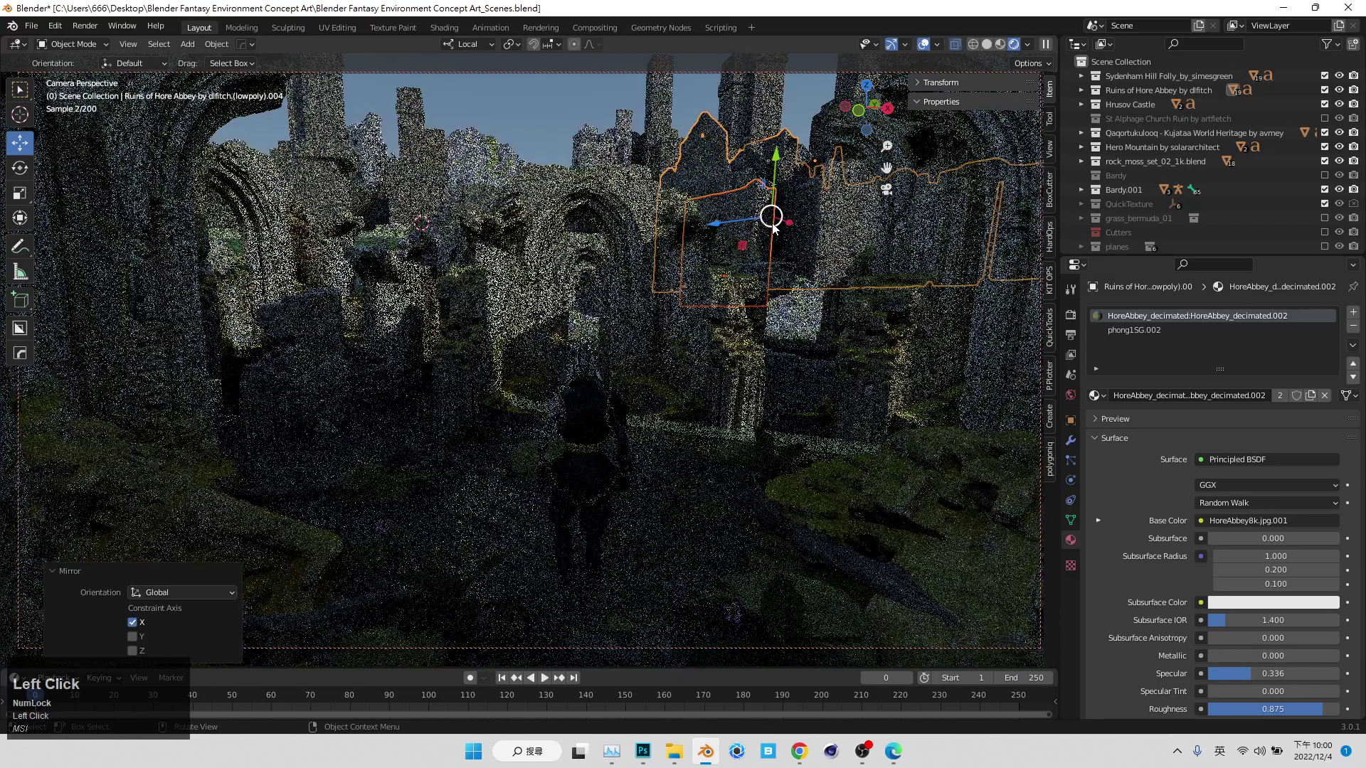
{"action": "key", "text": "ctrl+z"}
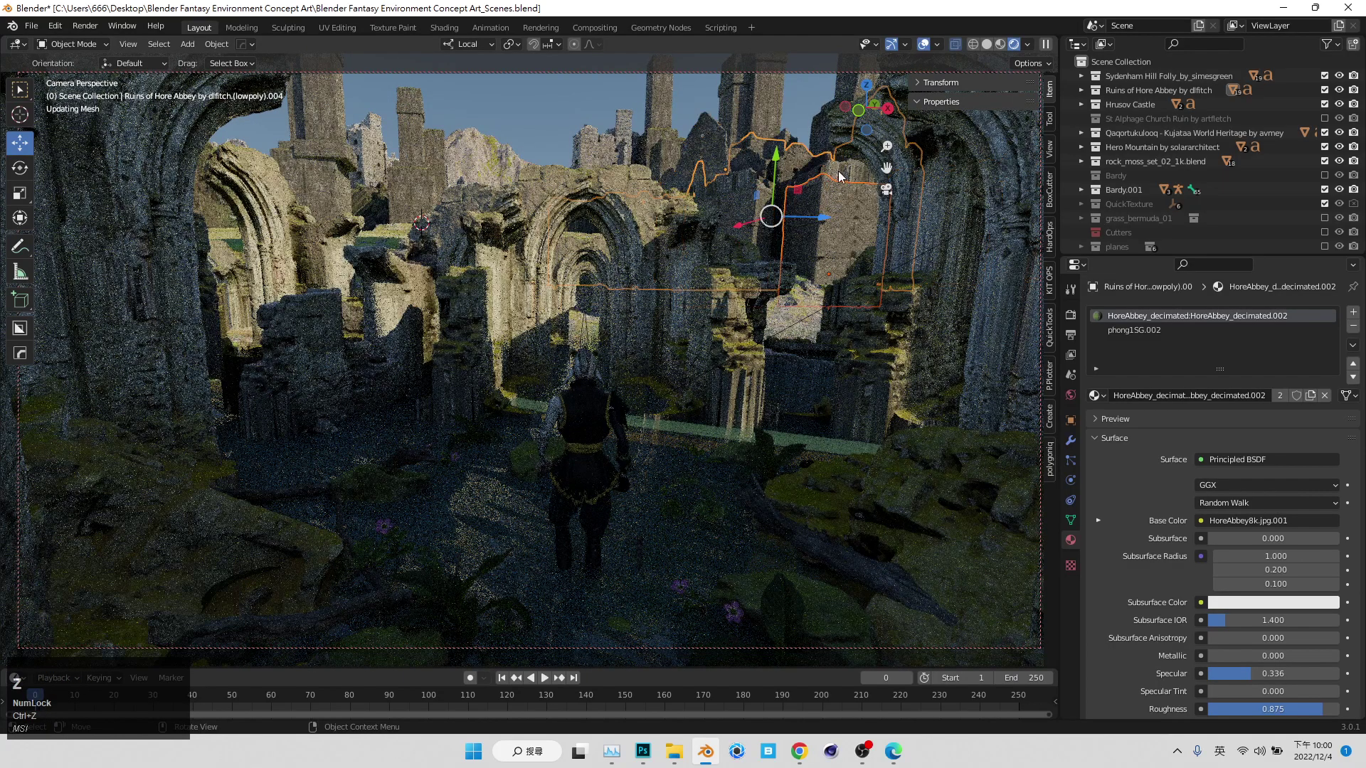
{"action": "right_click", "coordinate": [820, 177]}
{"action": "left_click", "coordinate": [758, 100]}
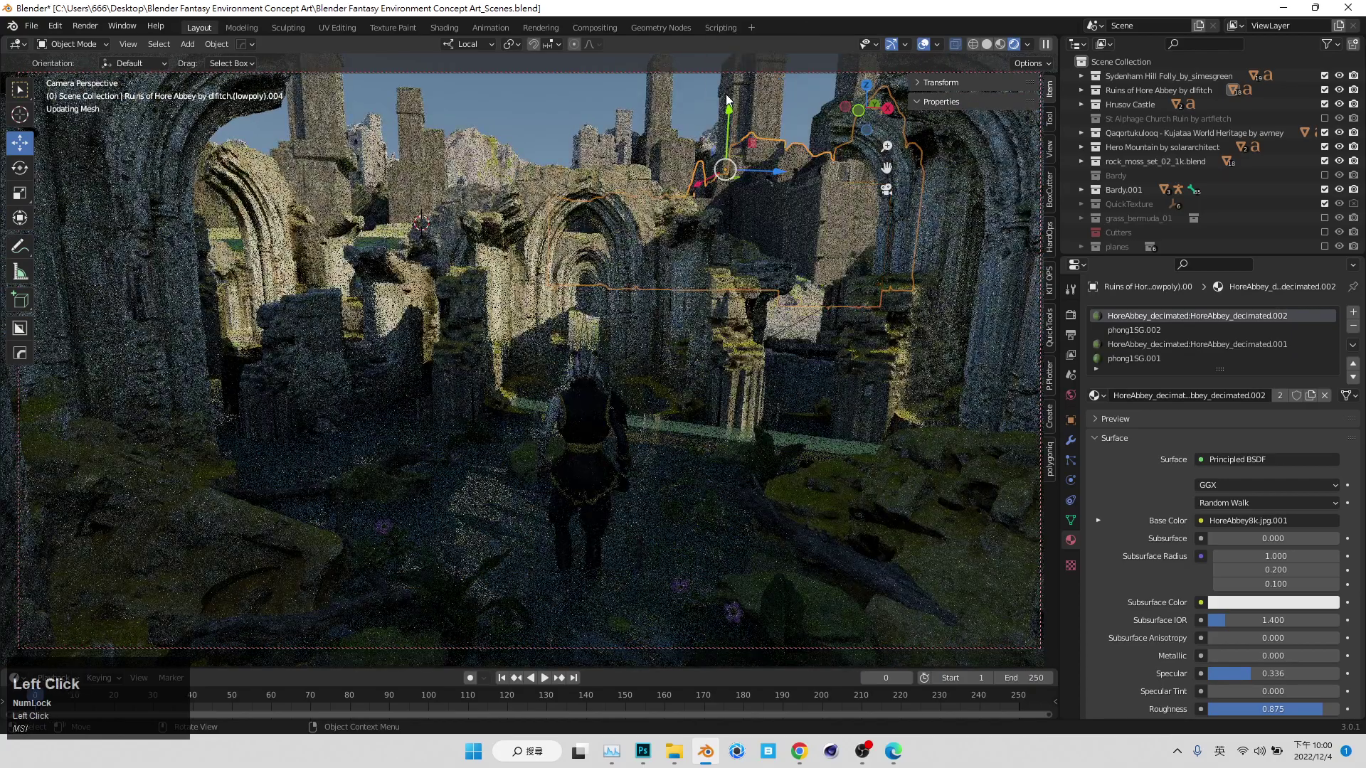
Make another wall copy via Duplicate Objects and try the mirror options on it.
{"action": "right_click", "coordinate": [782, 207]}
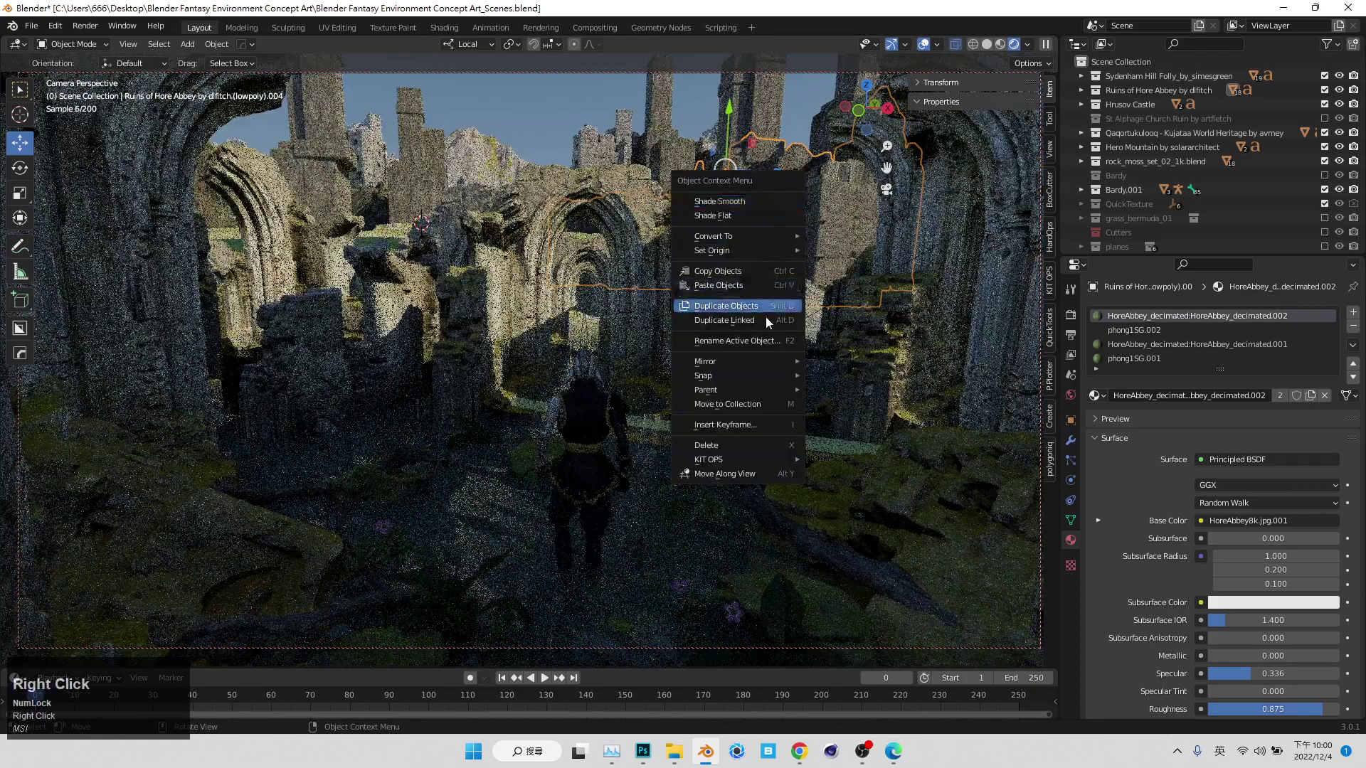
{"action": "left_click", "coordinate": [890, 421]}
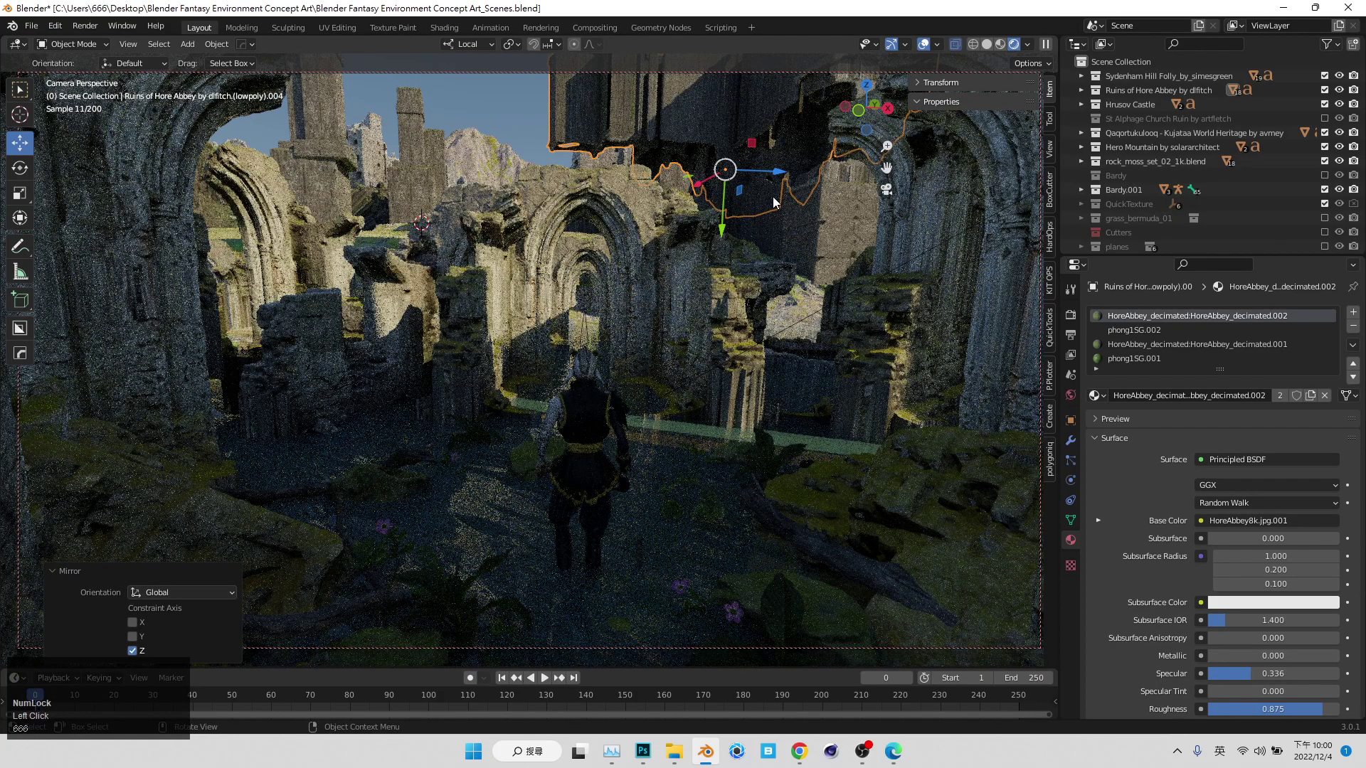
{"action": "key", "text": "ctrl+z"}
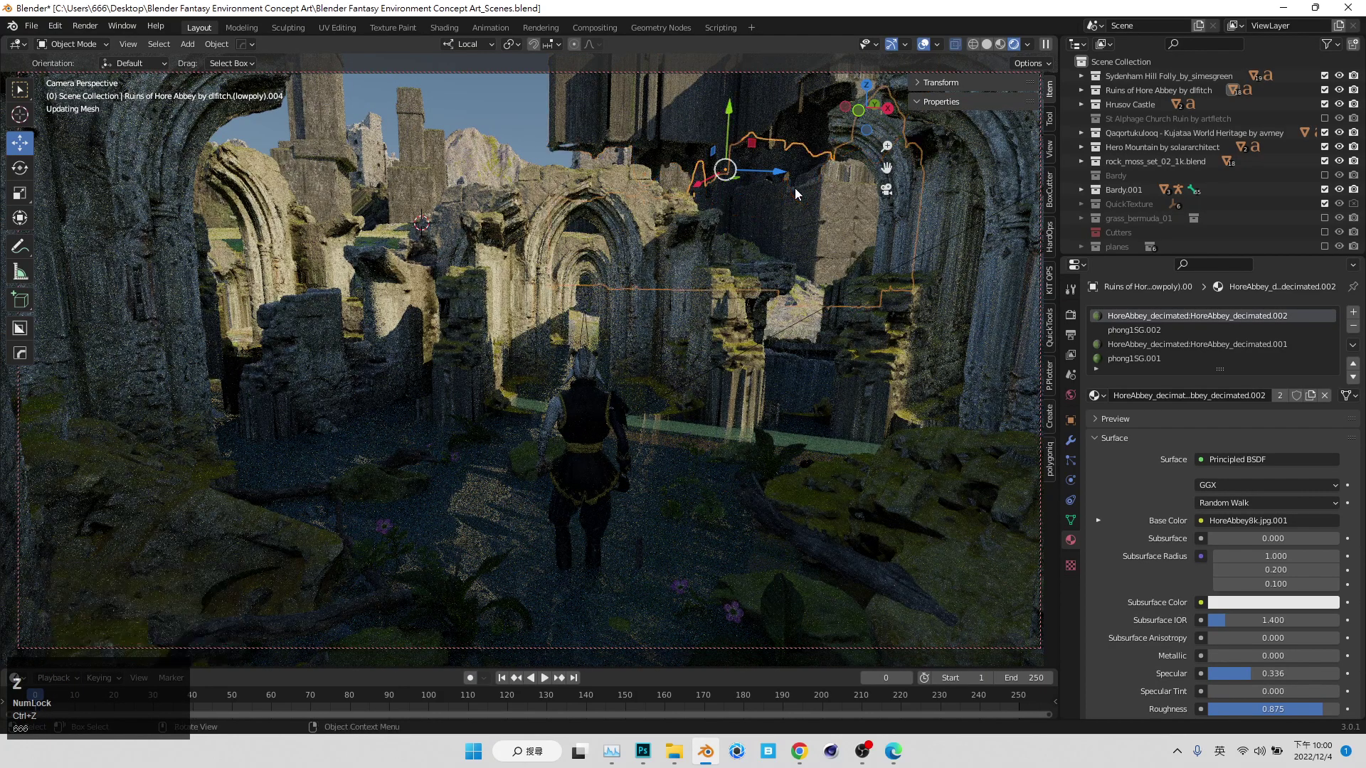
{"action": "right_click", "coordinate": [809, 185]}
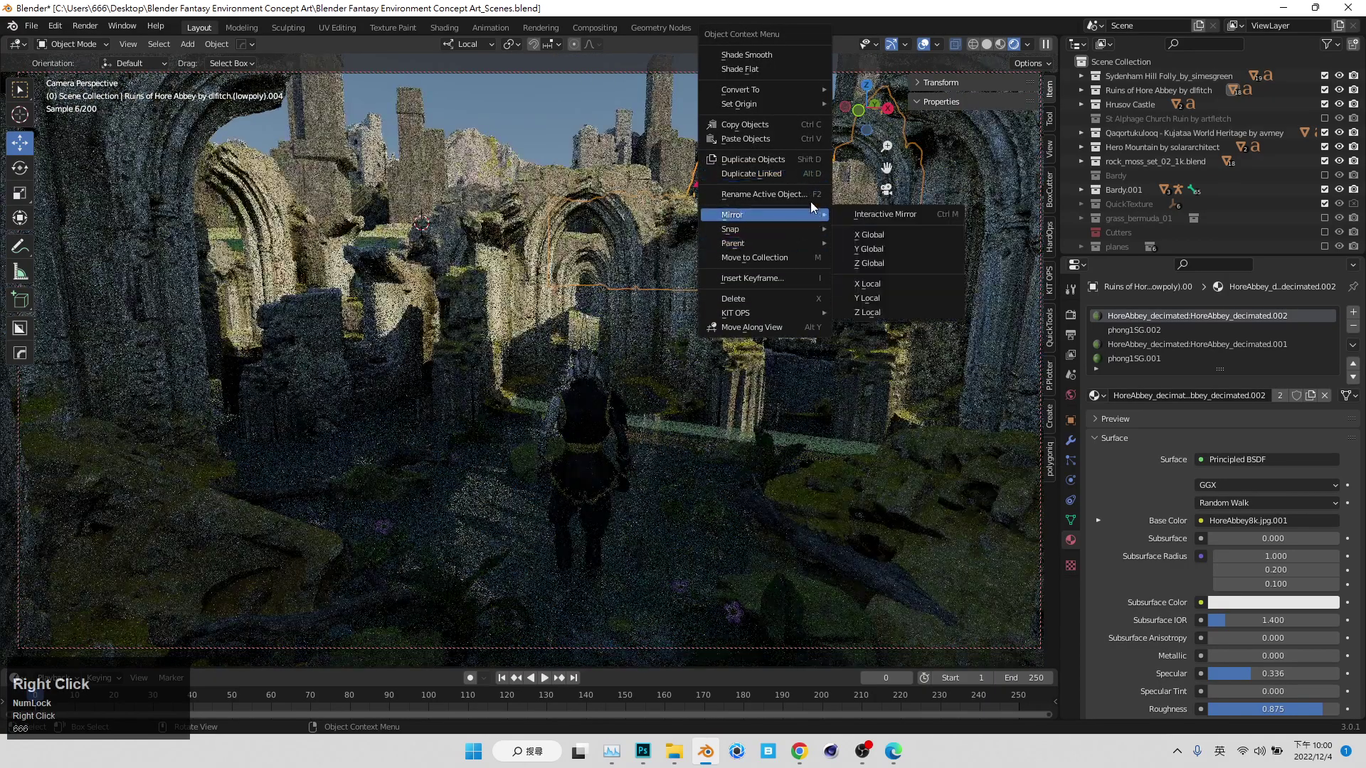
{"action": "left_click", "coordinate": [922, 307]}
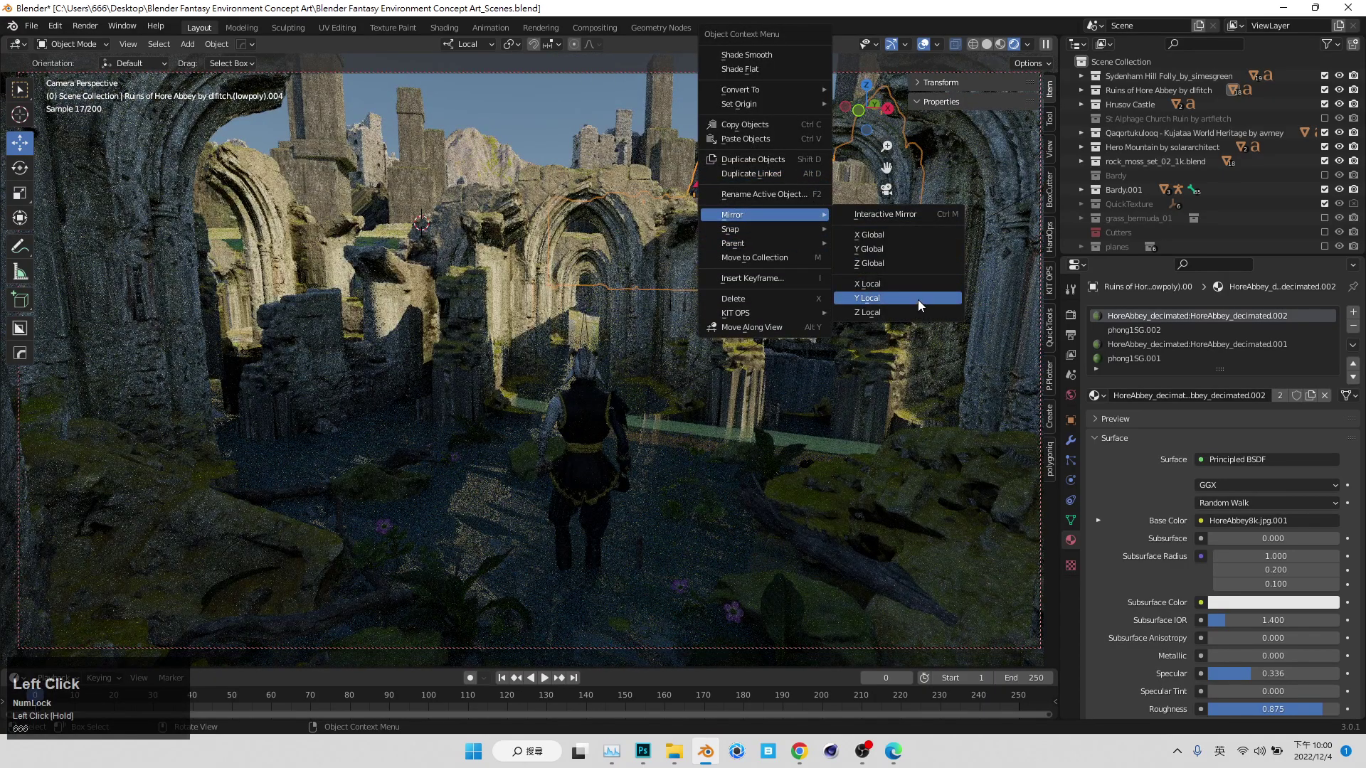
{"action": "key", "text": "ctrl+z"}
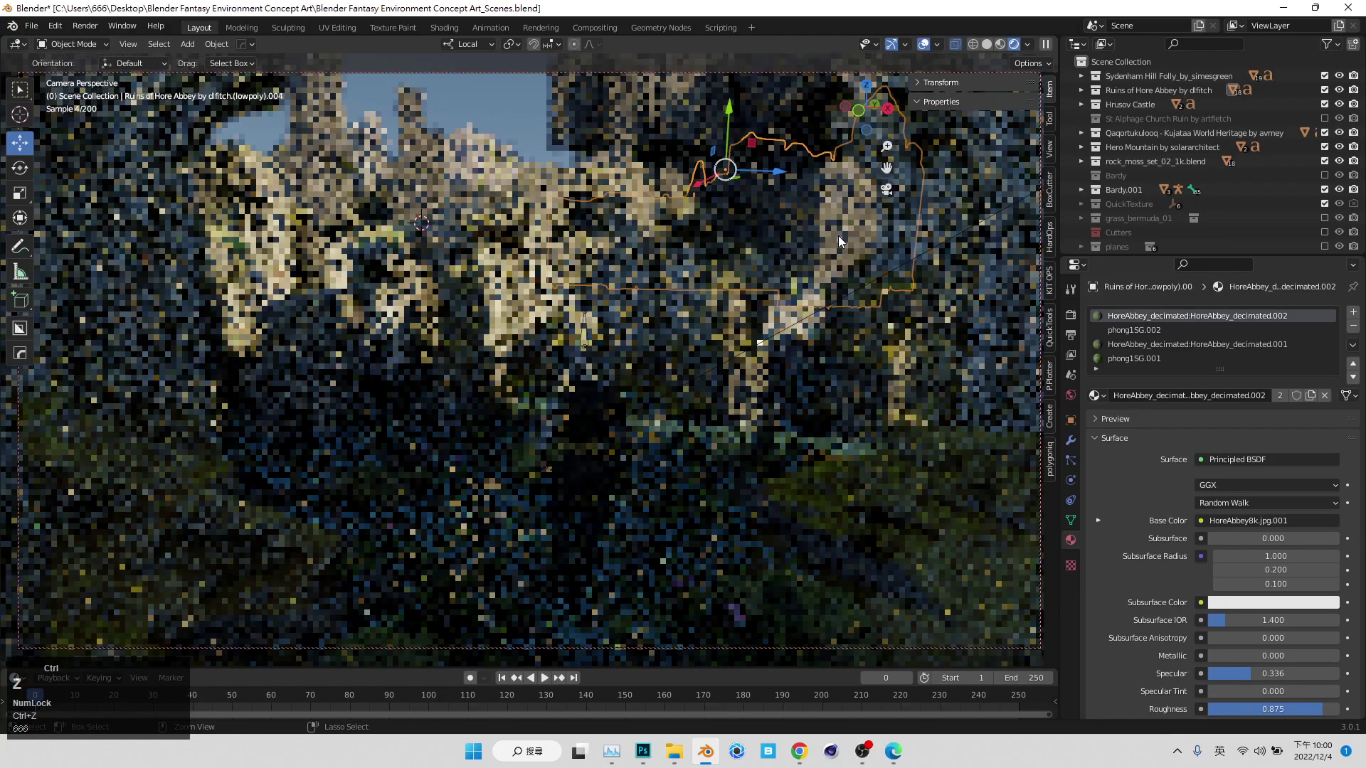
Move the extra ruin copy around the skyline and delete the unwanted object.
{"action": "right_click", "coordinate": [811, 220]}
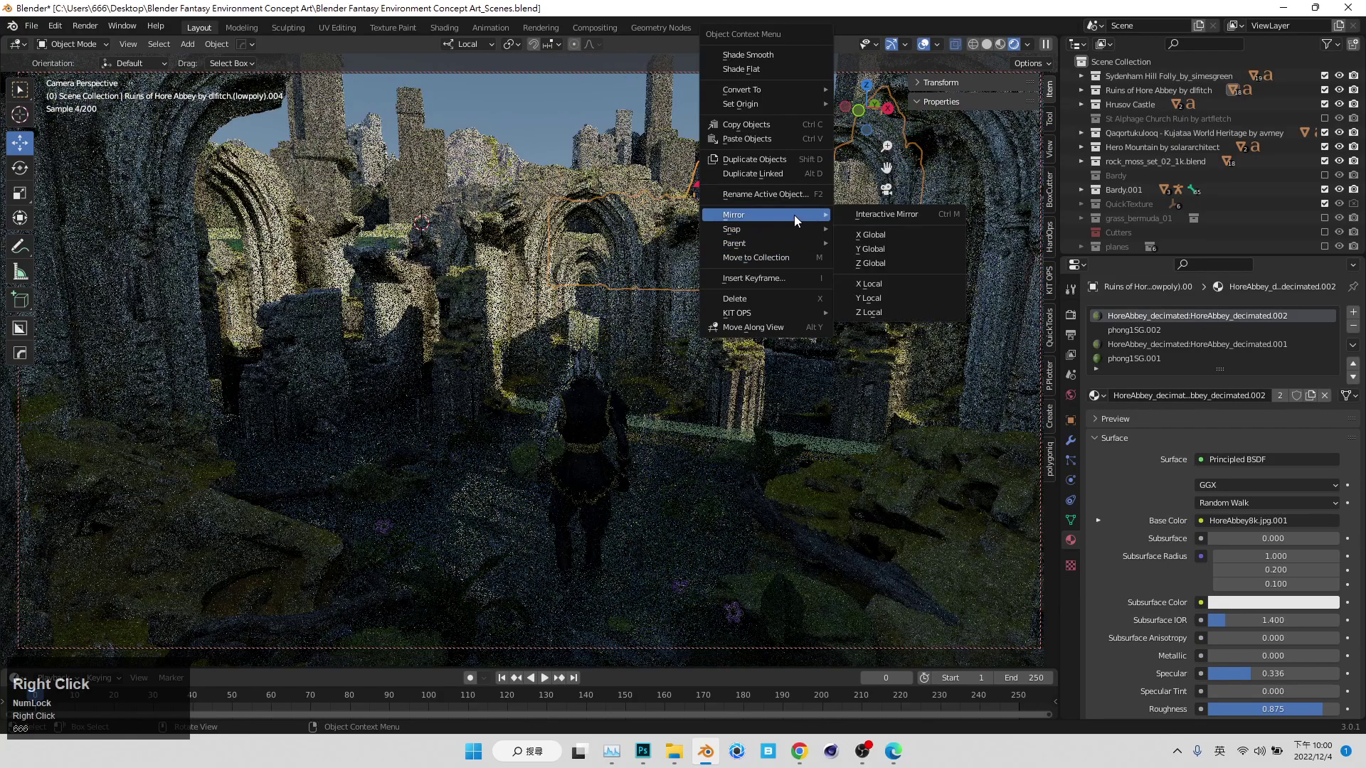
{"action": "right_click", "coordinate": [896, 296]}
{"action": "left_click_drag", "start_coordinate": [895, 296], "coordinate": [201, 112]}
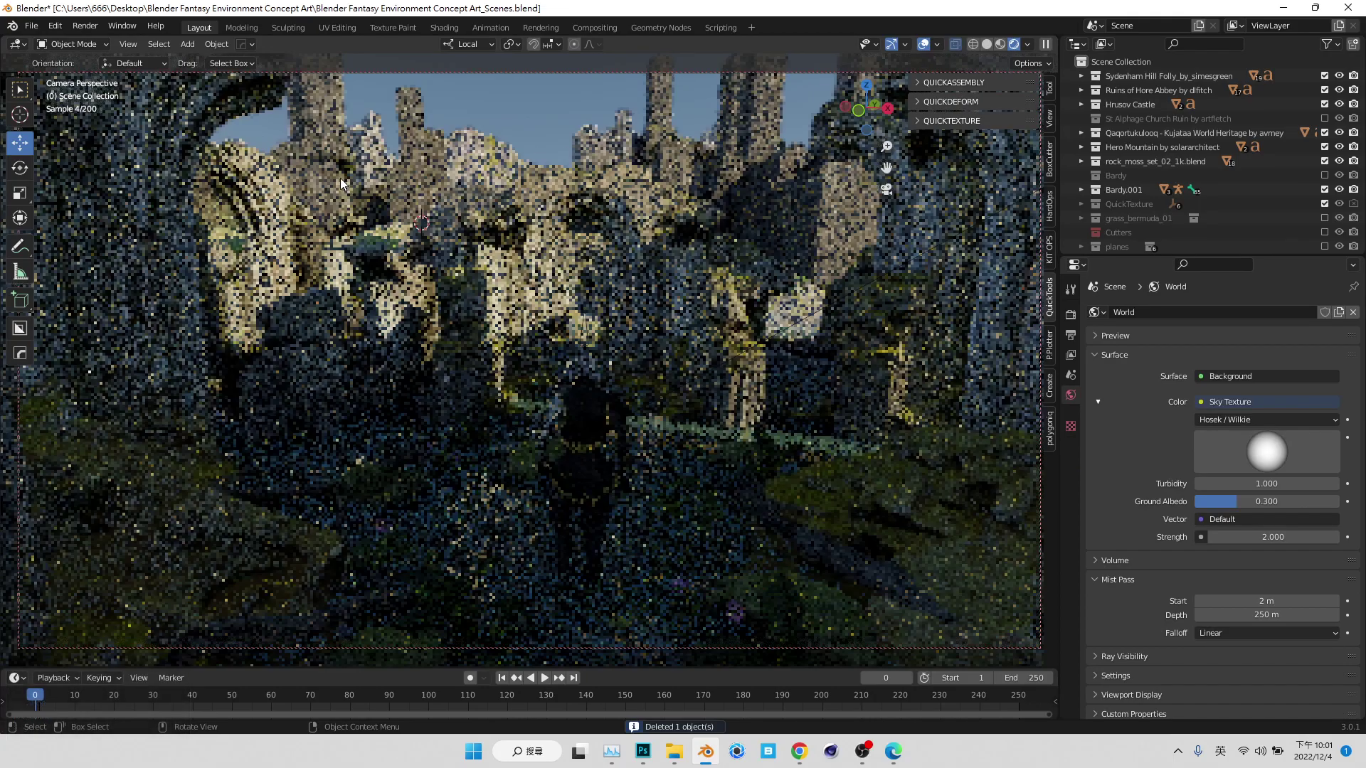
Duplicate a ruin piece on the left skyline and reposition it beside the central arches.
{"action": "double_click", "coordinate": [348, 180]}
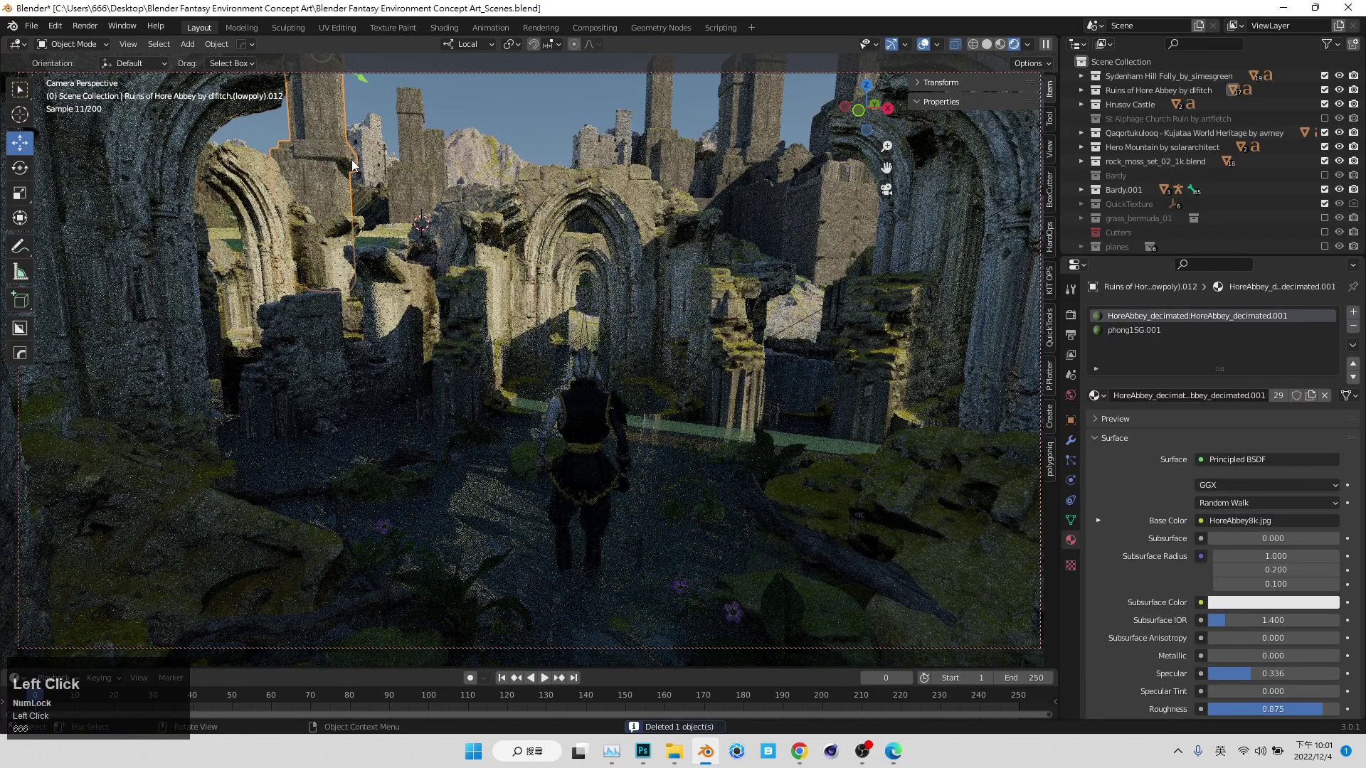
{"action": "key", "text": "shift+d"}
{"action": "left_click_drag", "start_coordinate": [445, 190], "coordinate": [481, 114]}
Save the file, shift another piece along the left skyline and duplicate the tall tower ruin.
{"action": "key", "text": "ctrl+s"}
{"action": "left_click_drag", "start_coordinate": [297, 135], "coordinate": [489, 121]}
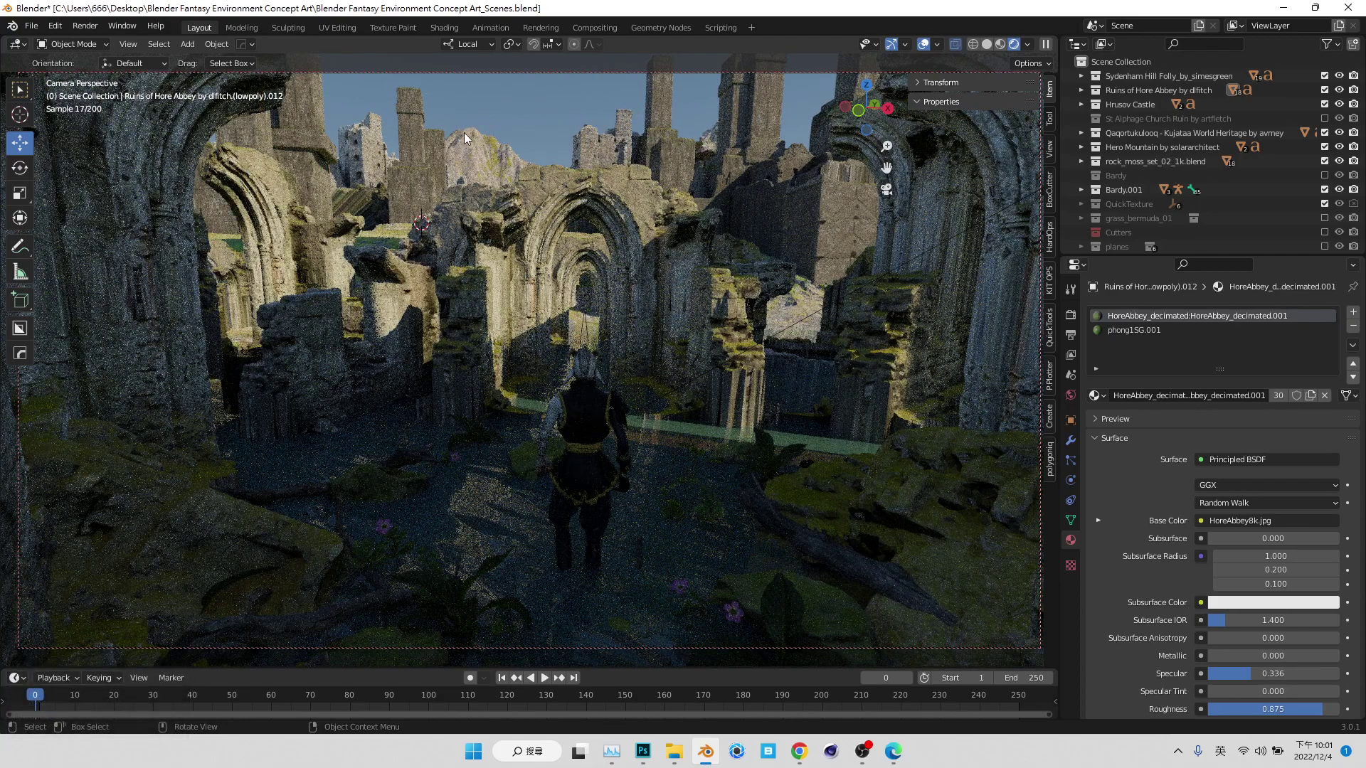
{"action": "double_click", "coordinate": [428, 131]}
{"action": "key", "text": "shift+d"}
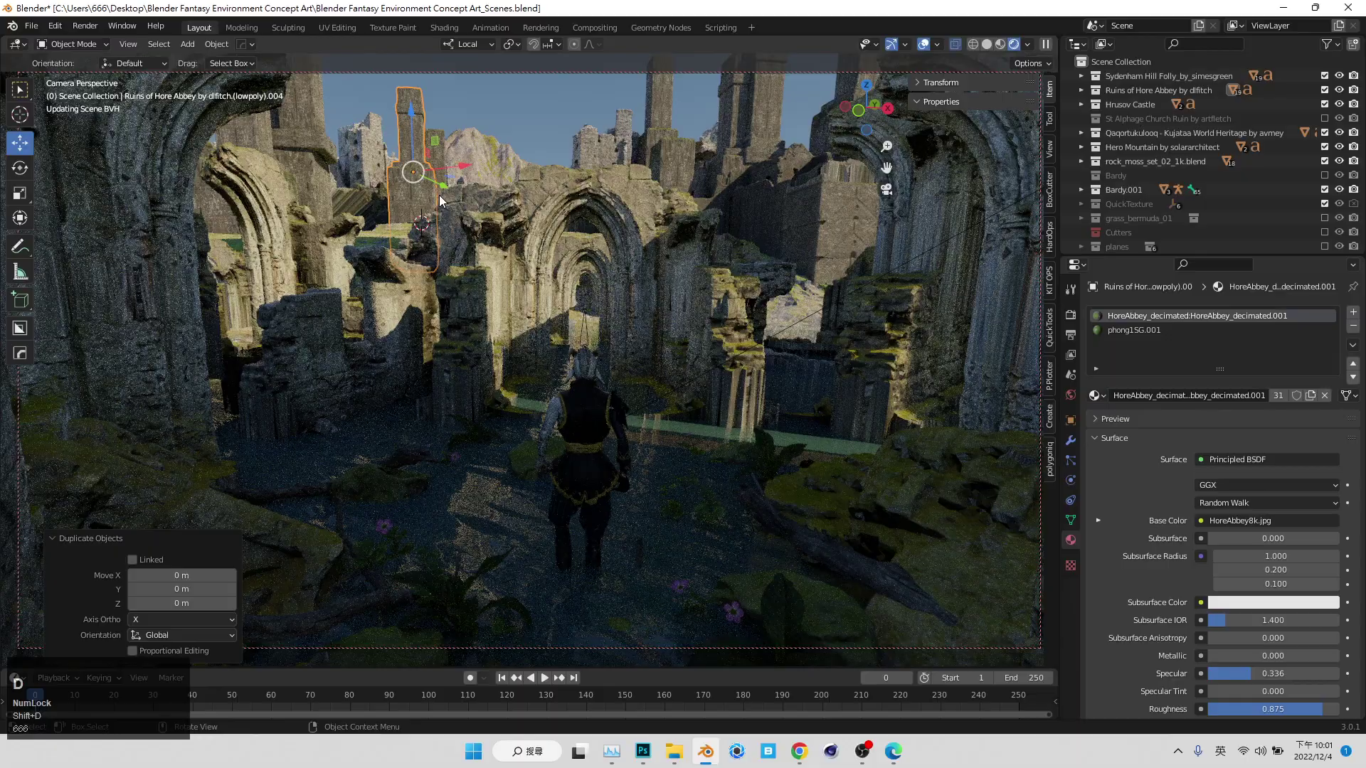
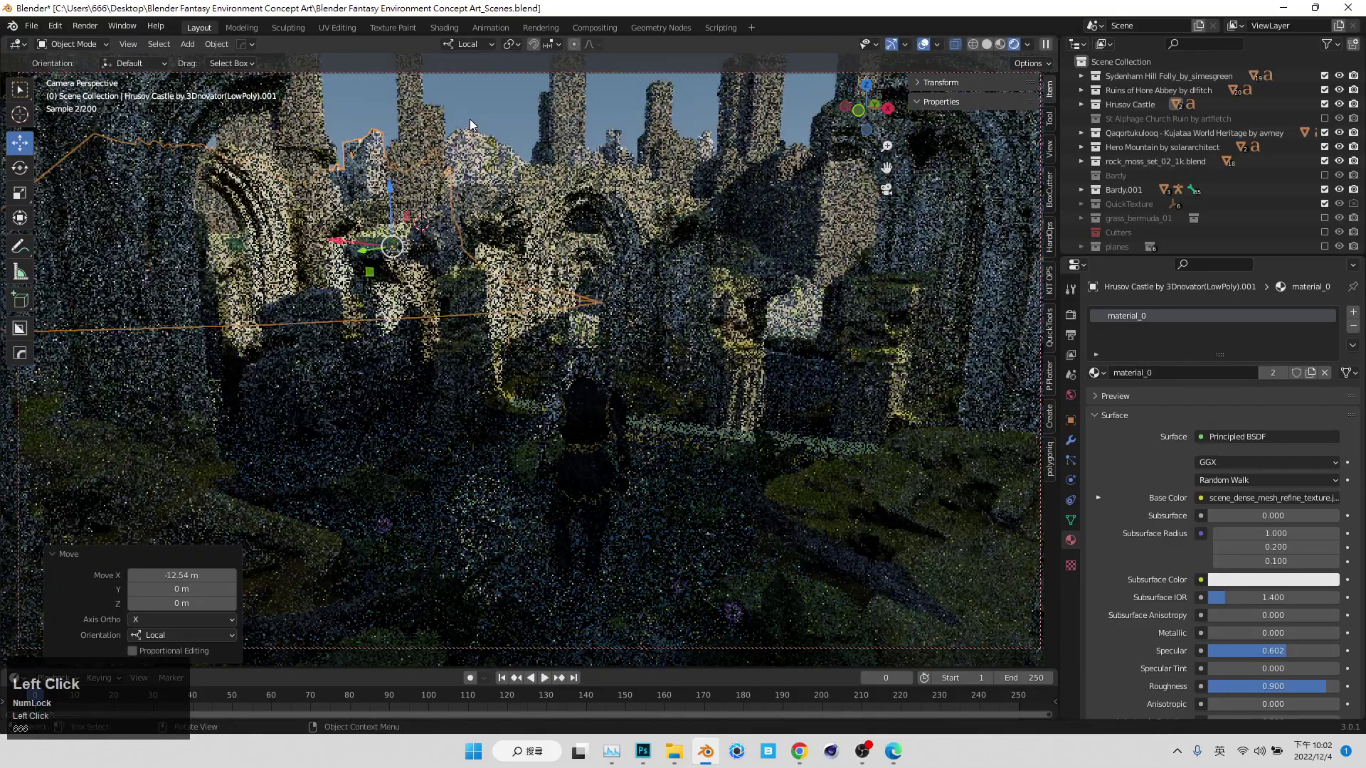
Save the scene and drag the tall tower about 80 m to a new skyline spot above the arches.
{"action": "key", "text": "ctrl+s"}
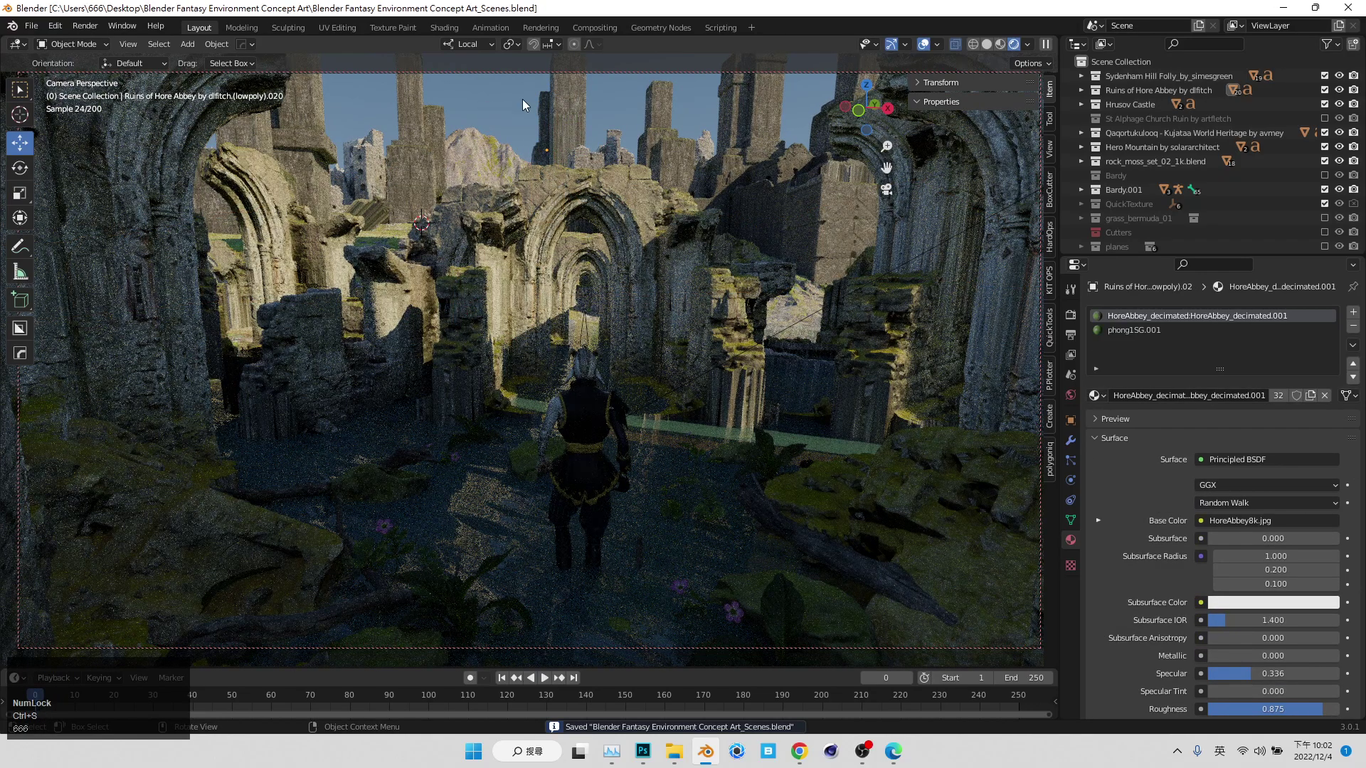
{"action": "left_click_drag", "start_coordinate": [525, 99], "coordinate": [698, 118]}
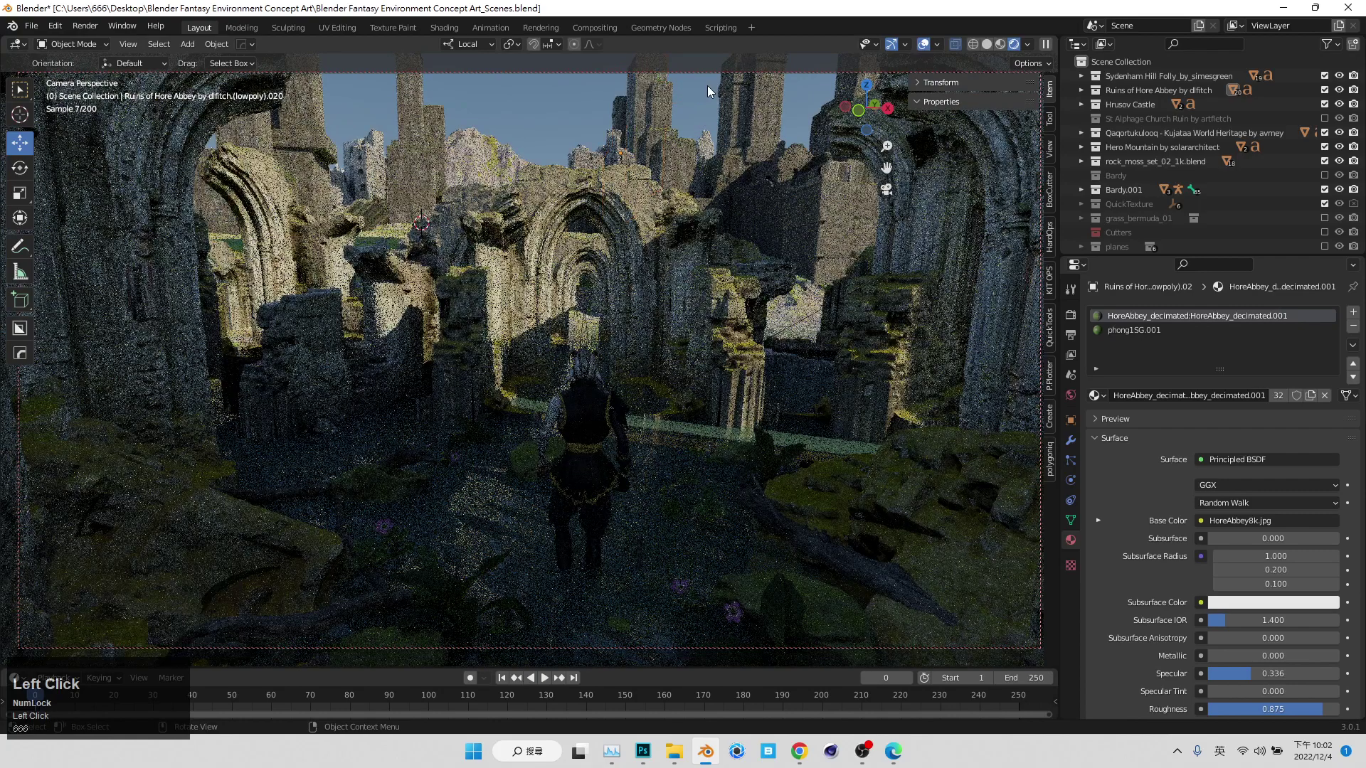
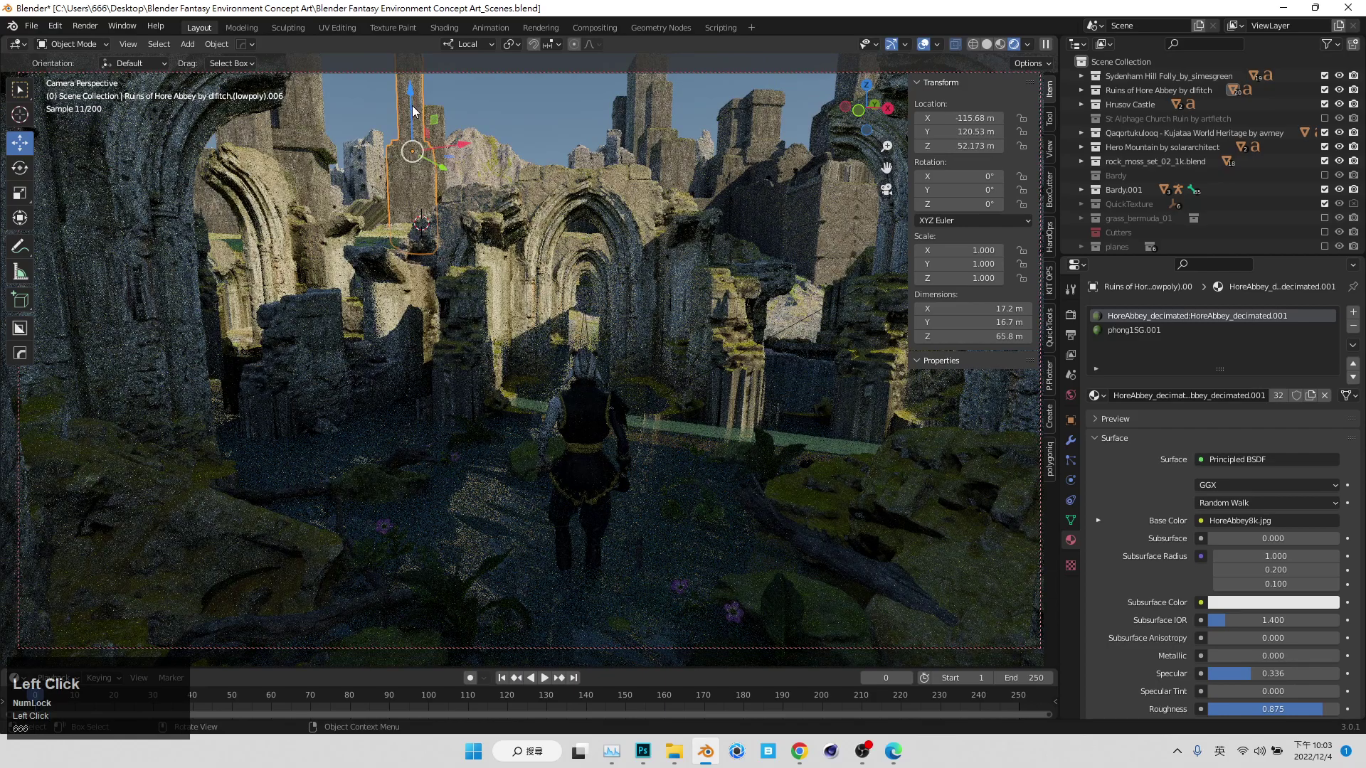
Lower the tower's top in Edit Mode from about 55 m to 40 m, then return to camera view.
{"action": "key", "text": "Tab"}
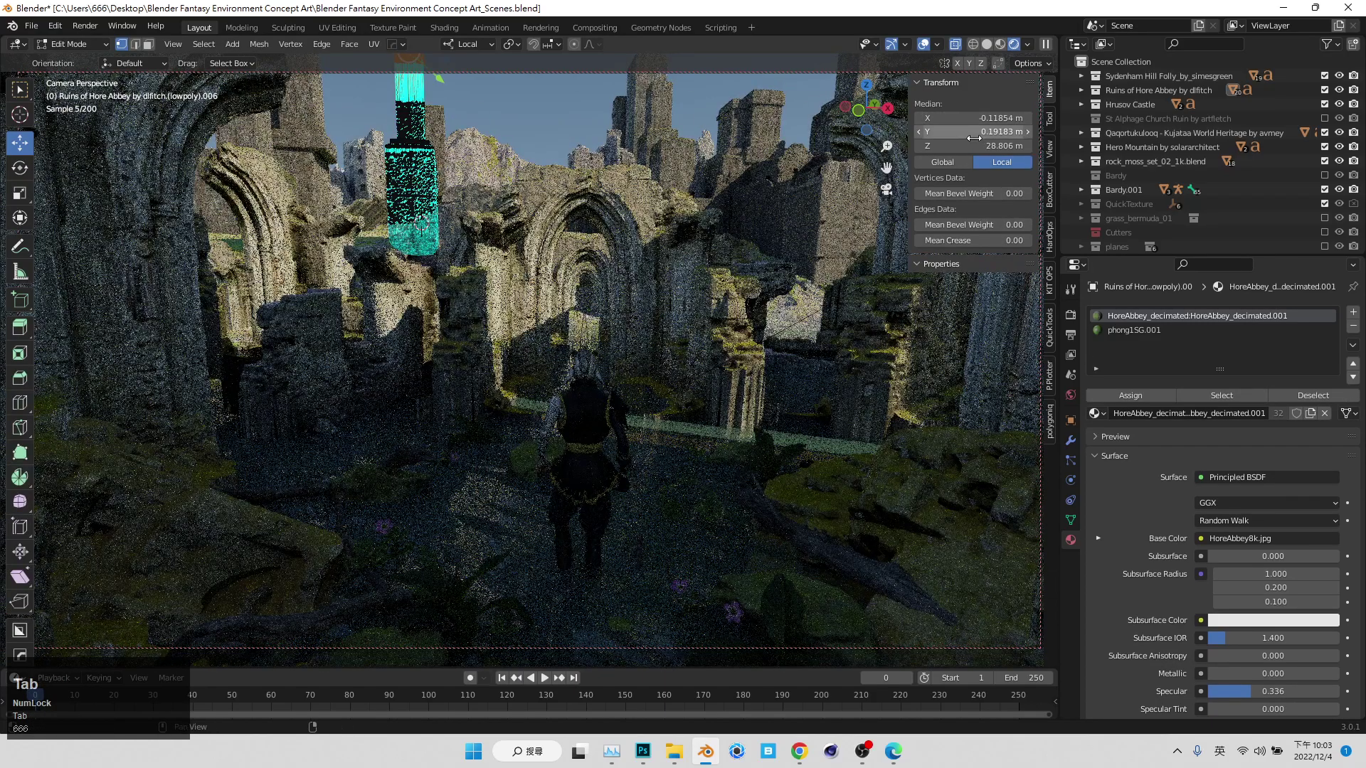
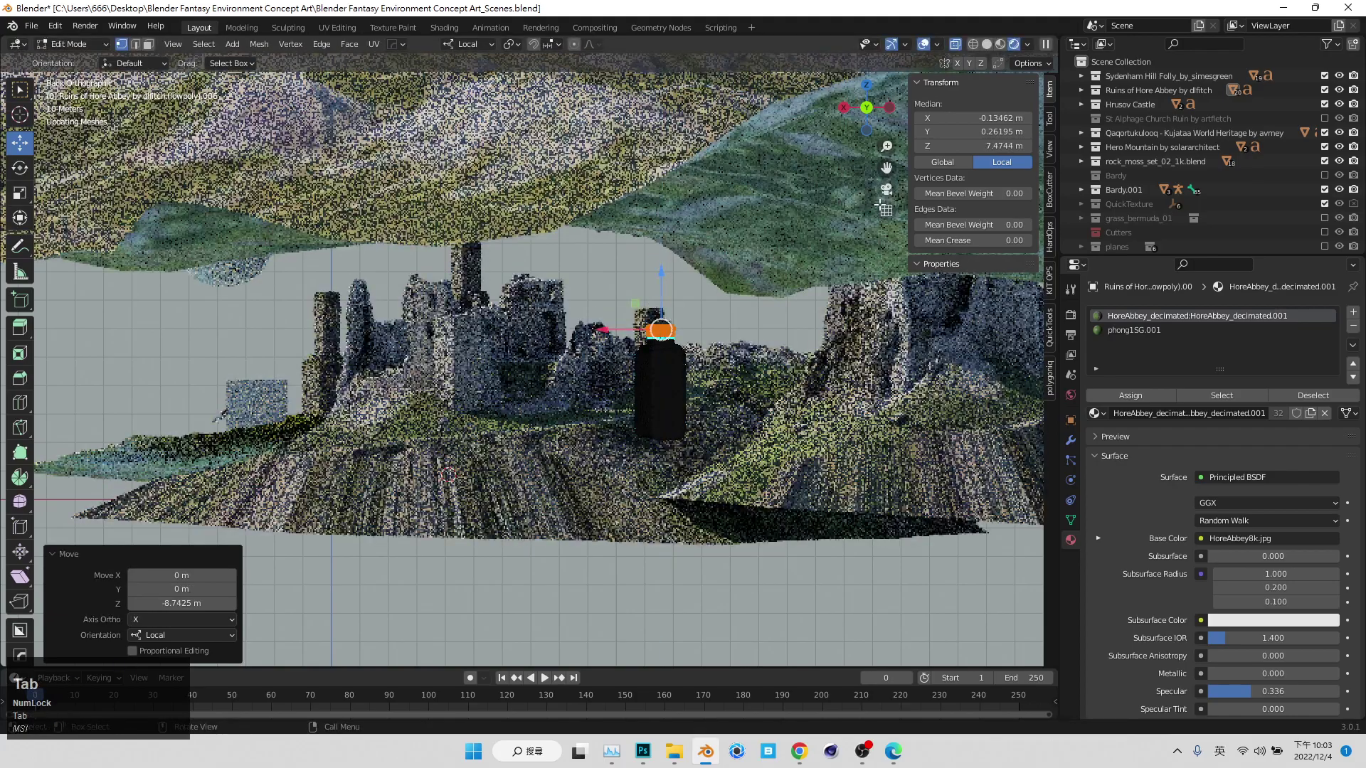
{"action": "left_click", "coordinate": [893, 206]}
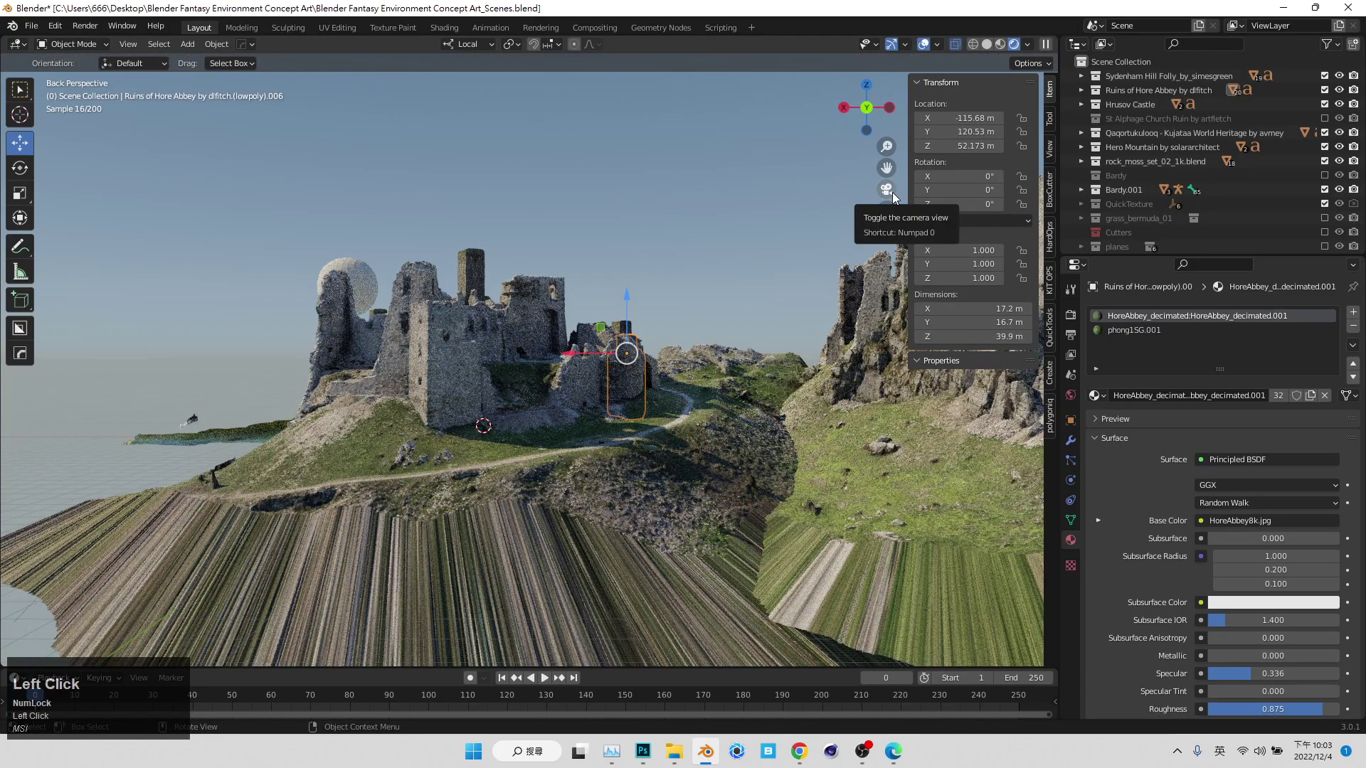